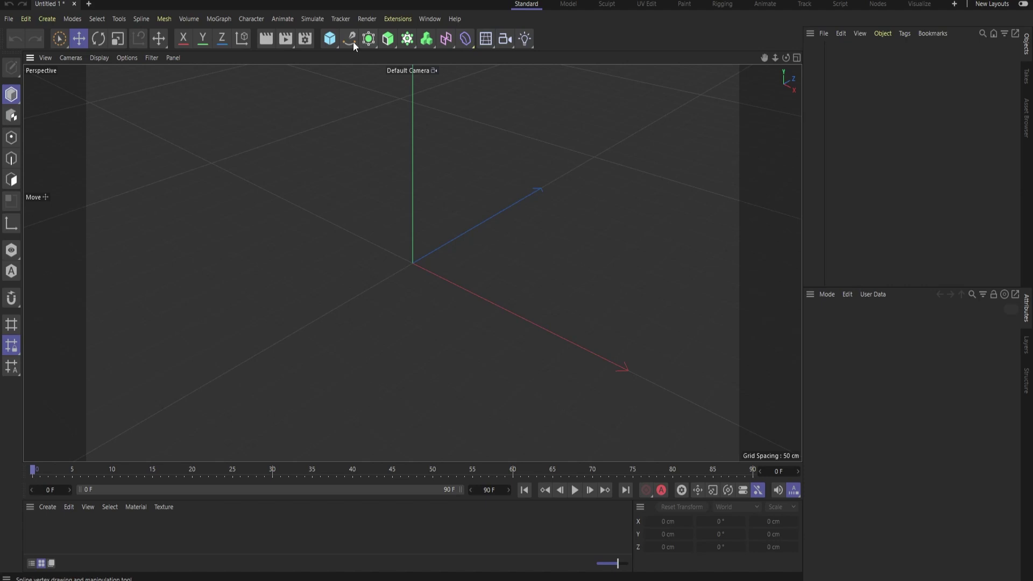
- Add a 200 cm circle spline and set its plane to XZ so it lies flat
drag(356, 43, 453, 86)
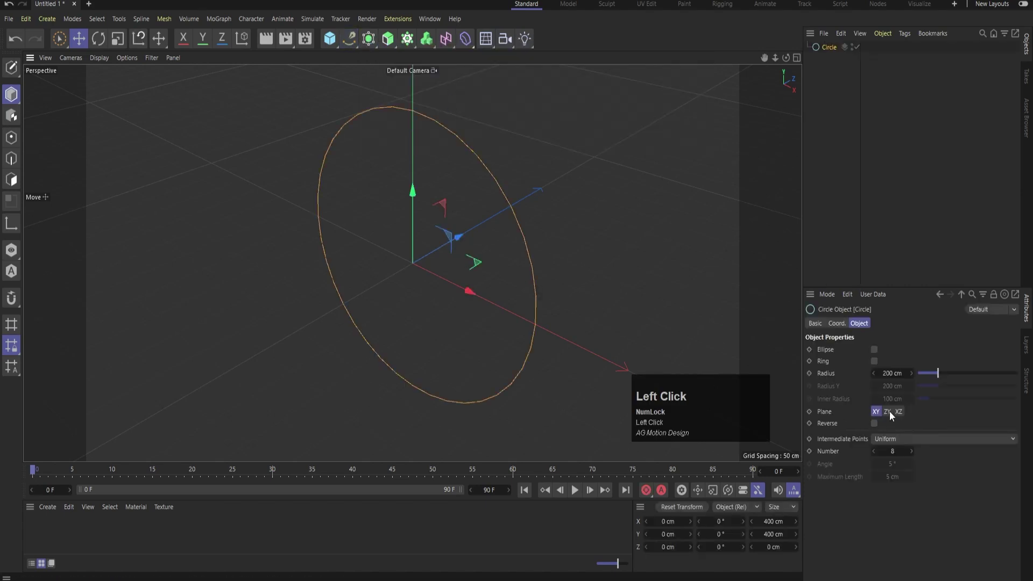
click(800, 398)
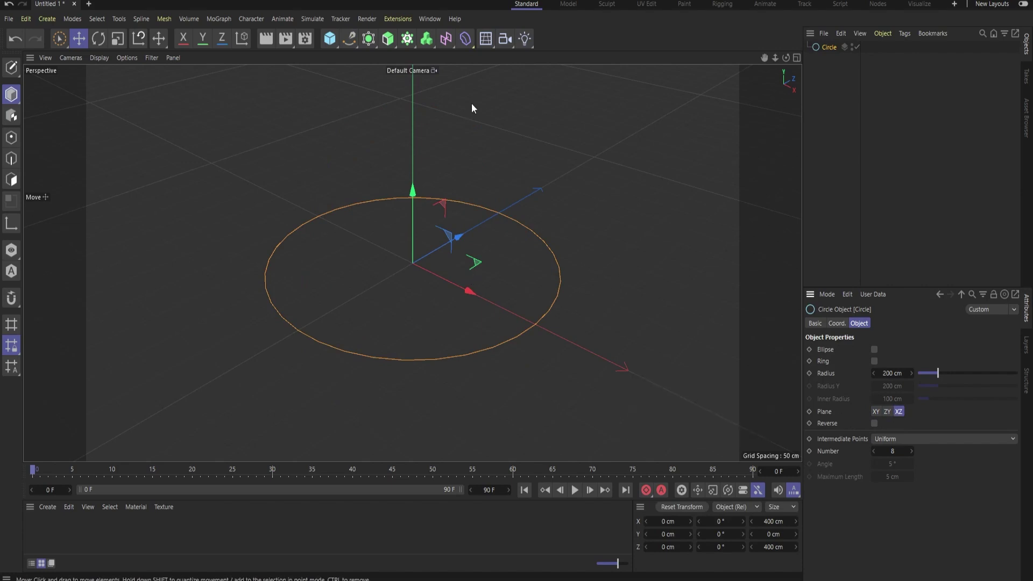
- Add a Twist deformer under the circle and set its bend angle
drag(473, 44, 514, 82)
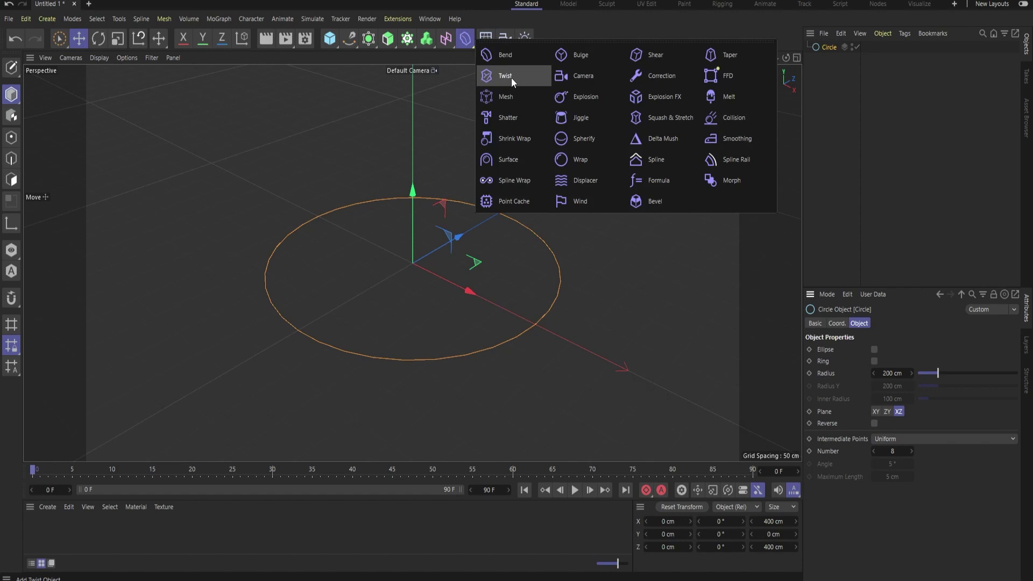
drag(514, 82, 834, 63)
click(834, 62)
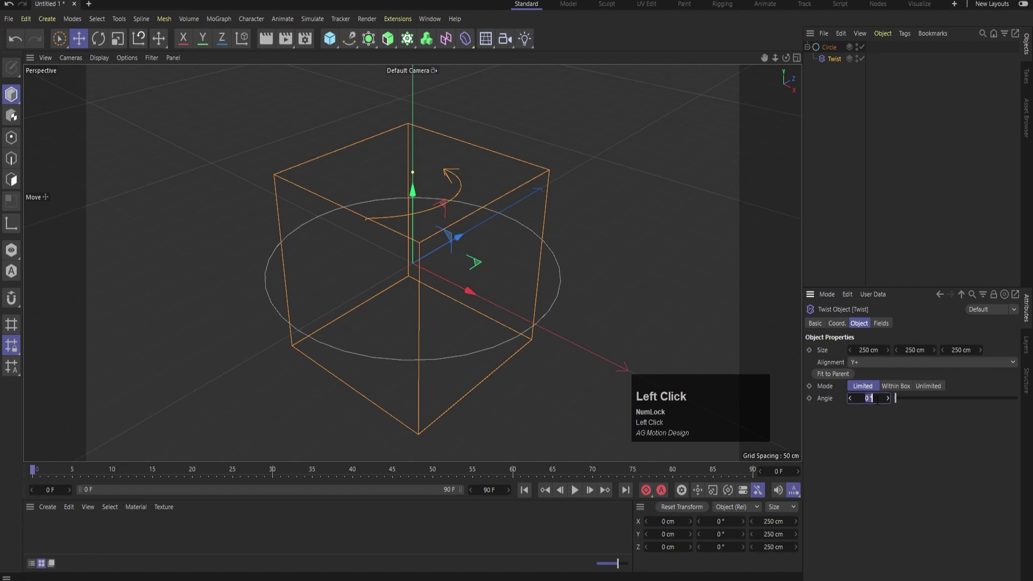
key(Return)
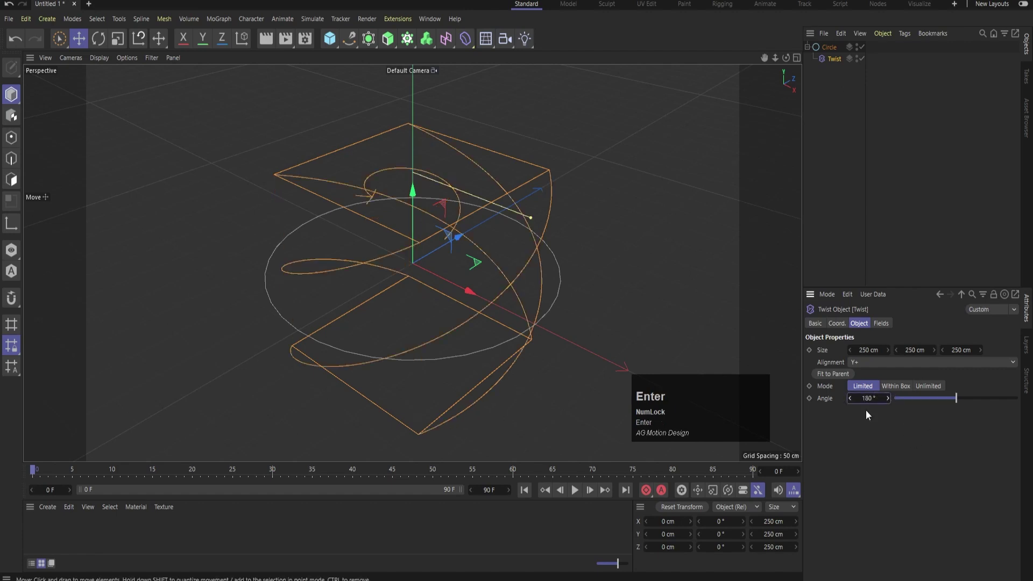
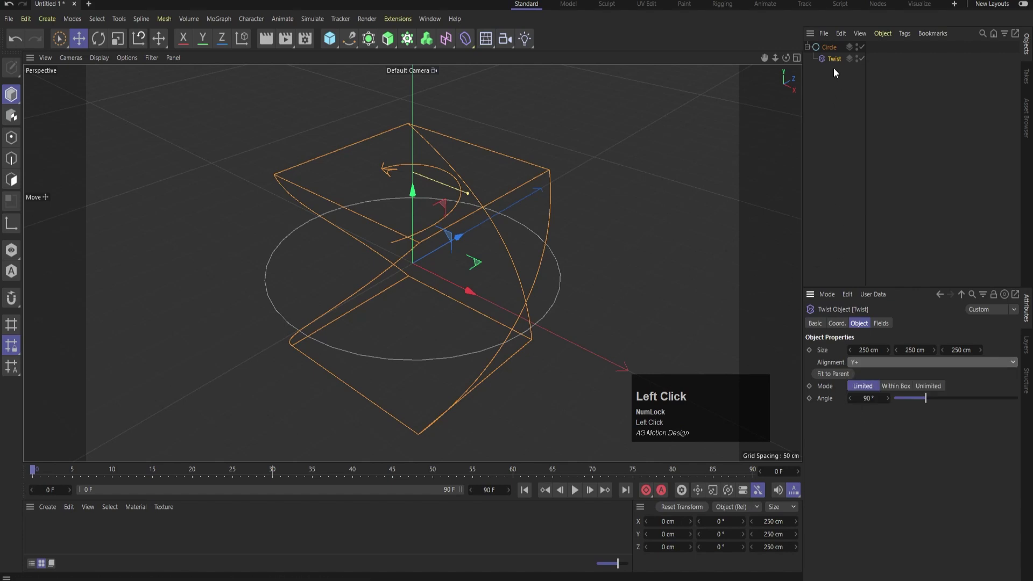
- Select the Twist, switch to the four-view layout and activate the Rotate tool
click(836, 66)
key(r)
drag(394, 259, 904, 156)
click(904, 156)
- Rotate the Twist deformer -90° so the circle crosses into a figure eight, then deselect
middle_click(648, 161)
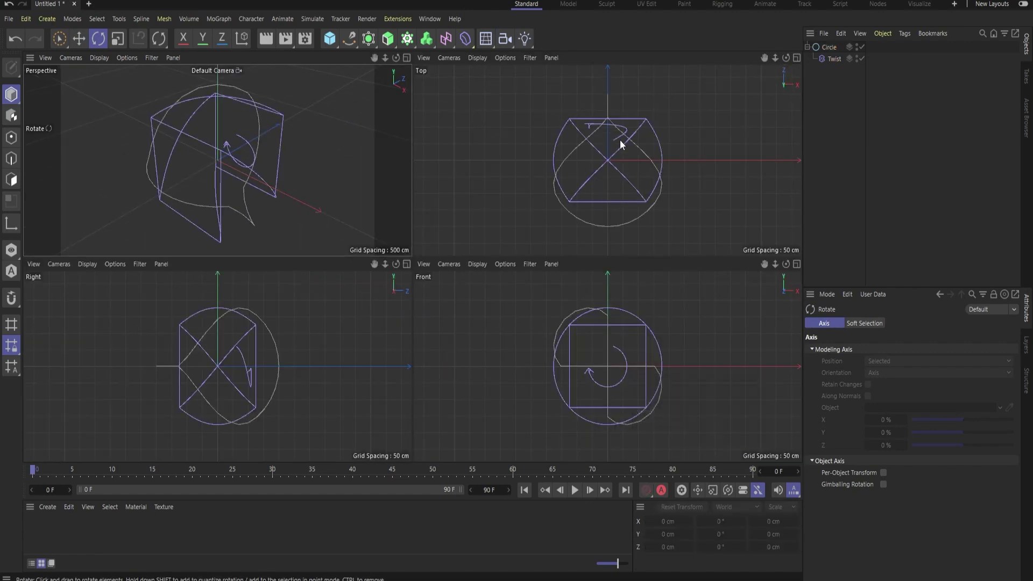
click(839, 64)
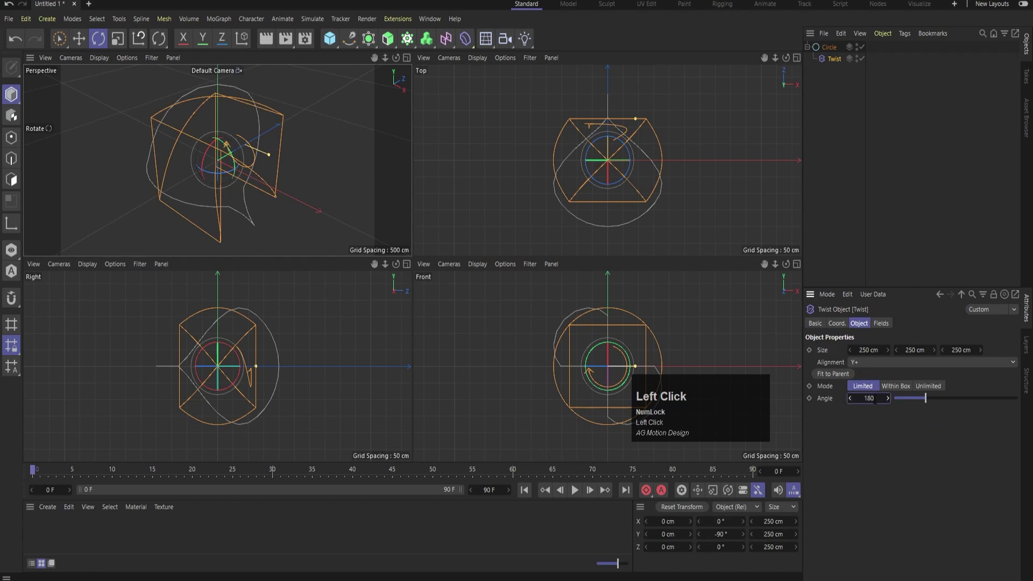
key(Return)
click(876, 139)
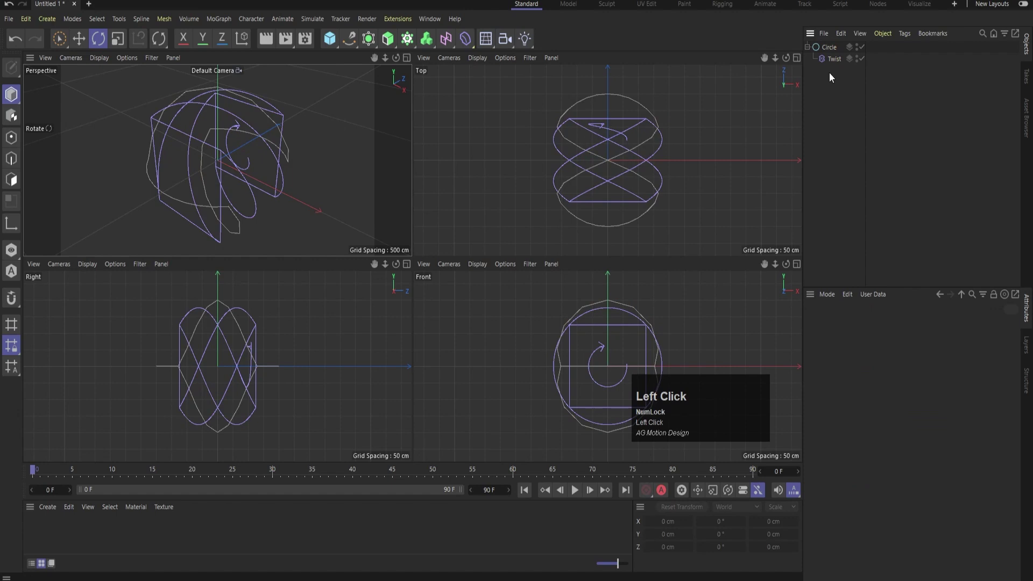
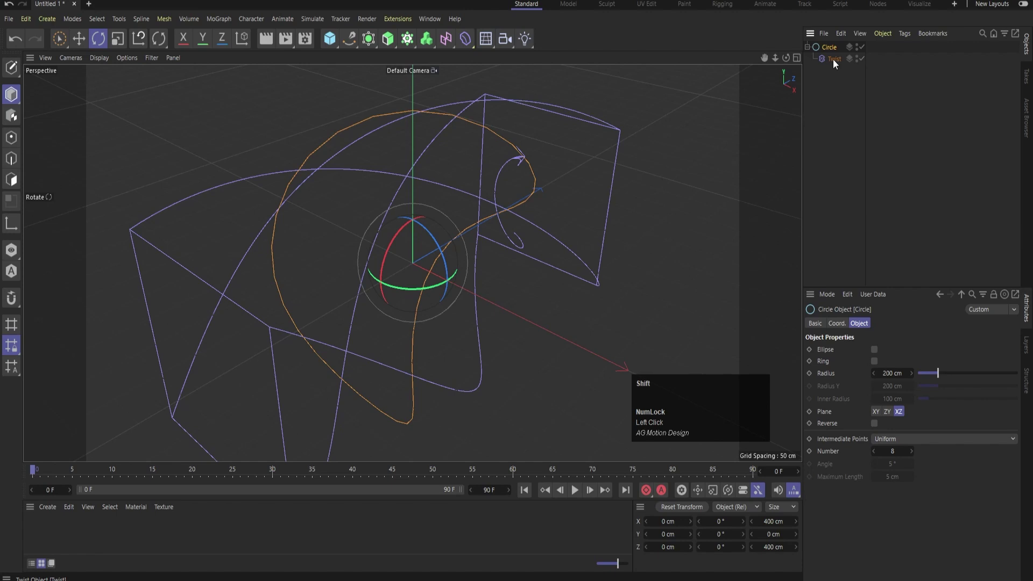
- Bake Circle and Twist with Current State to Object and hide the originals
right_click(835, 63)
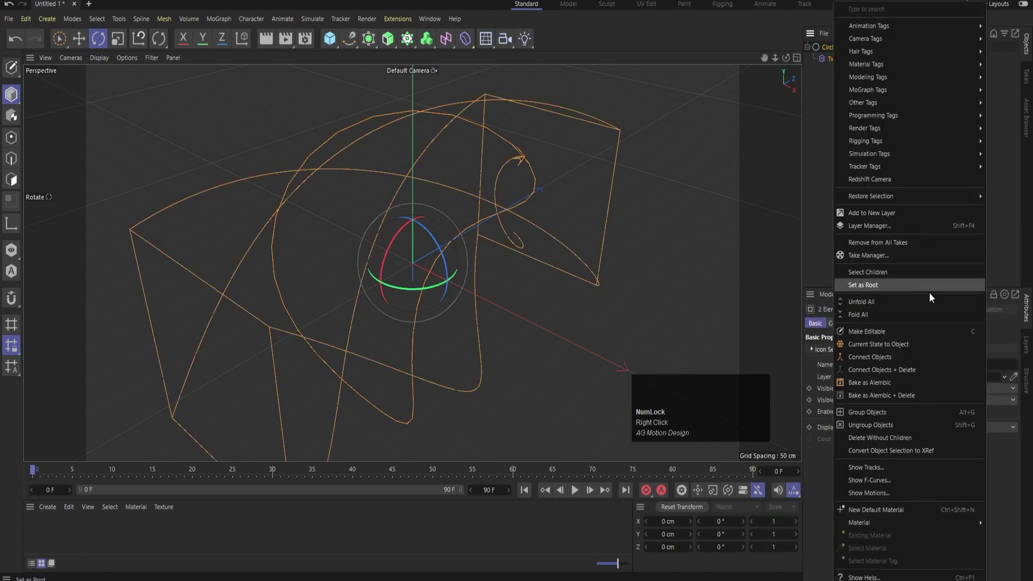
click(898, 346)
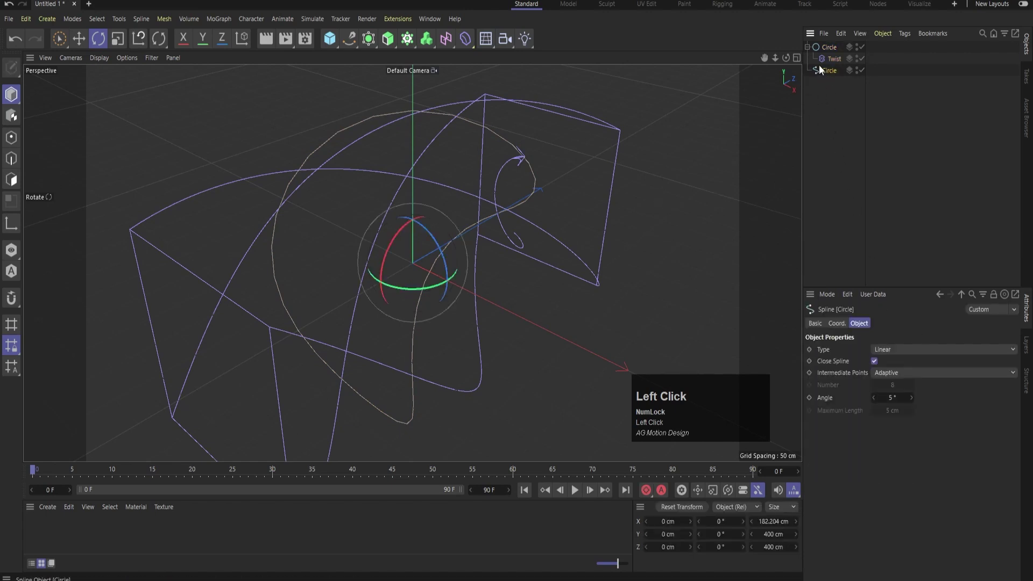
click(825, 51)
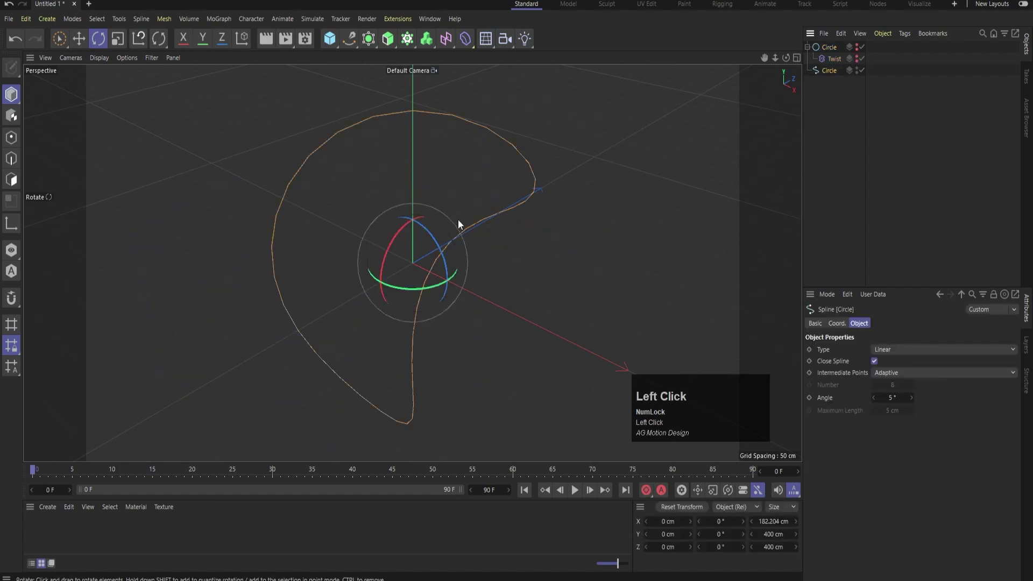
middle_click(453, 218)
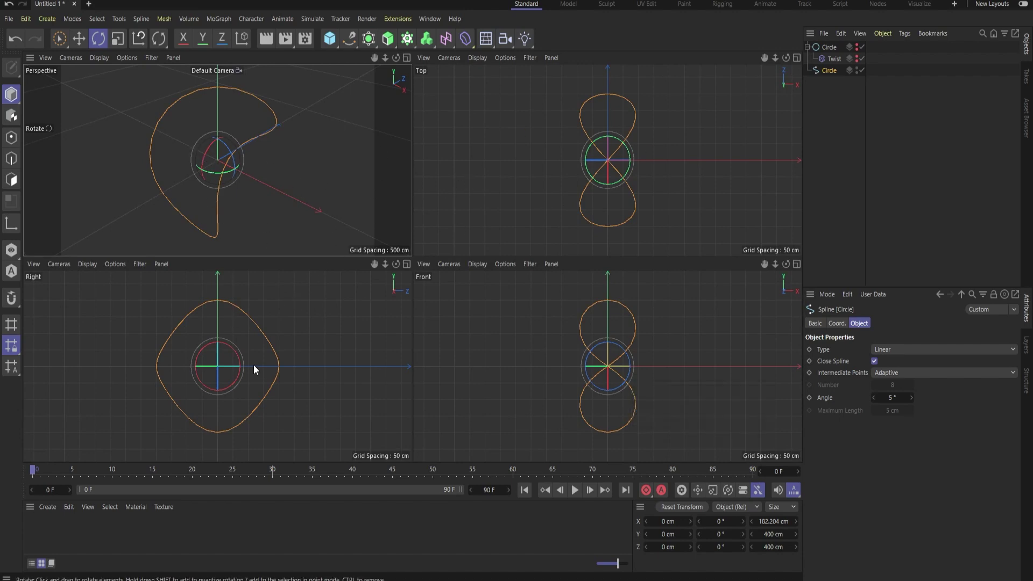
- Scale the figure-eight spline flat on Y and view it from above in the Perspective view
key(t)
drag(225, 331, 319, 130)
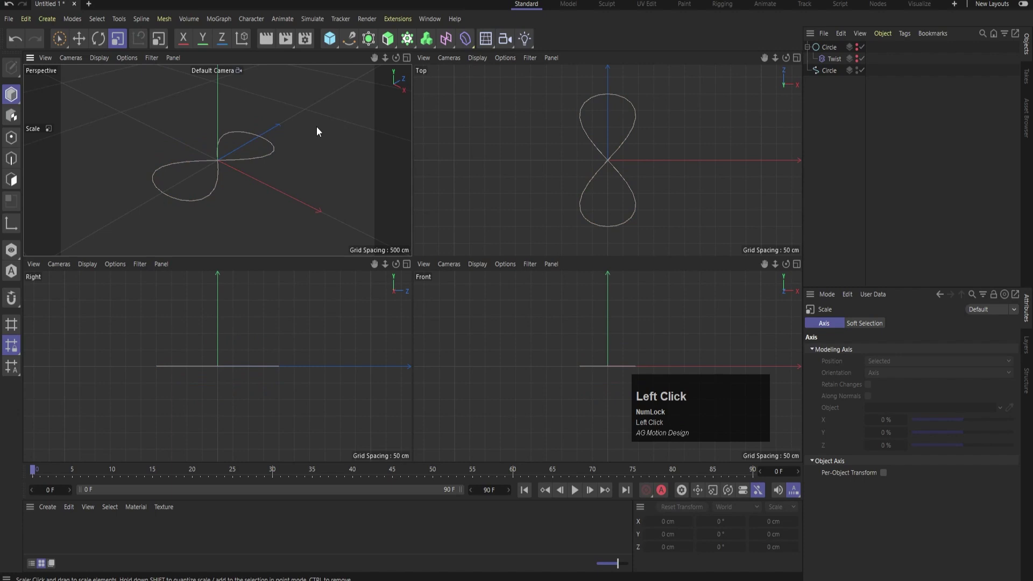
middle_click(296, 139)
drag(325, 204, 928, 146)
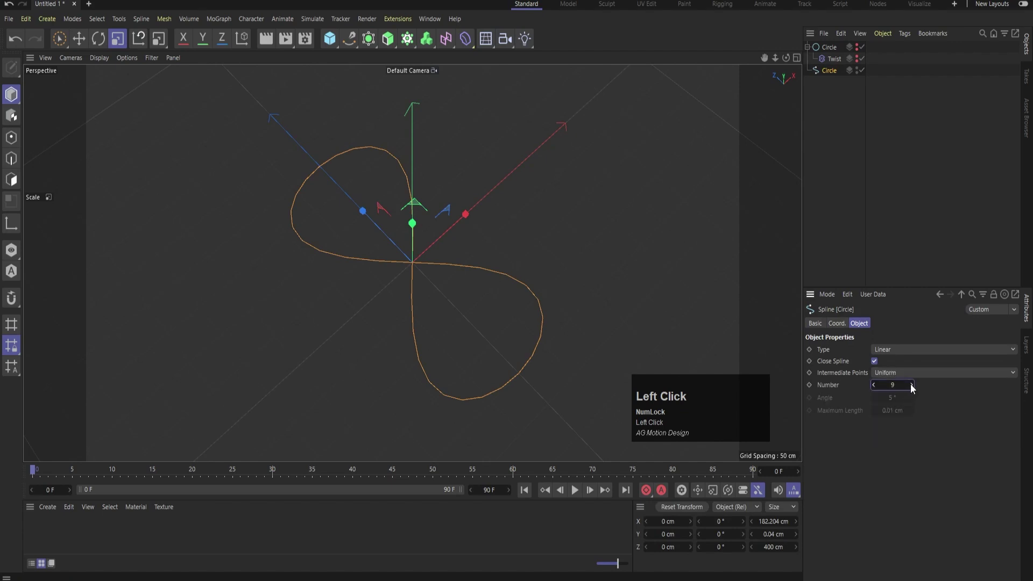
- Adjust the spline's intermediate points and choose B-Spline as its type
key(ctrl+z)
key(ctrl+z)
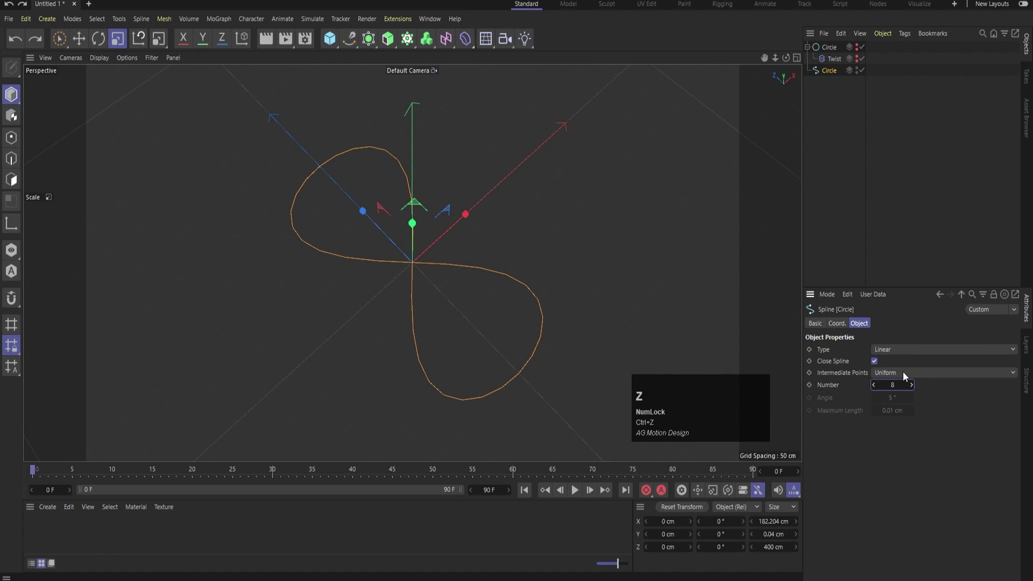
key(ctrl+z)
click(909, 376)
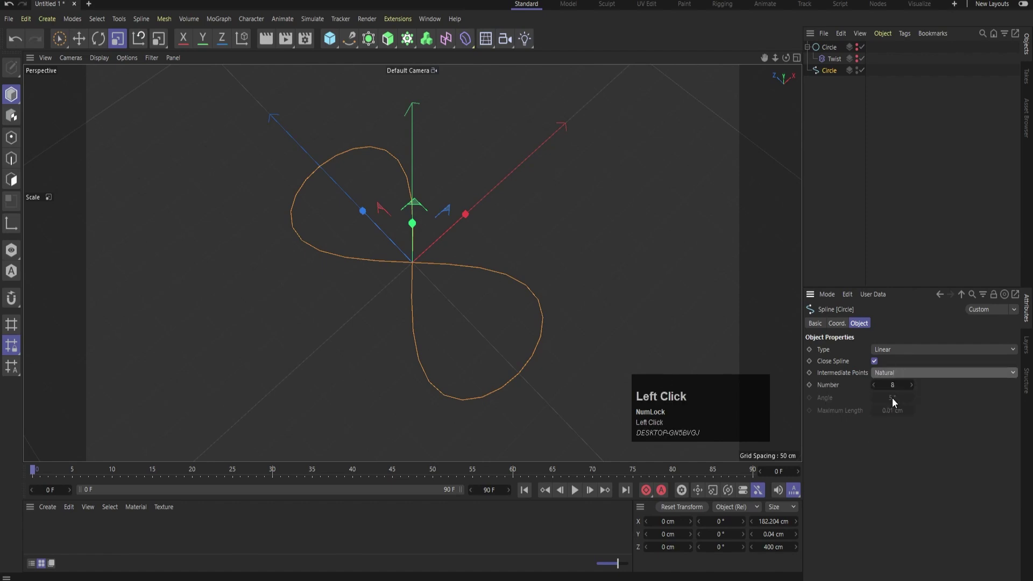
key(ctrl+z)
click(896, 354)
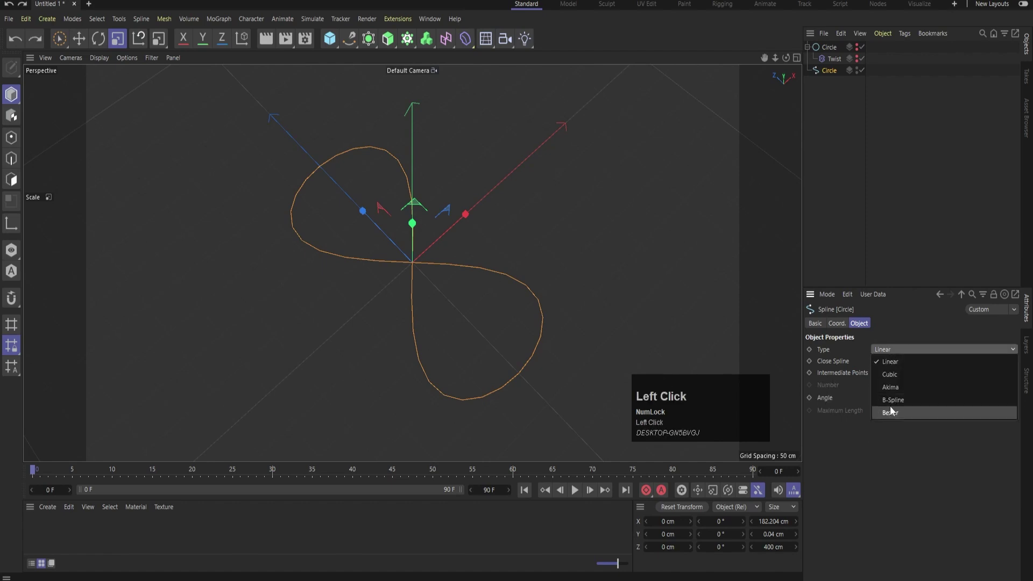
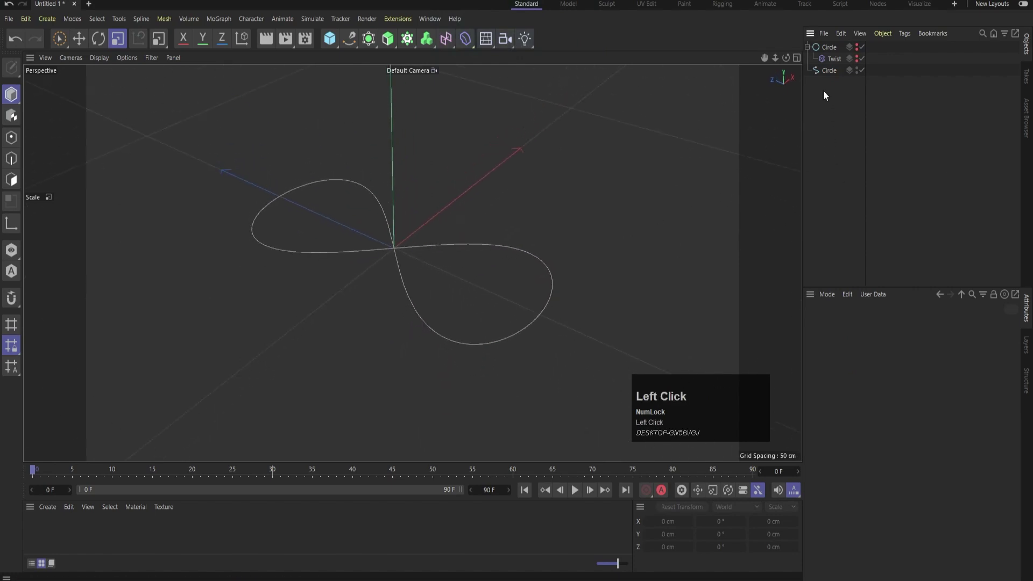
- Duplicate the figure-eight spline, rename it 'path' and select the original Circle/Twist
drag(831, 77, 834, 87)
text(path)
key(Return)
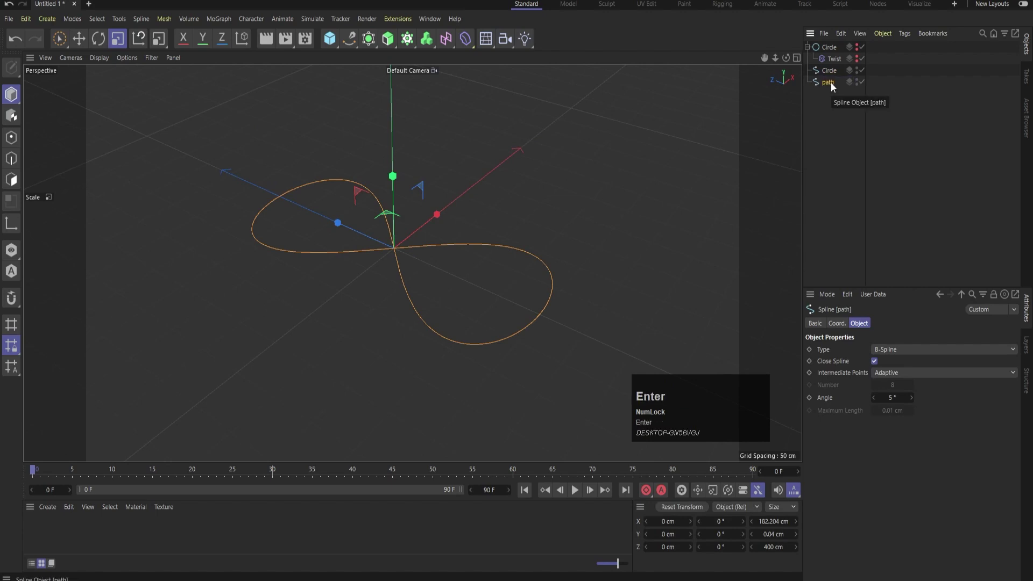
click(830, 86)
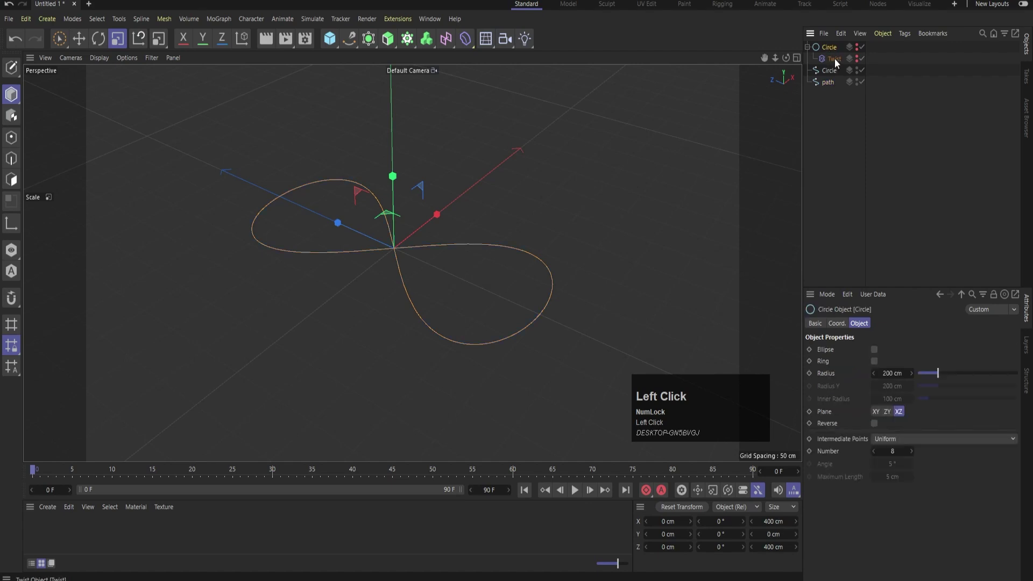
- Add a cylinder with 25 cm radius and increased height segments
drag(830, 108, 556, 59)
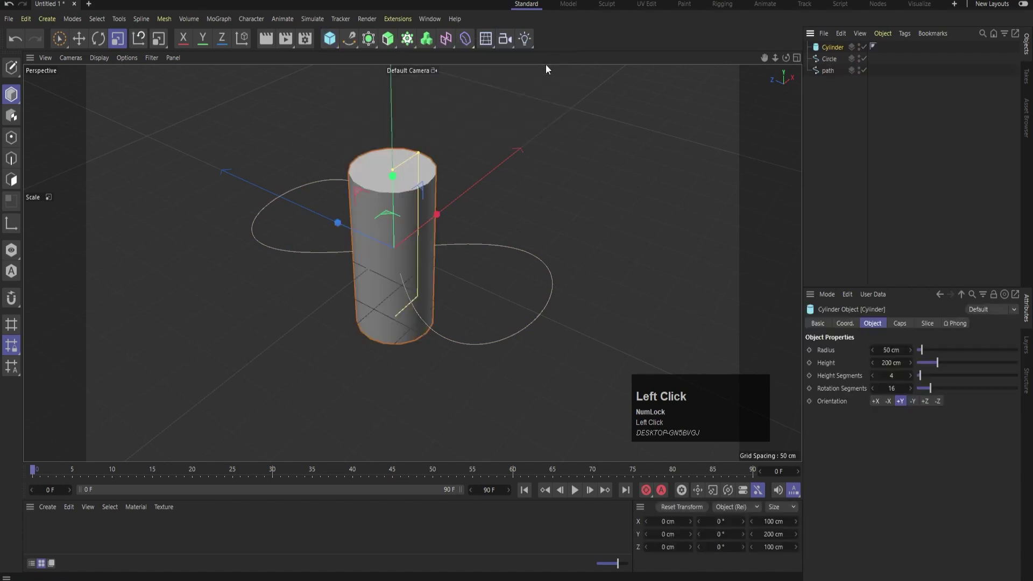
text(nd)
scroll(up, 3)
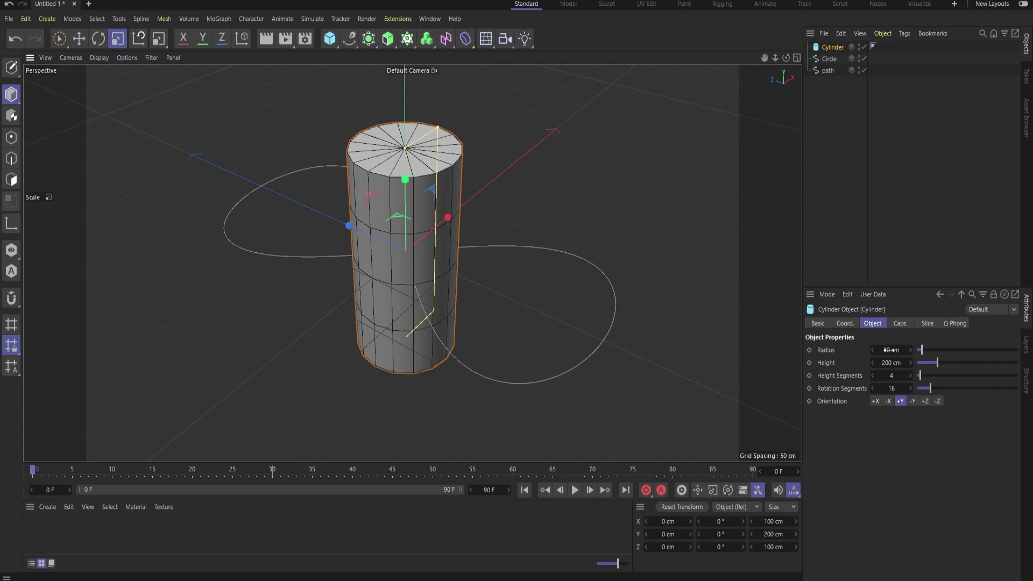
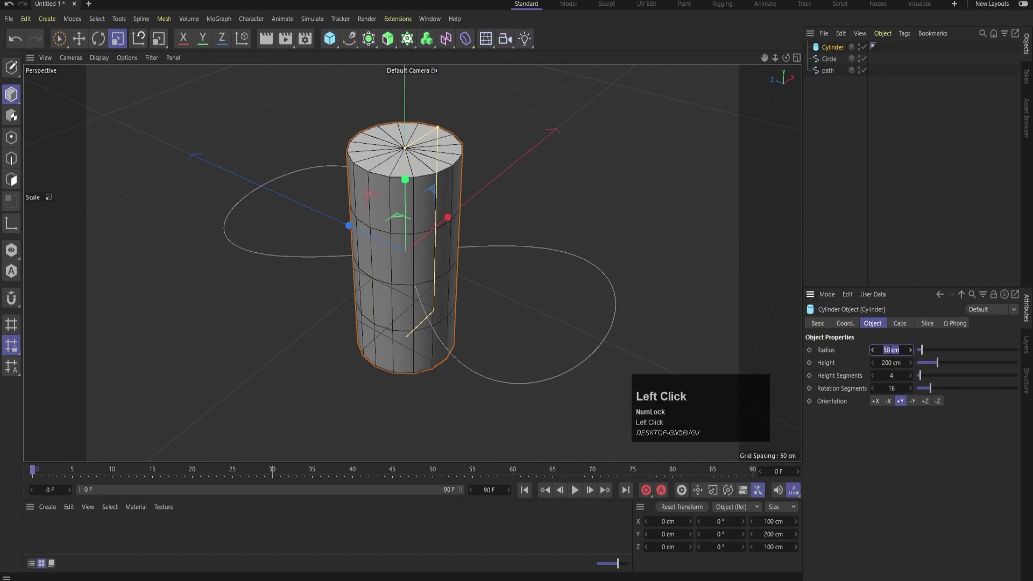
key(Return)
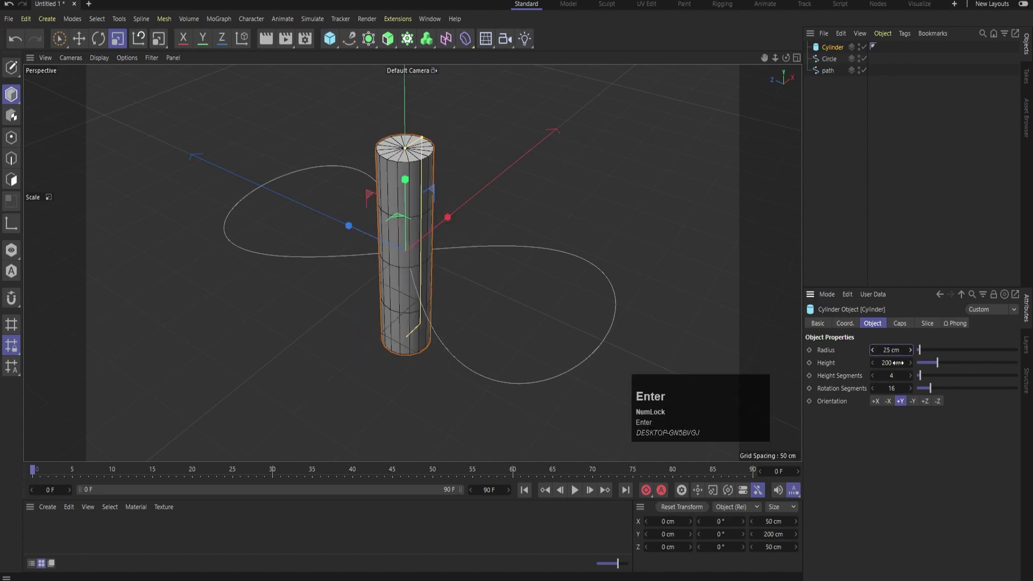
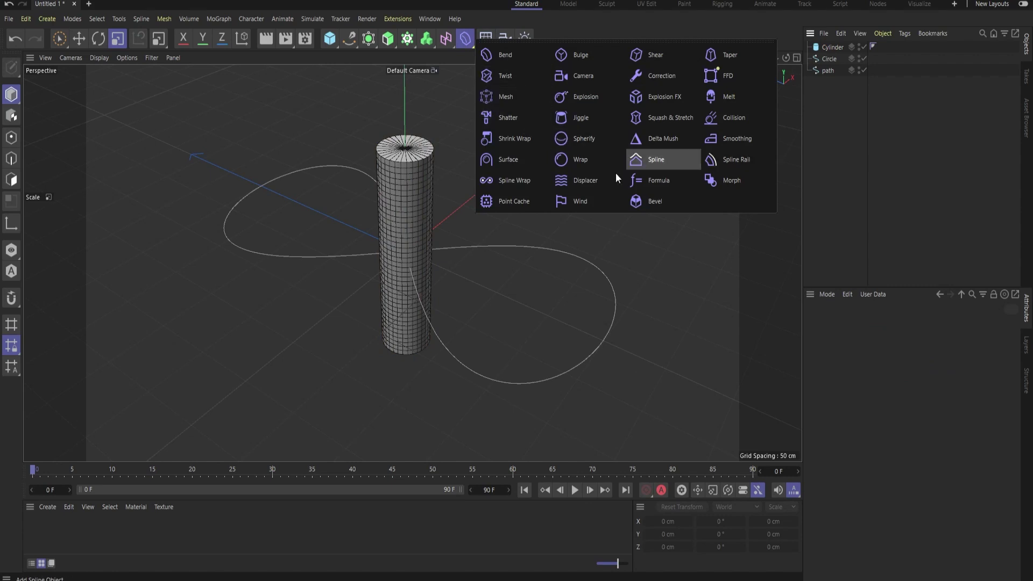
- Wrap the cylinder along the path with a Spline Wrap and lower its End to cover part of the track
drag(508, 188, 863, 378)
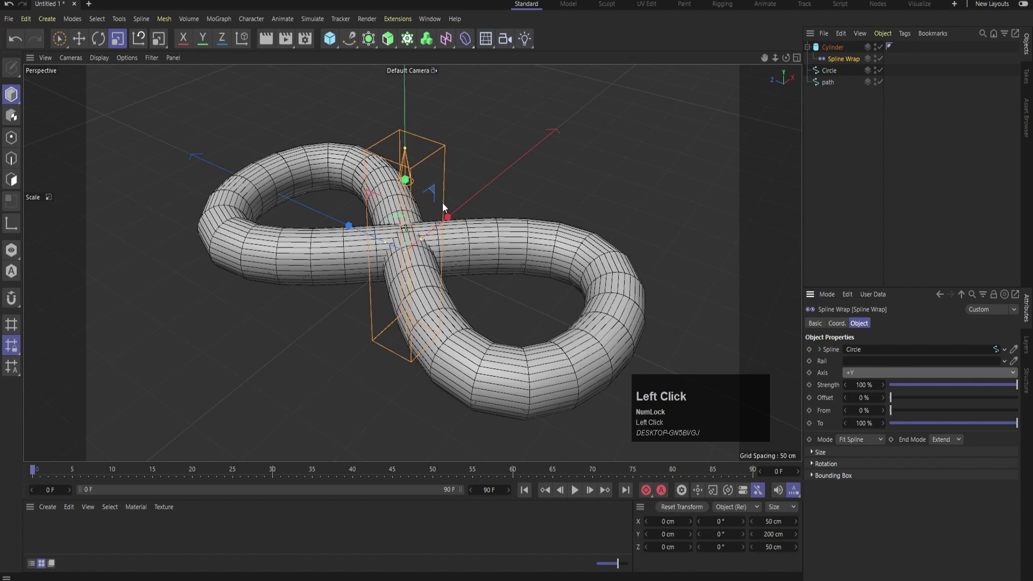
scroll(down, 3)
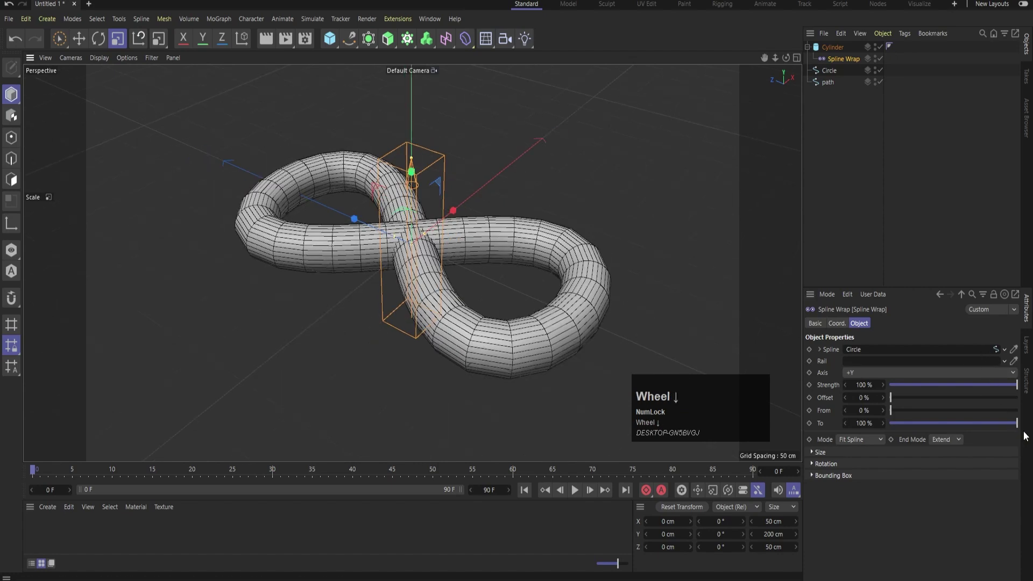
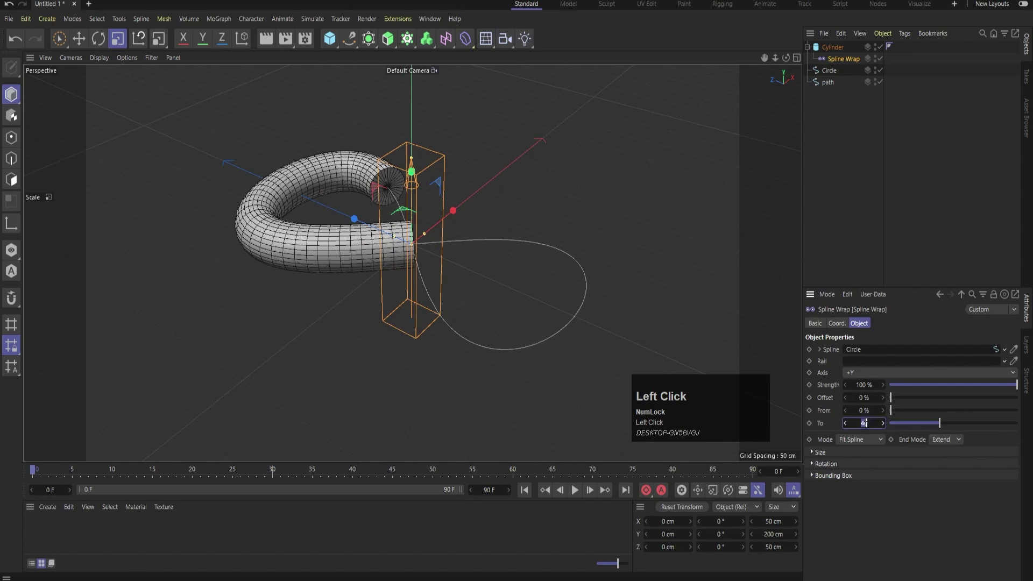
key(Return)
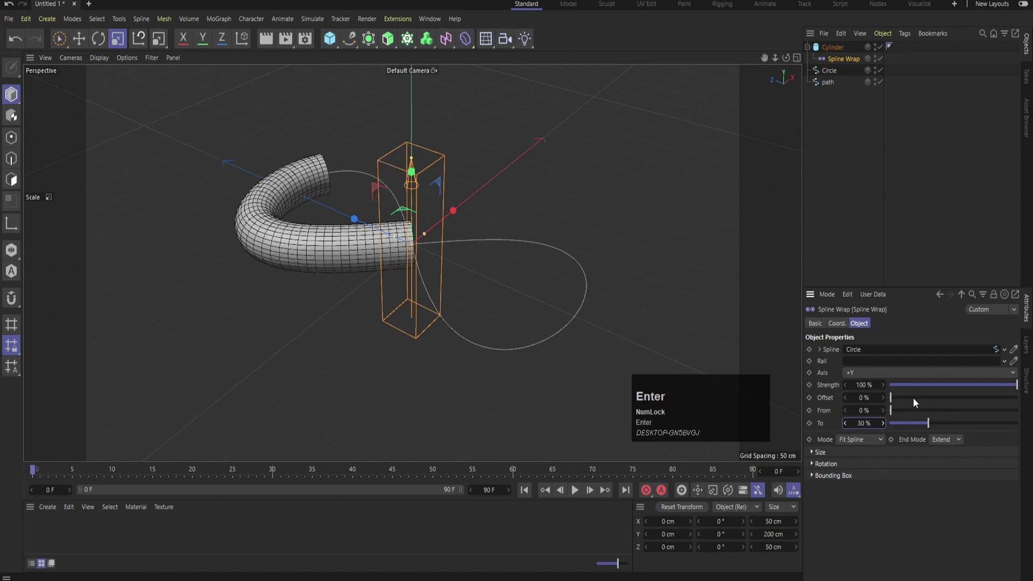
middle_click(625, 186)
- Adjust the Spline Wrap size and offset to center the tube on the upper loop, then select the cylinder
scroll(up, 3)
click(889, 401)
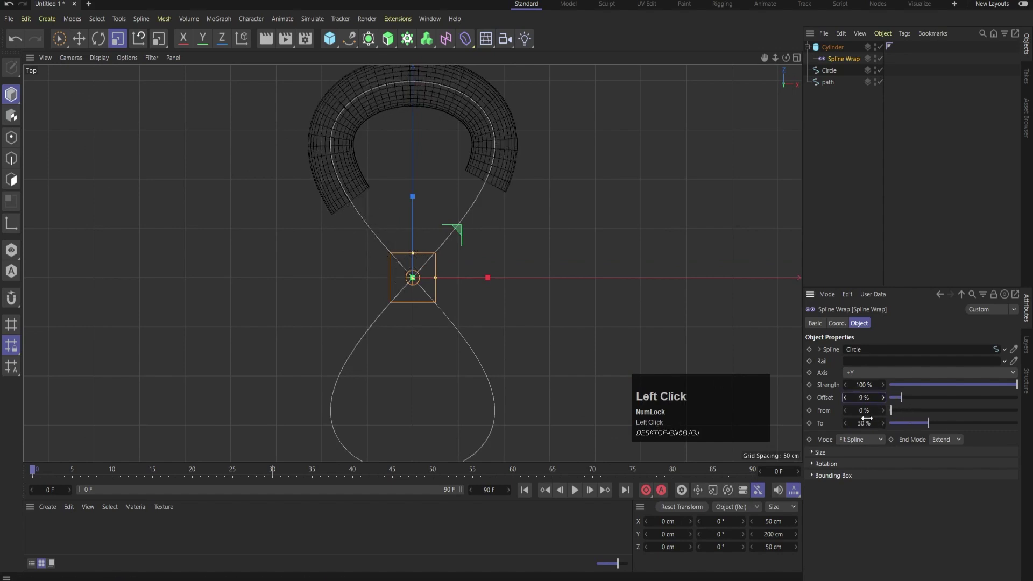
key(Return)
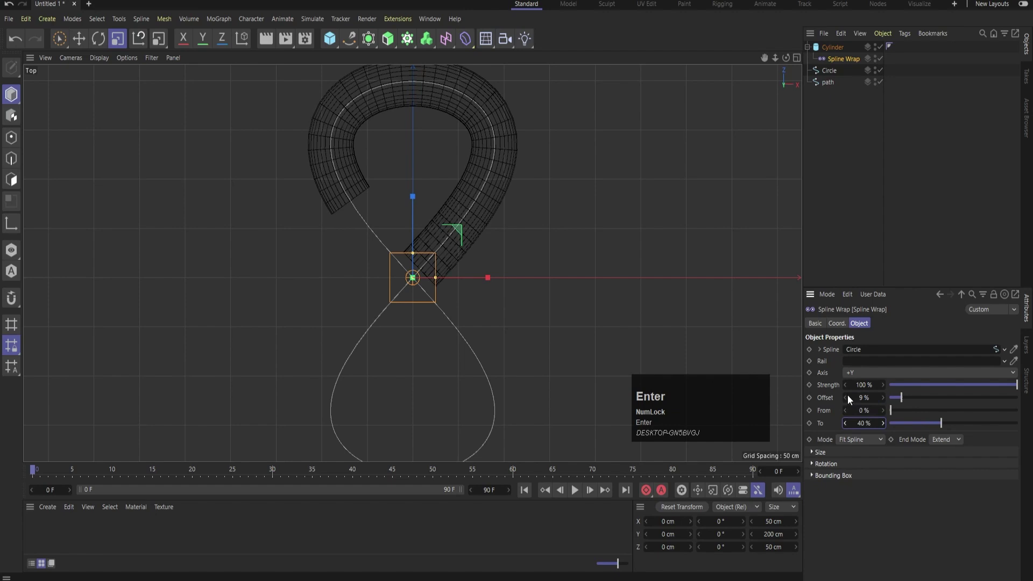
click(849, 398)
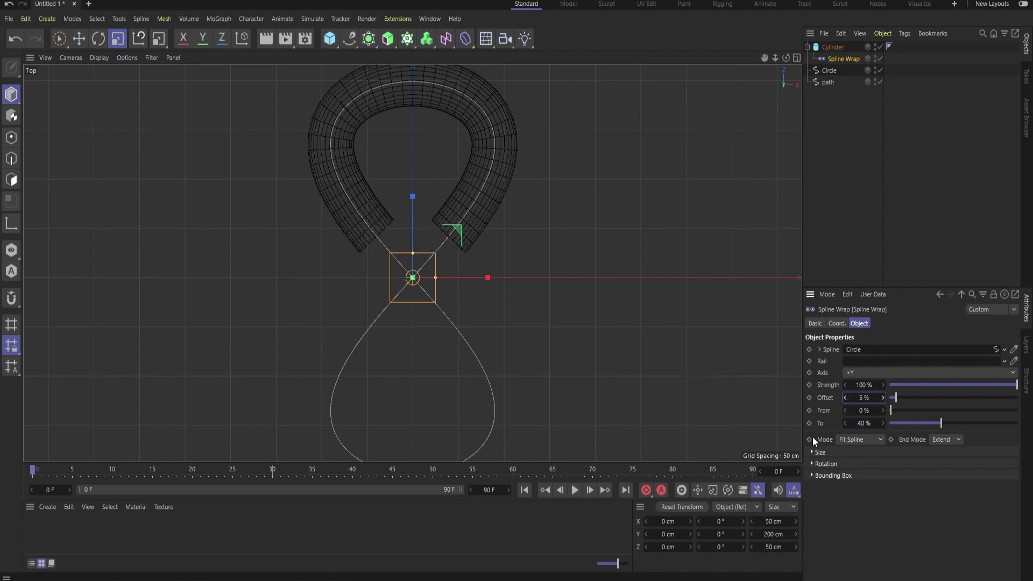
click(851, 135)
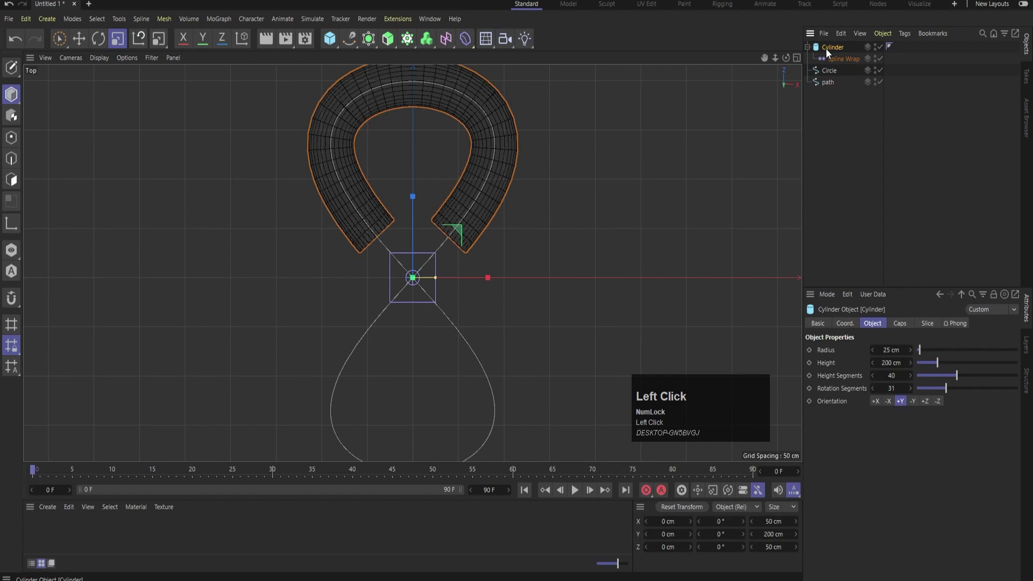
- Duplicate the wrapped cylinder and shift its offset to cover the lower loop
drag(833, 50, 843, 63)
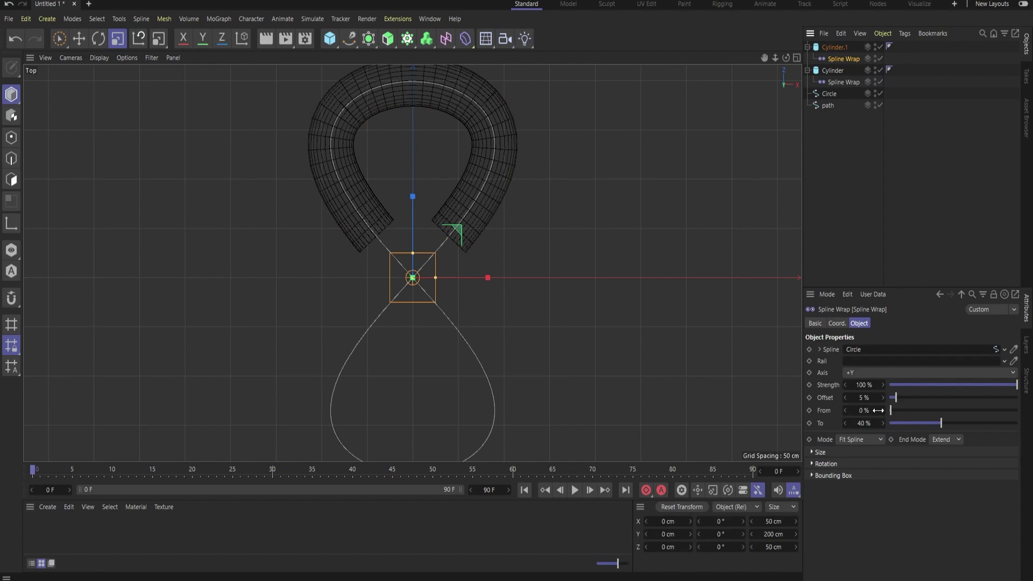
drag(888, 425, 885, 428)
key(ctrl+z)
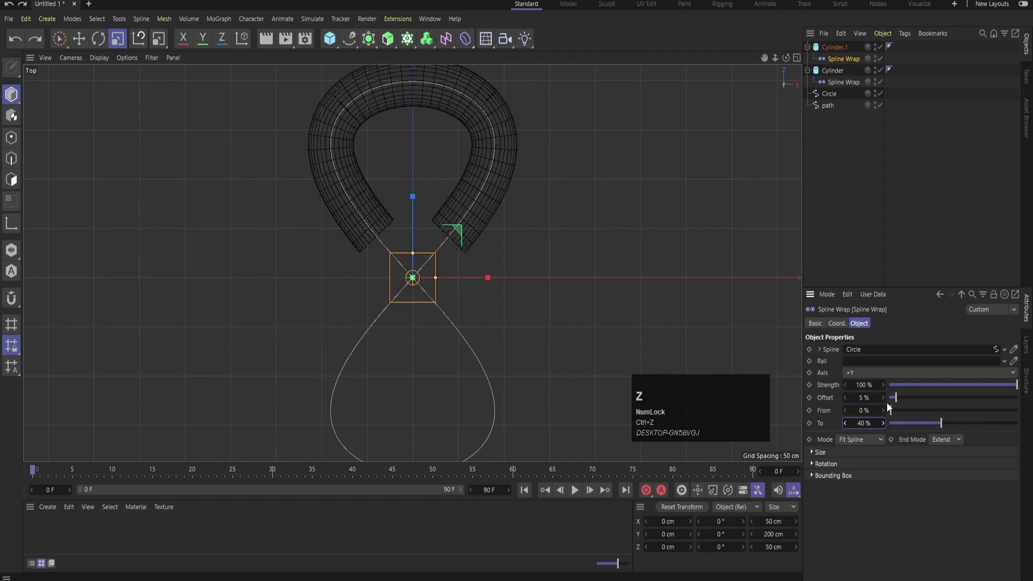
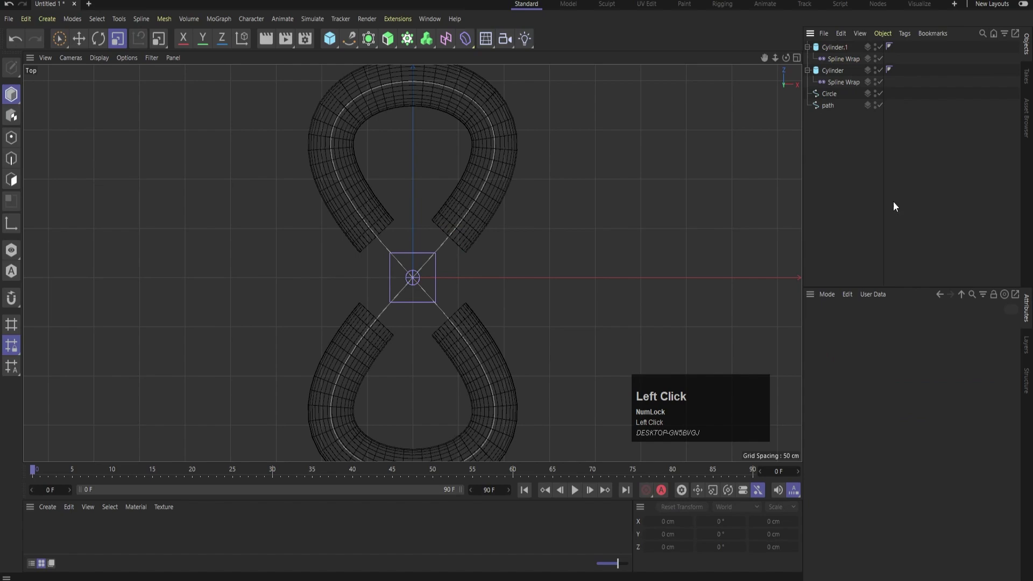
scroll(down, 3)
middle_click(552, 210)
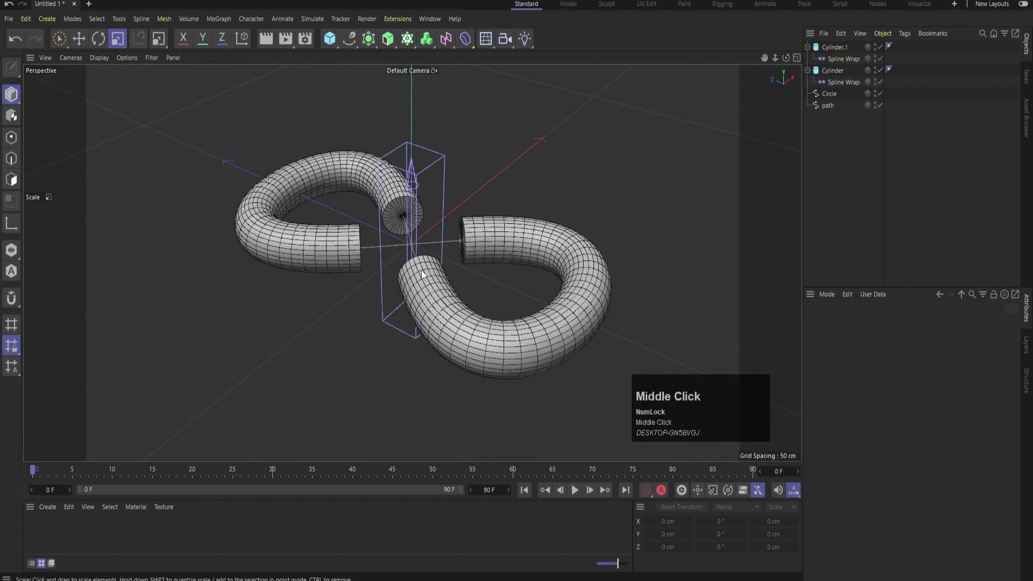
- Bake Cylinder.1 via Current State to Object and Cylinder via Connect Objects + Delete into polygon meshes
drag(485, 296, 842, 184)
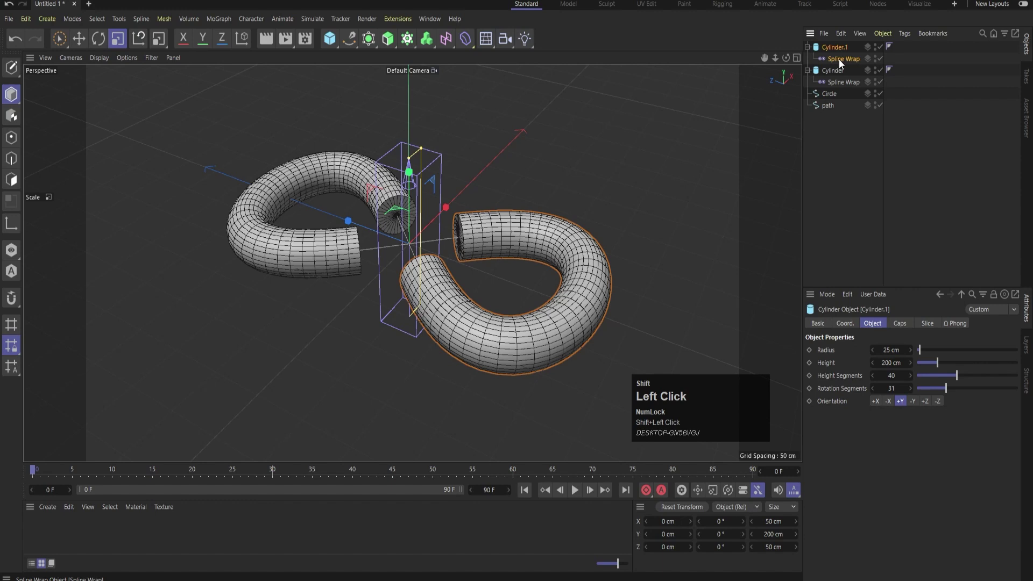
right_click(842, 63)
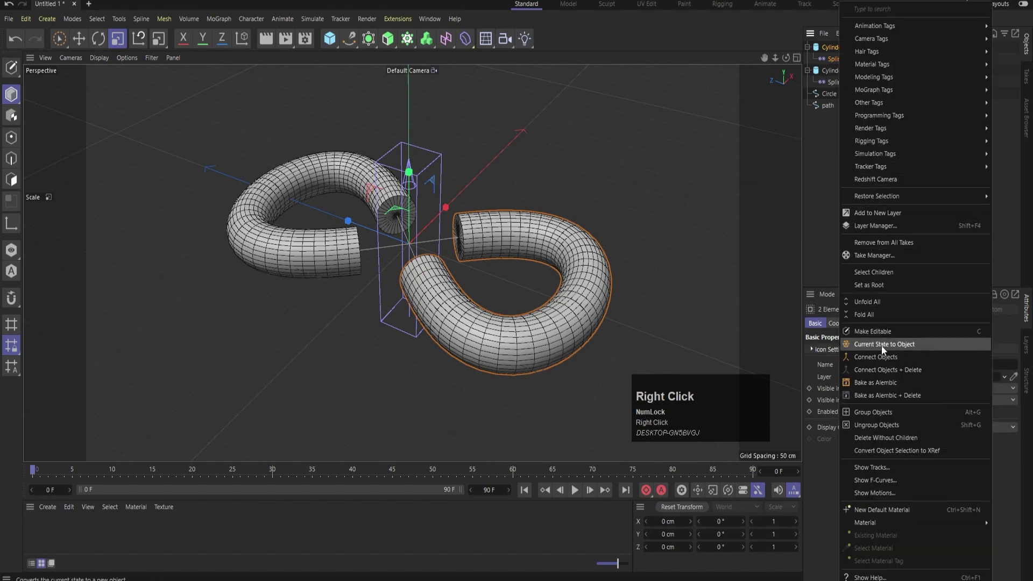
click(881, 370)
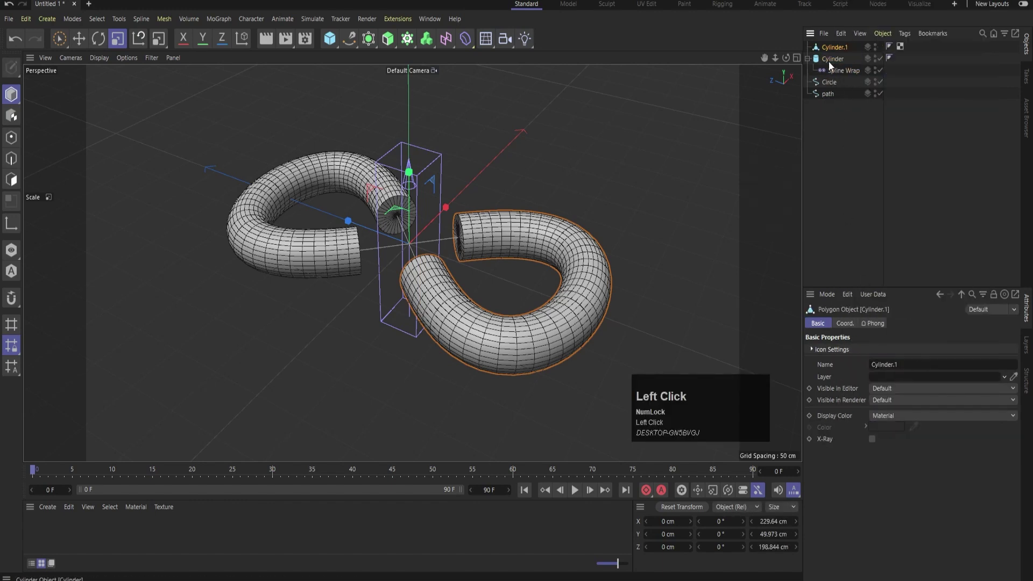
right_click(846, 77)
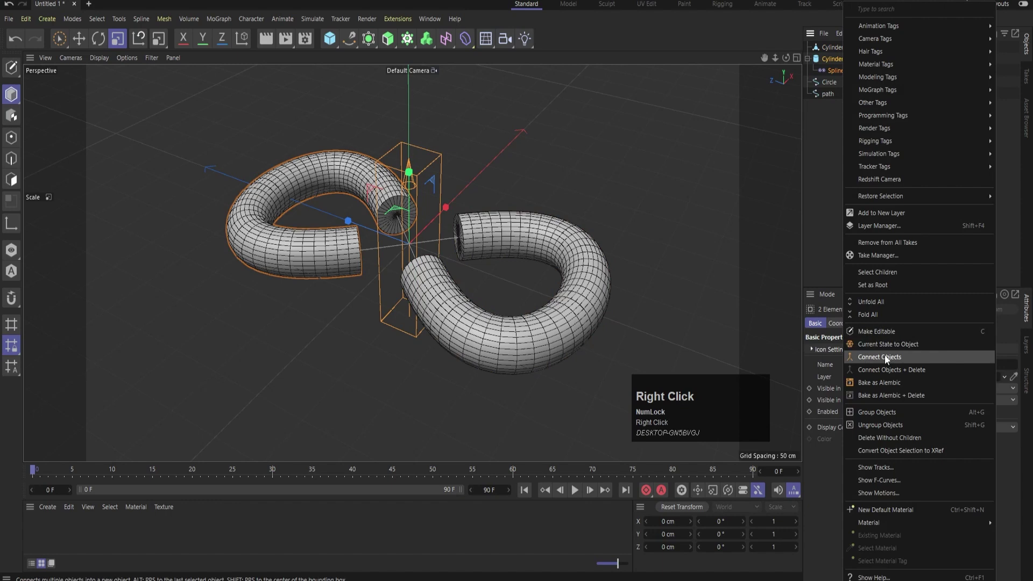
click(888, 376)
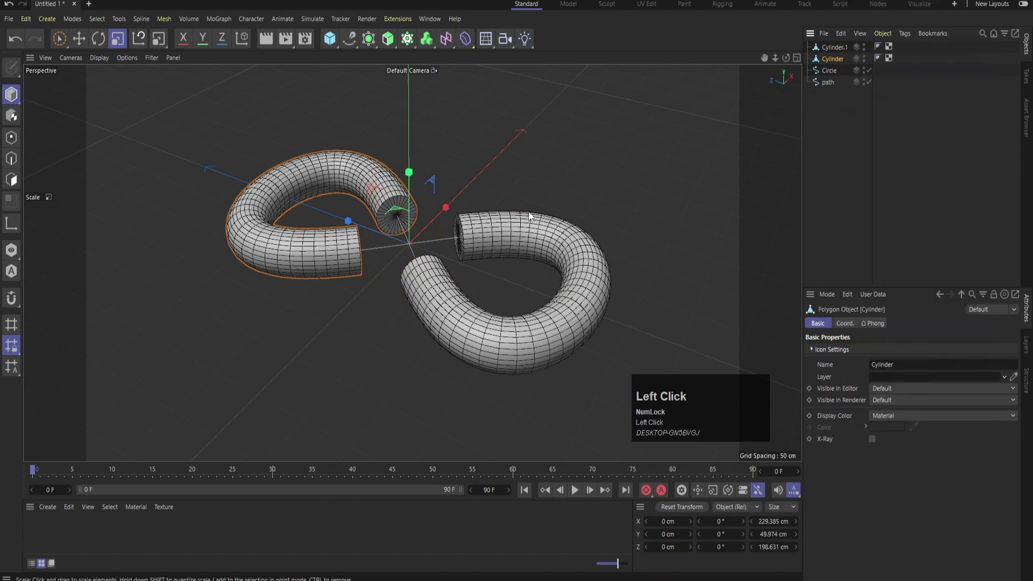
- Switch to four views and maximize the Right view to see the tubes from the side
click(838, 59)
middle_click(686, 187)
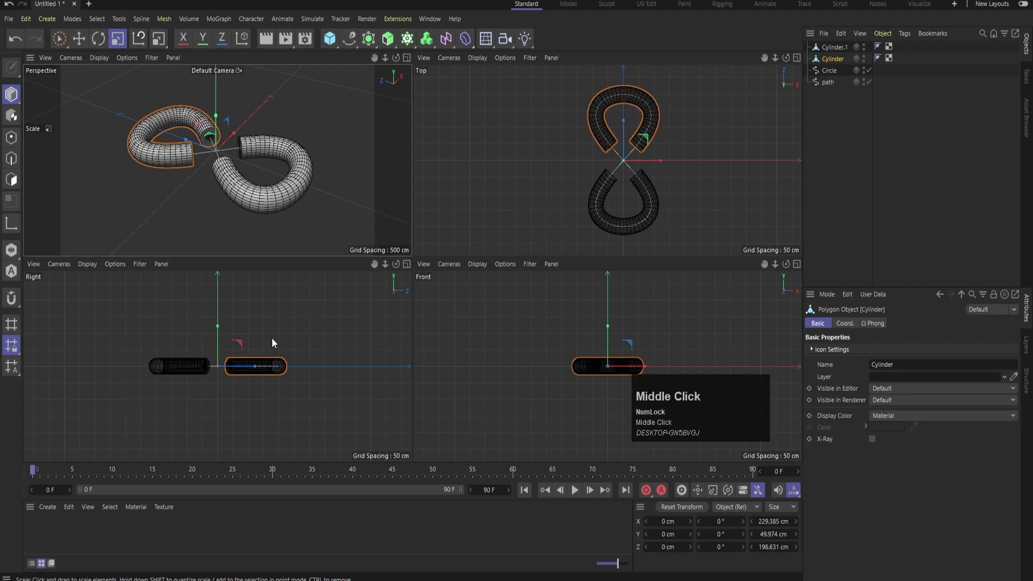
click(9, 184)
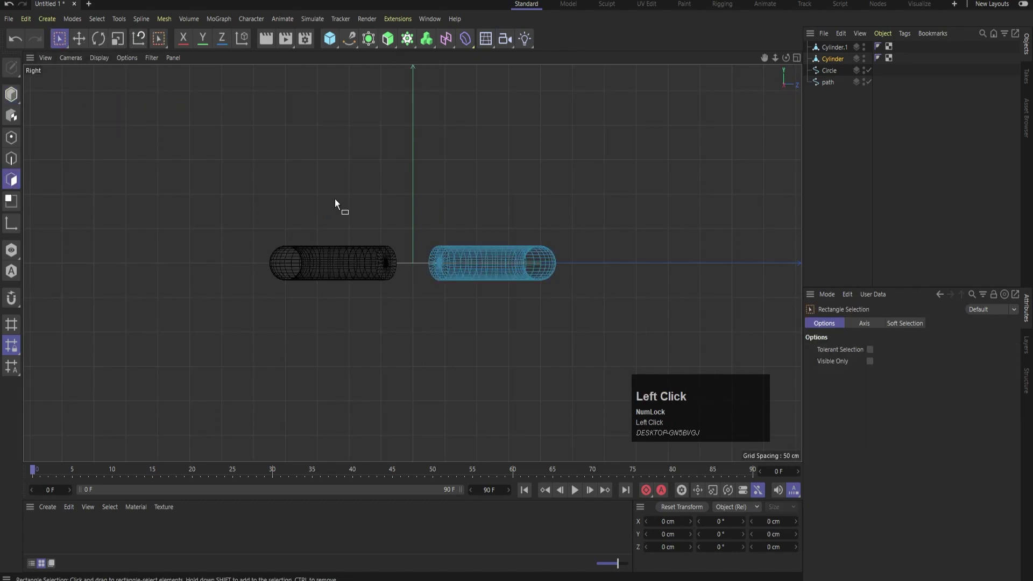
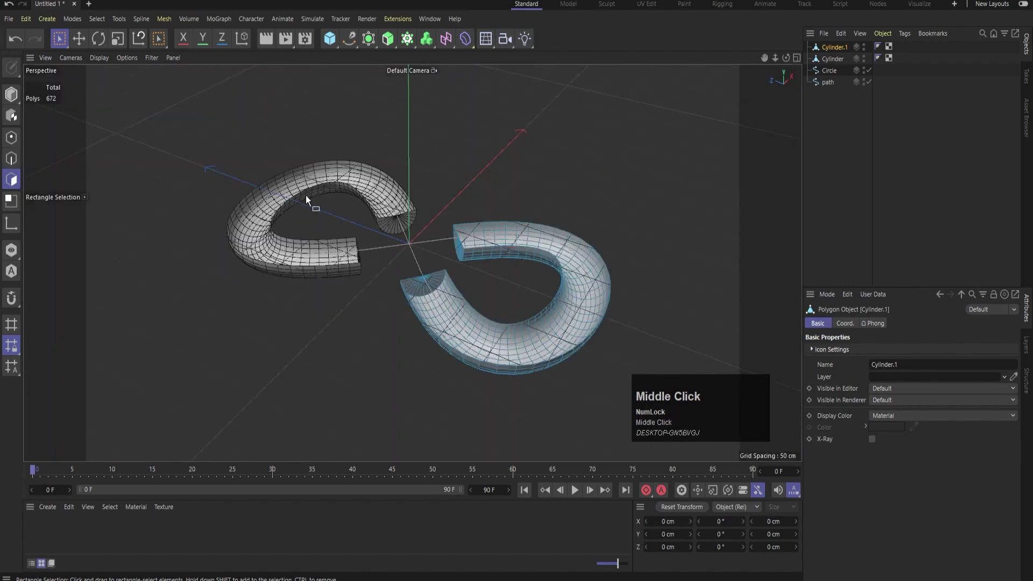
- Loop-select and remove rim polygon rings on both tube meshes to open them into channels
key(ctrl+a)
scroll(up, 3)
drag(316, 237, 12, 188)
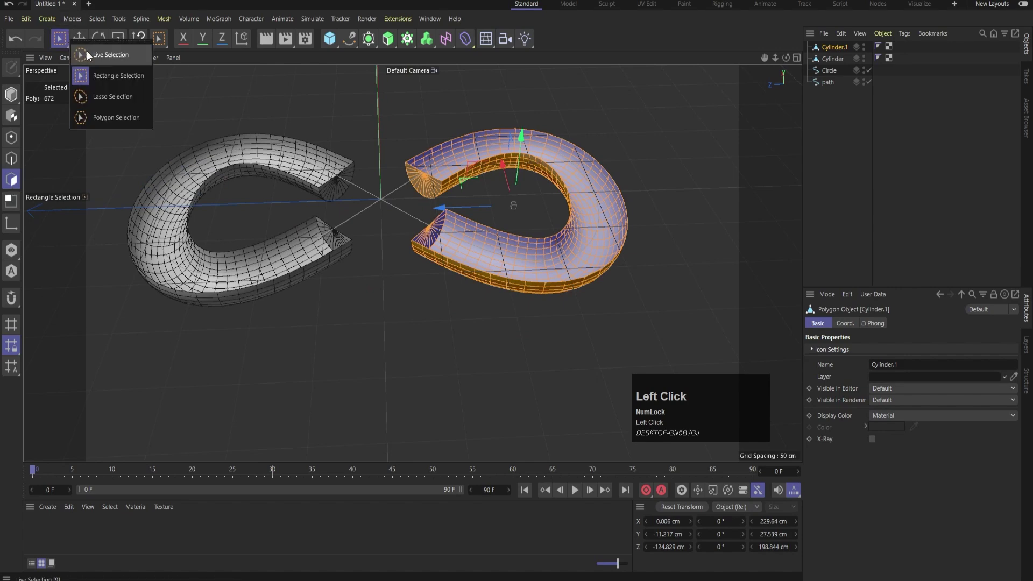
scroll(up, 3)
text(ul)
click(432, 183)
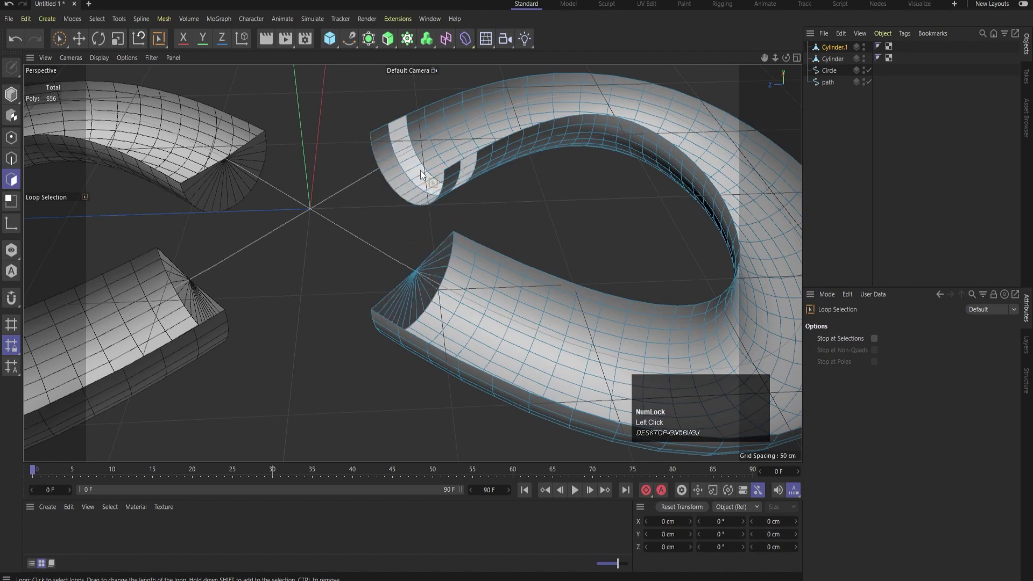
click(430, 283)
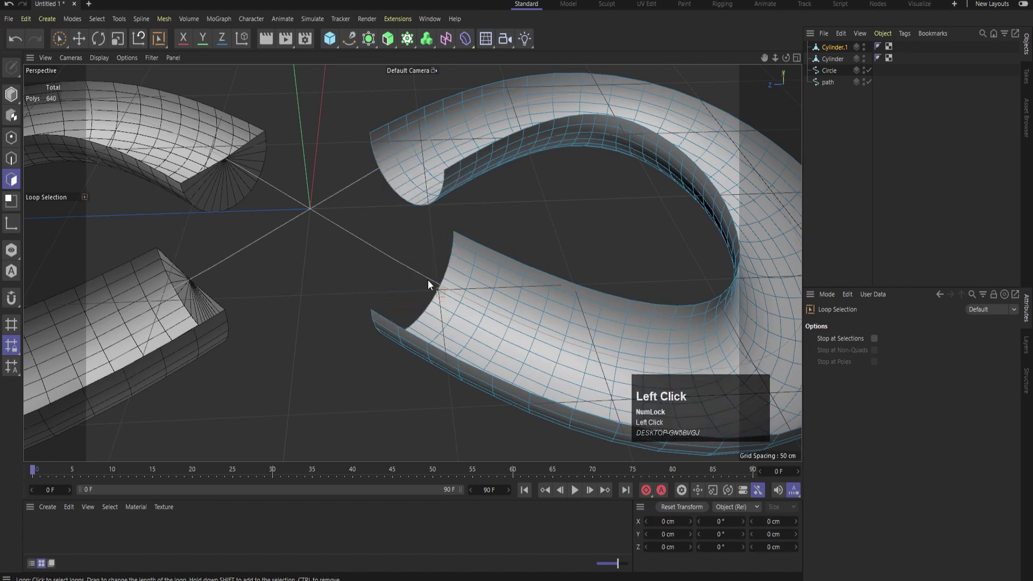
click(830, 61)
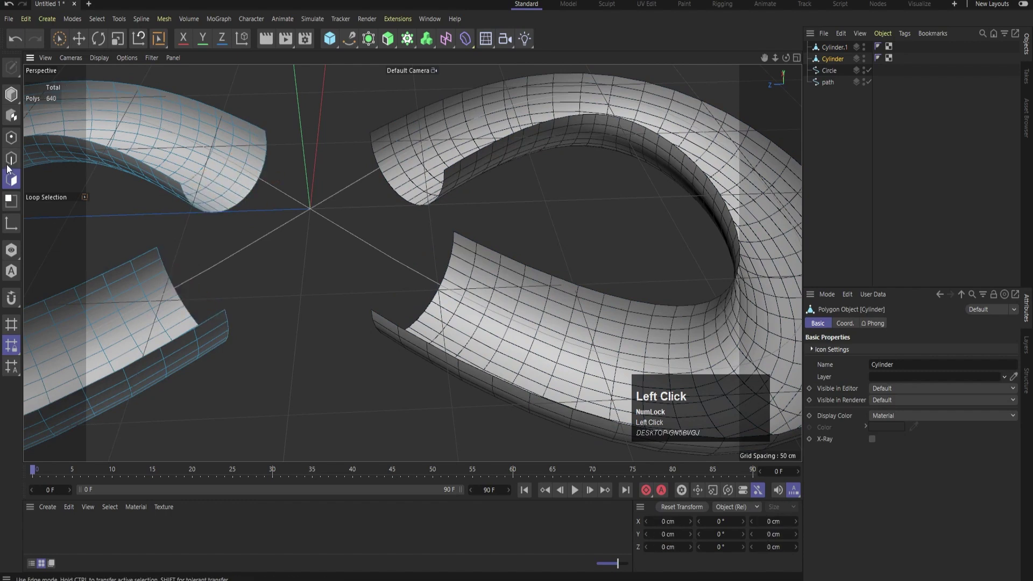
- In Points mode, Disconnect all points of the left channel, then of the right channel
key(ctrl+a)
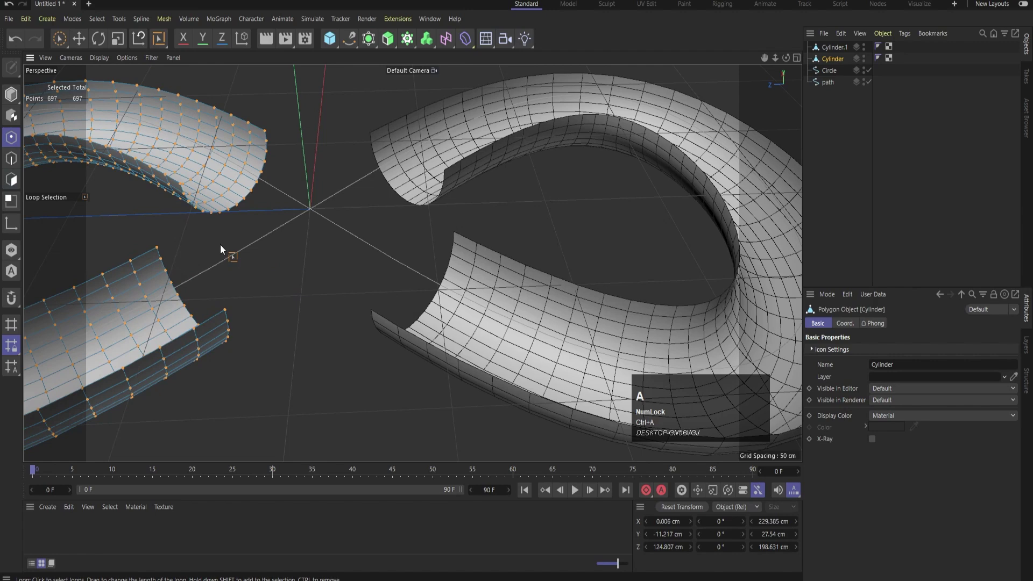
right_click(223, 248)
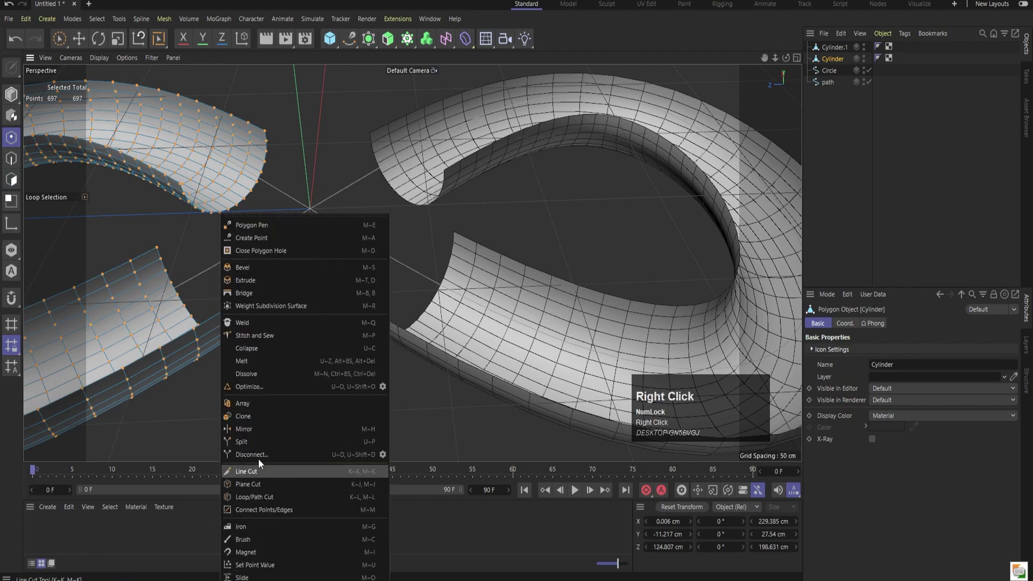
click(281, 391)
key(ctrl+a)
right_click(559, 197)
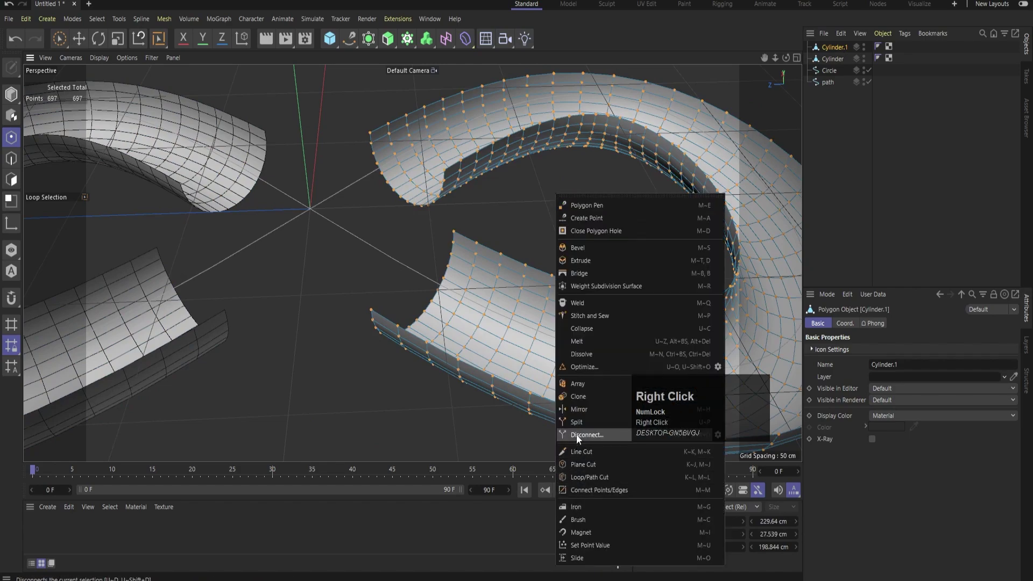
click(594, 371)
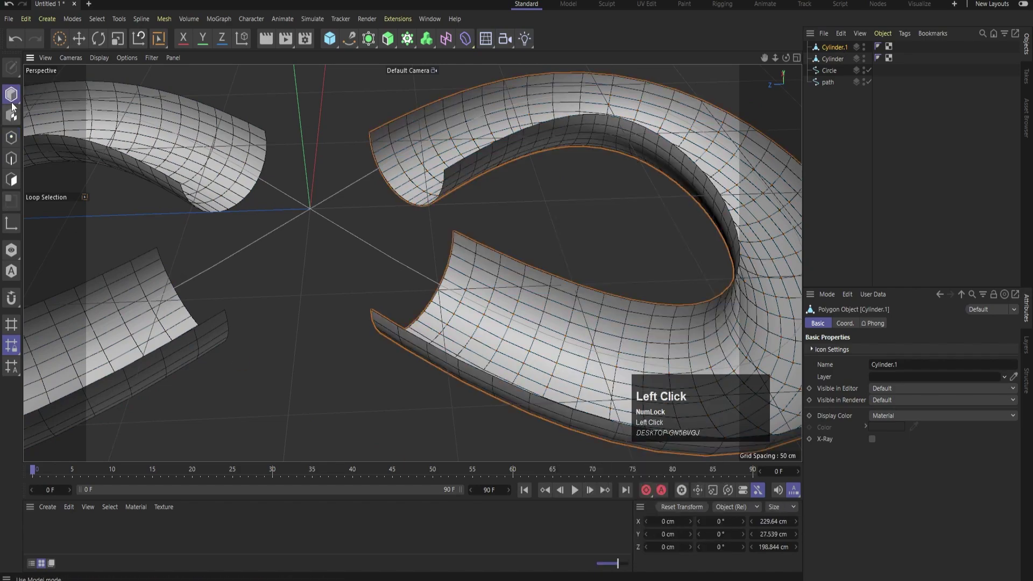
- Select all polygons of the left channel and extrude them with caps to thicken its walls
scroll(down, 3)
drag(417, 328, 837, 62)
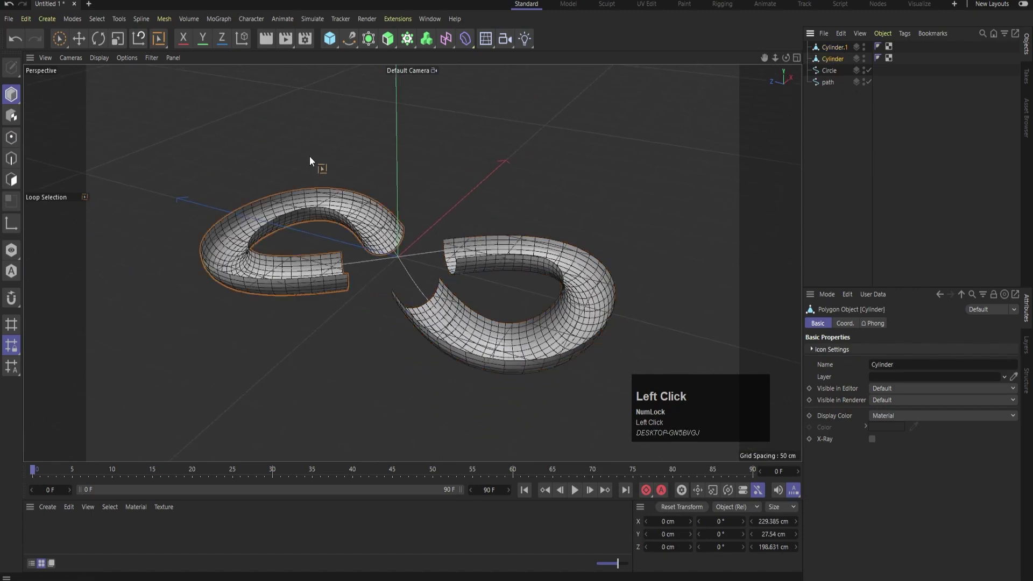
scroll(up, 3)
click(15, 181)
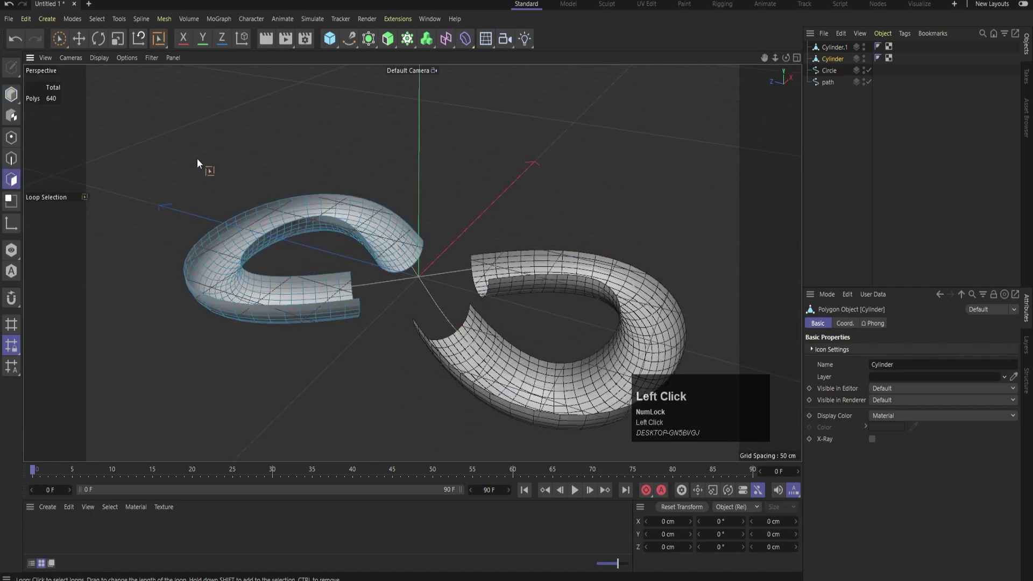
key(ctrl+a)
scroll(up, 3)
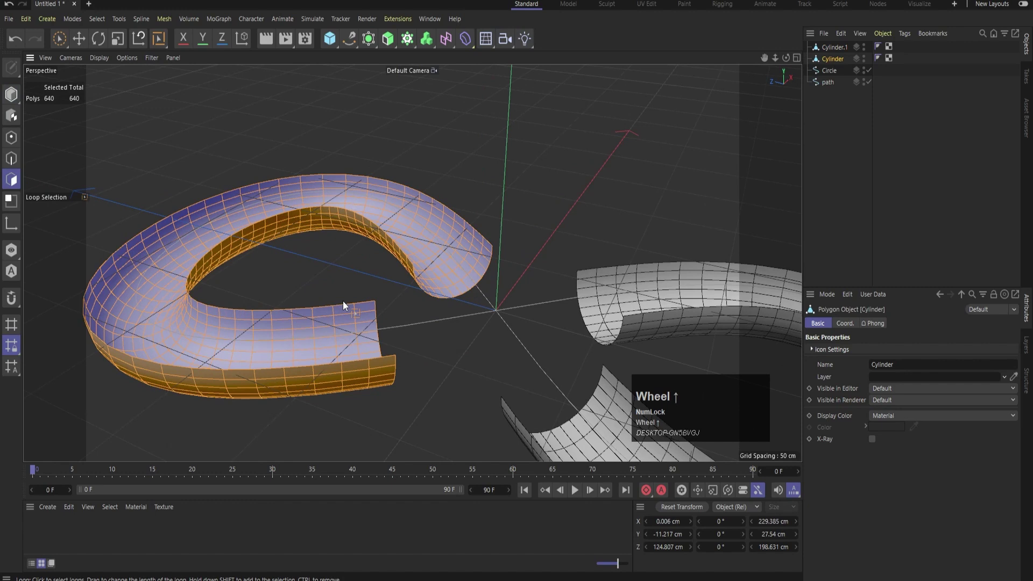
key(d)
drag(346, 276, 872, 427)
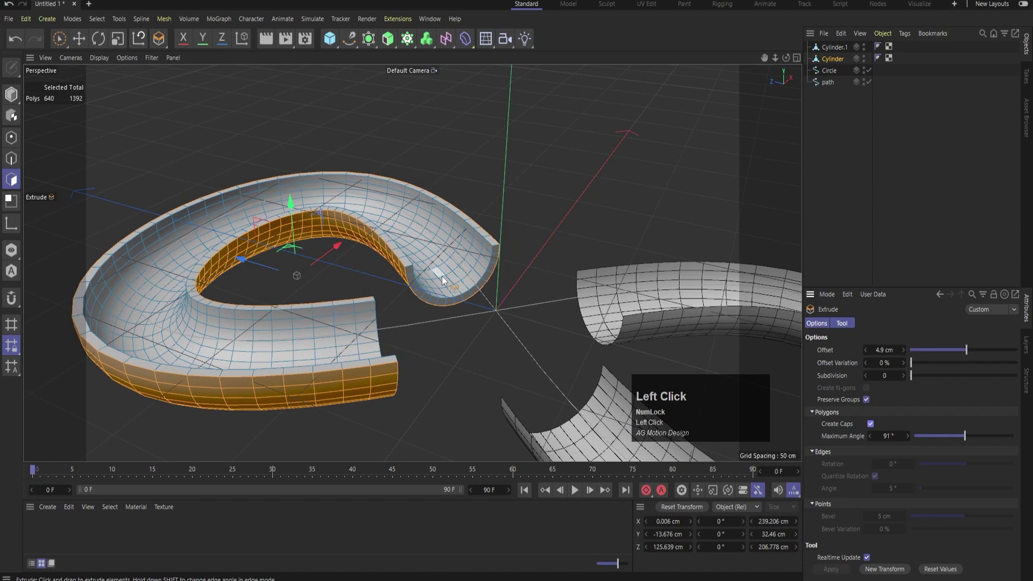
- Extrude all polygons of the right channel the same way, then return to Model mode
scroll(down, 3)
key(ctrl+a)
scroll(up, 3)
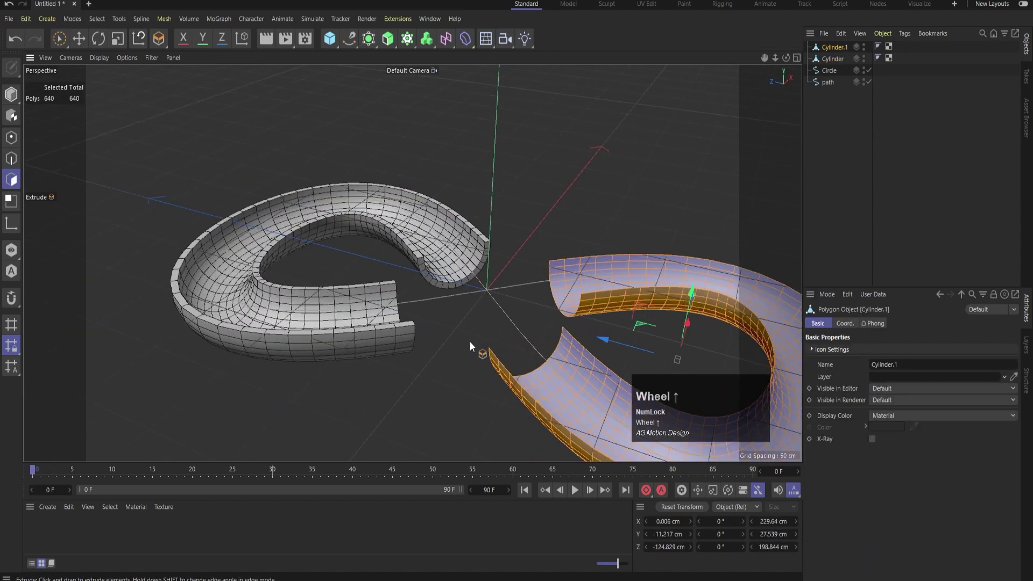
key(d)
drag(464, 353, 497, 374)
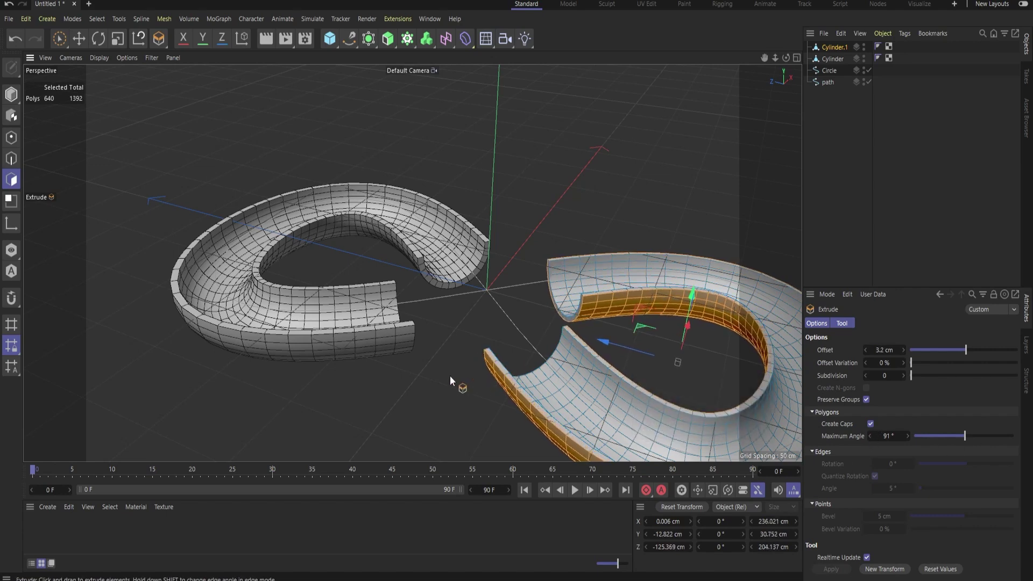
scroll(down, 3)
key(ctrl+z)
drag(471, 337, 20, 95)
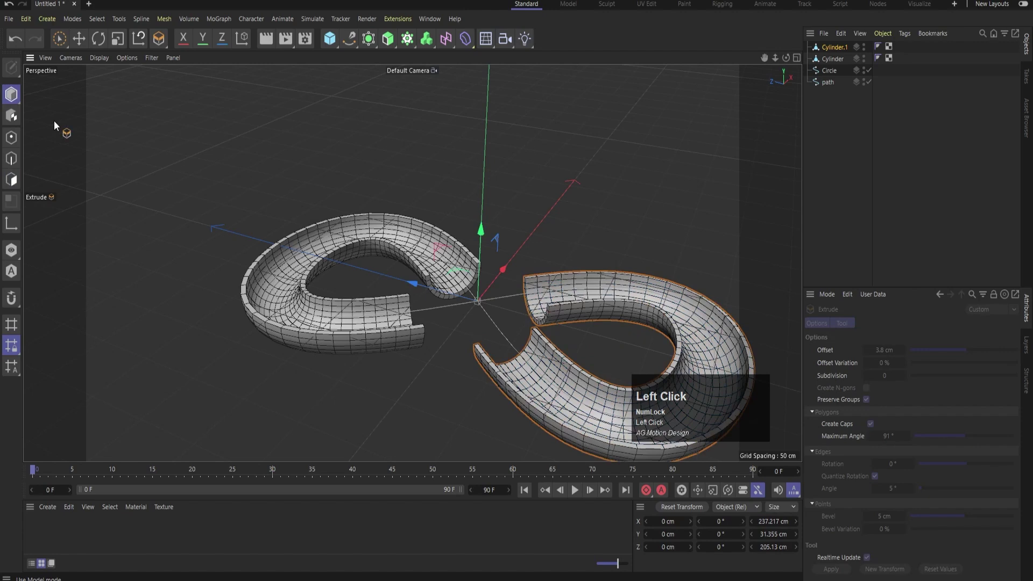
scroll(down, 3)
drag(446, 311, 474, 319)
text(9e)
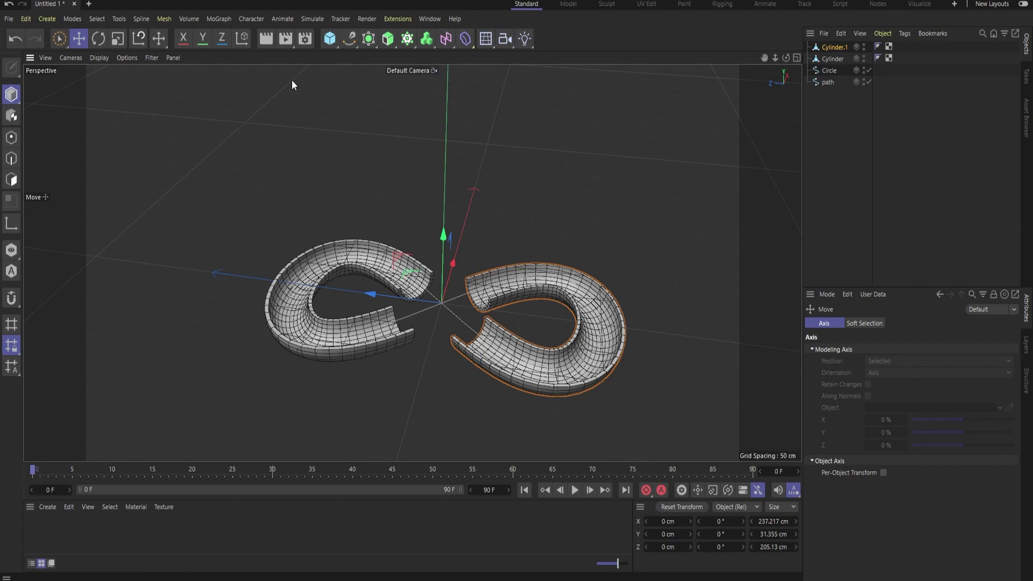
- Select the path spline and add a Sphere primitive at the figure-eight's centre
click(871, 103)
drag(479, 320, 833, 77)
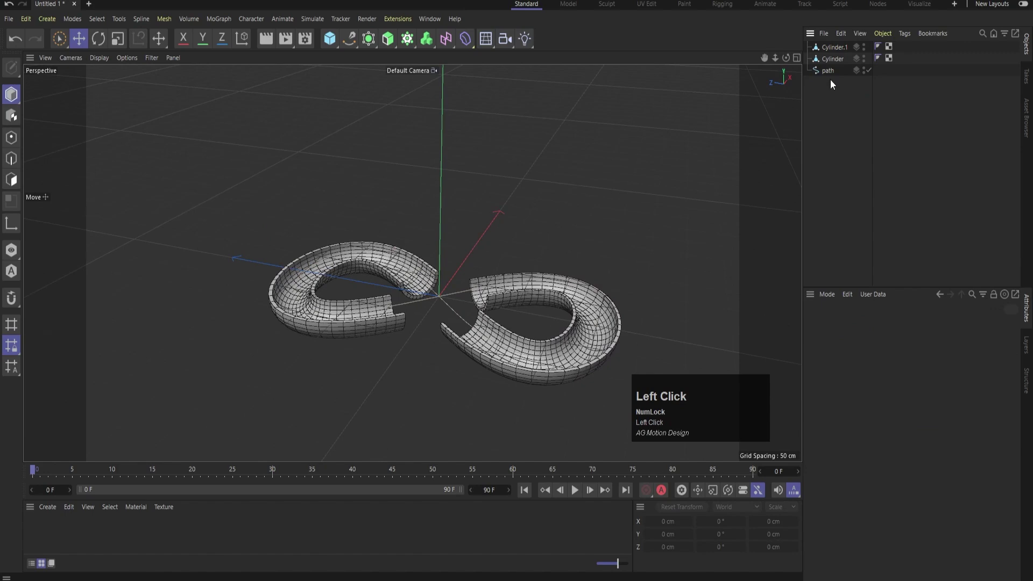
click(835, 79)
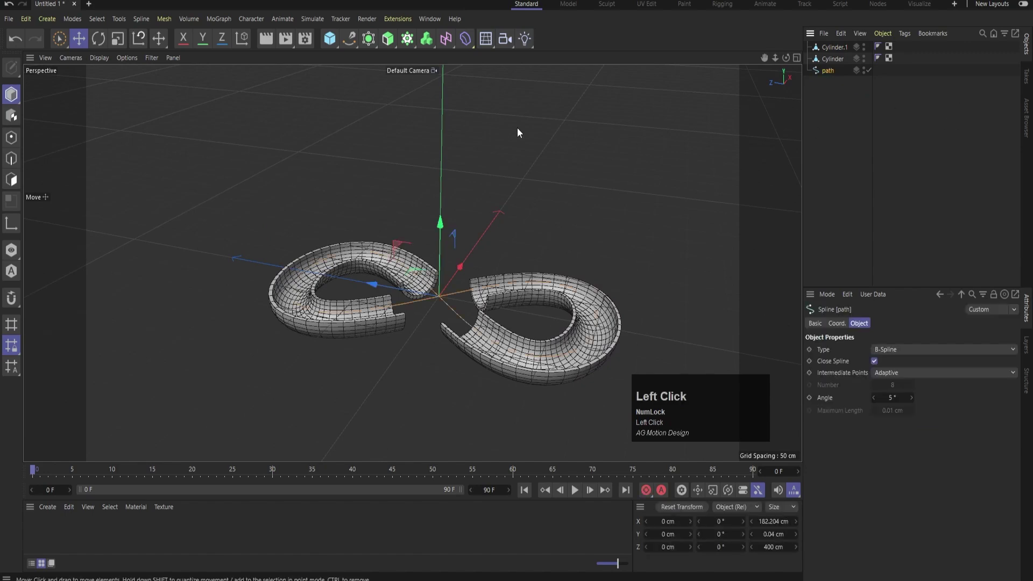
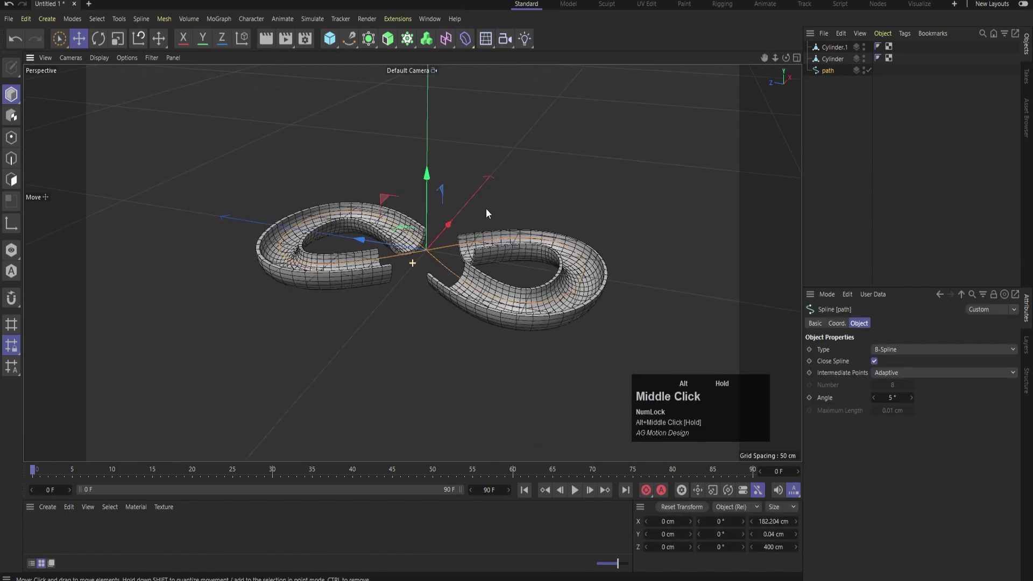
scroll(up, 3)
click(331, 42)
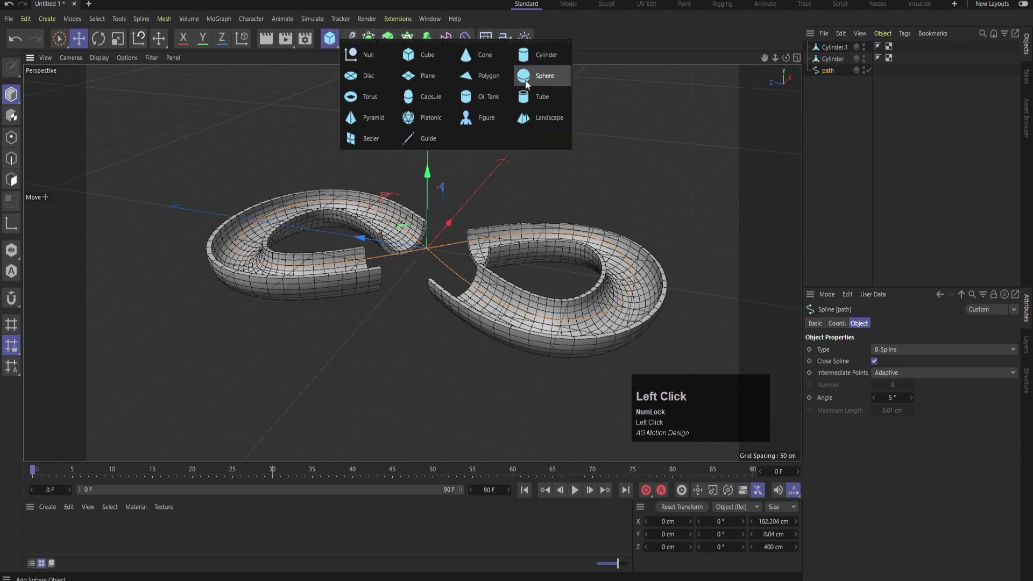
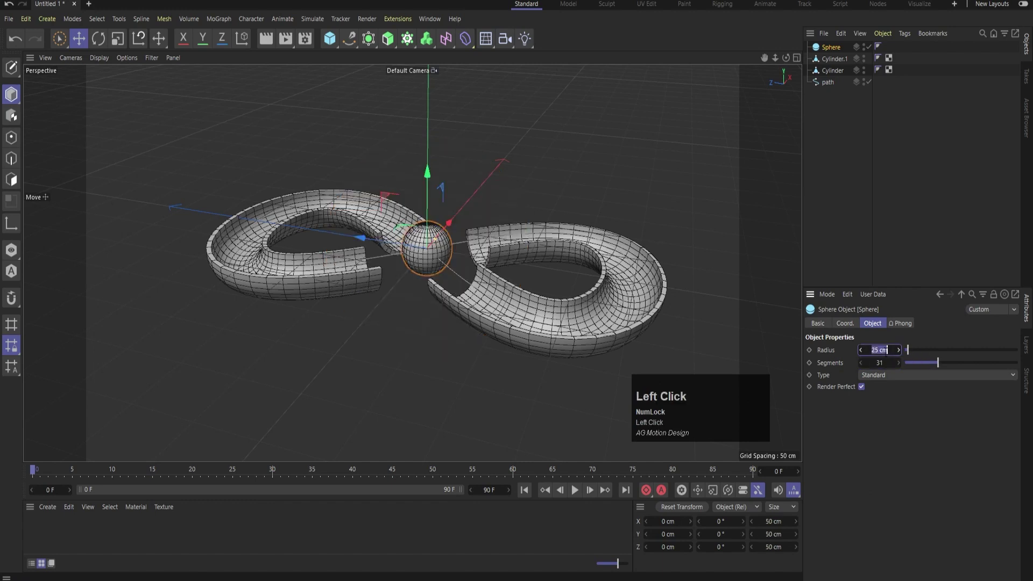
- Make the sphere an editable 40 cm polygon object and switch to the Top view
key(Return)
scroll(up, 3)
key(c)
middle_click(521, 207)
scroll(up, 3)
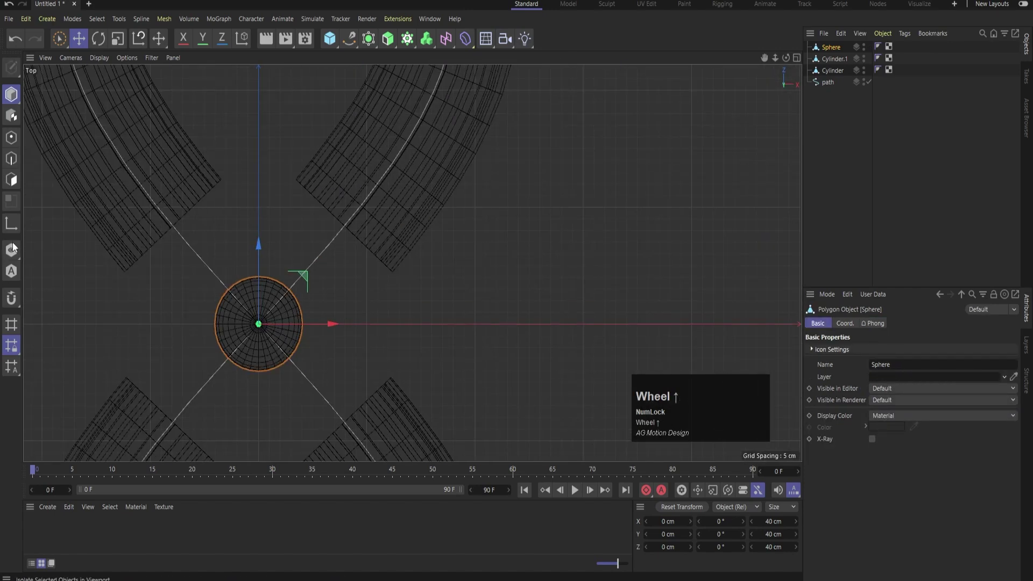
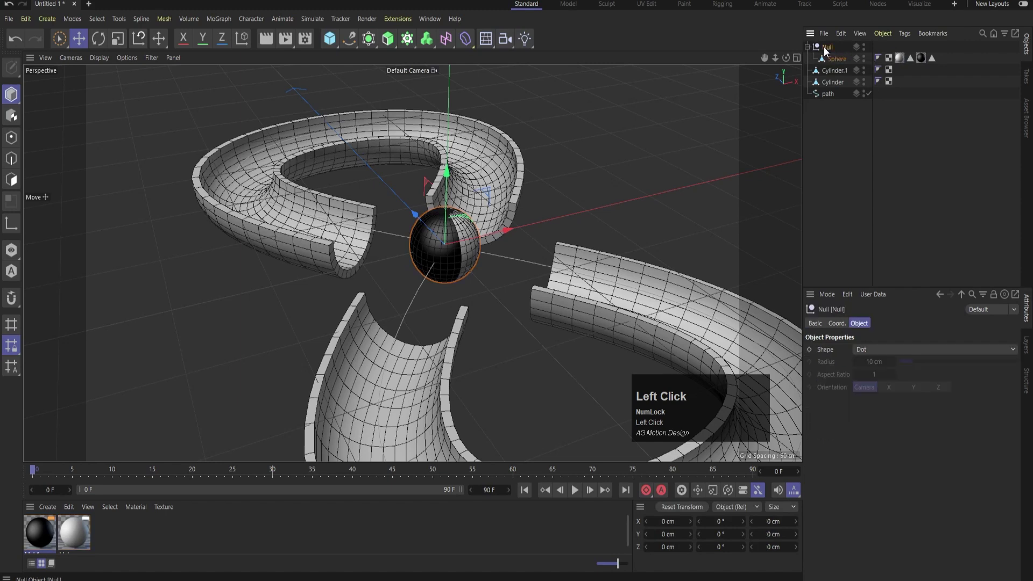
- Add an Align to Spline tag to the Null and link the path spline into its Spline Path field
right_click(826, 50)
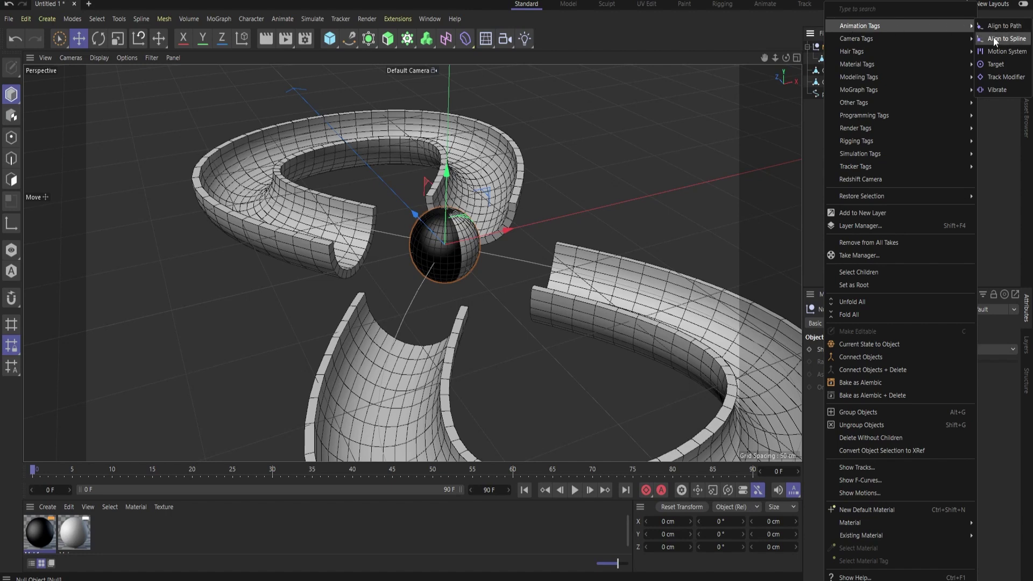
click(999, 42)
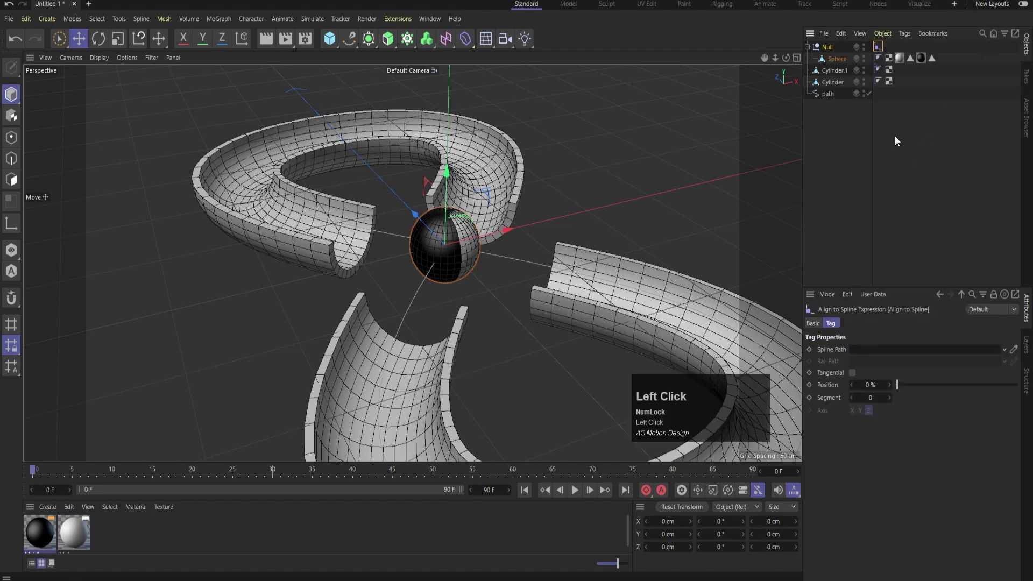
drag(833, 100, 884, 171)
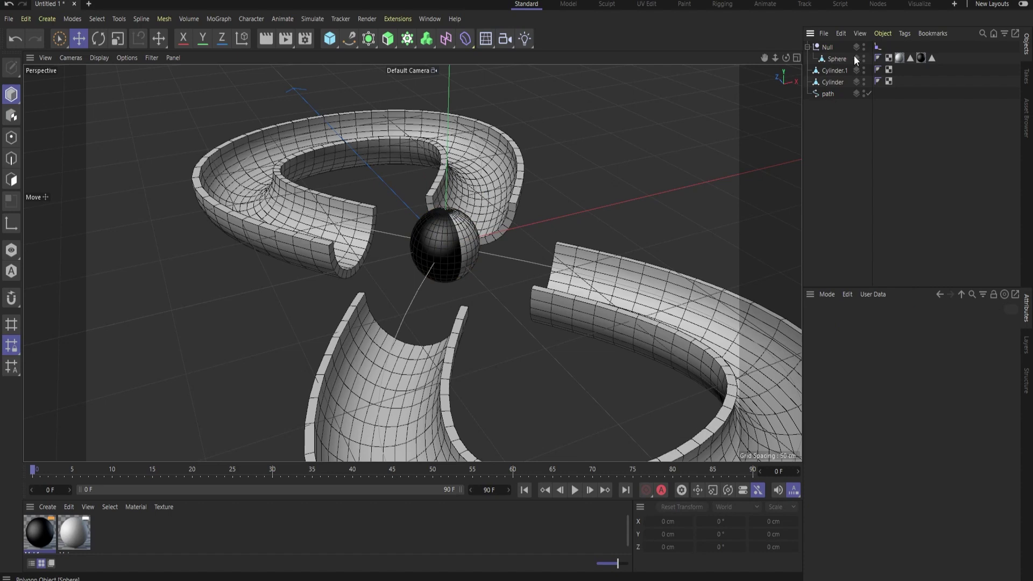
drag(880, 52, 489, 289)
scroll(down, 3)
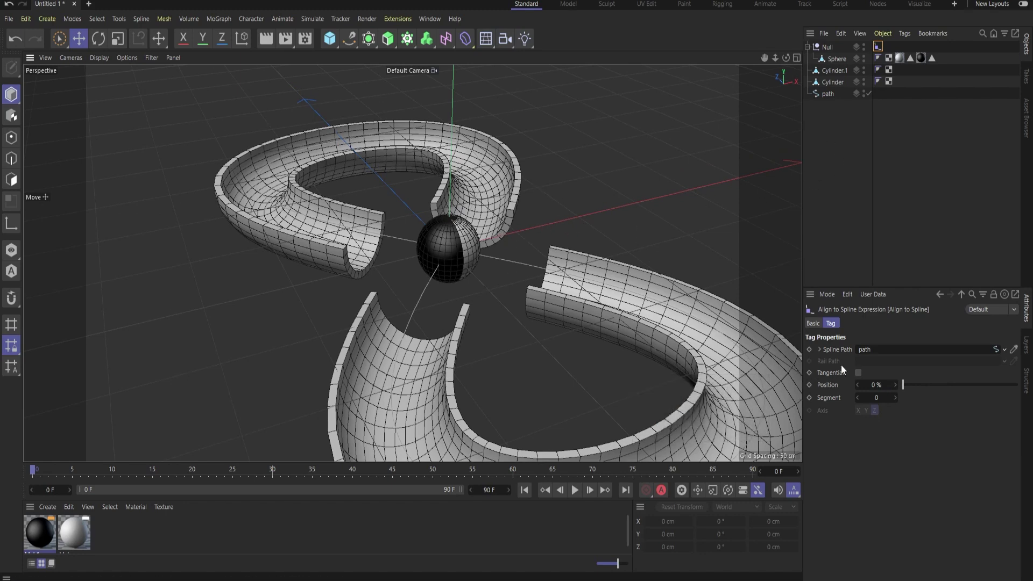
- Maximize the Top view and frame the whole track in it
click(865, 378)
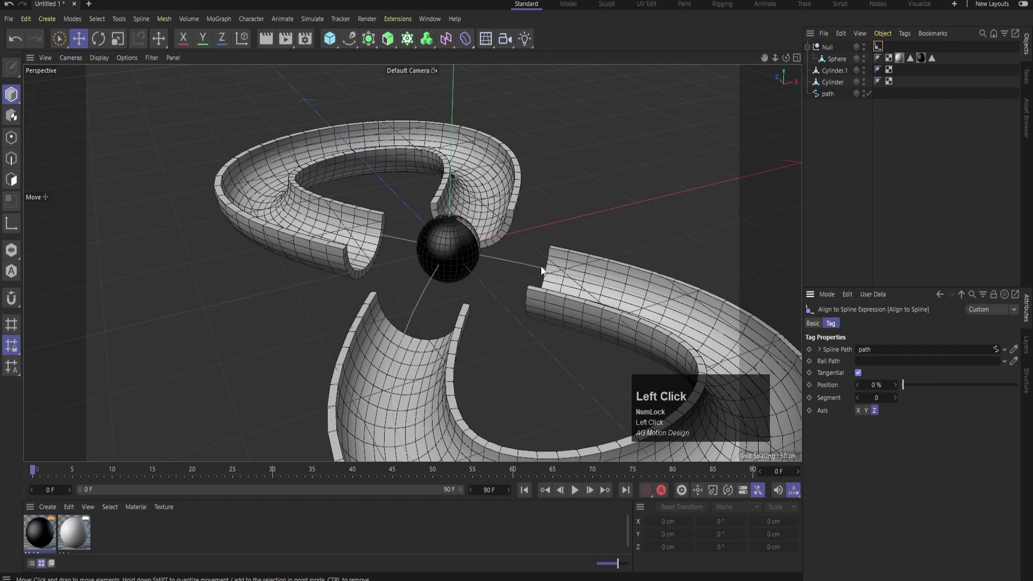
middle_click(552, 273)
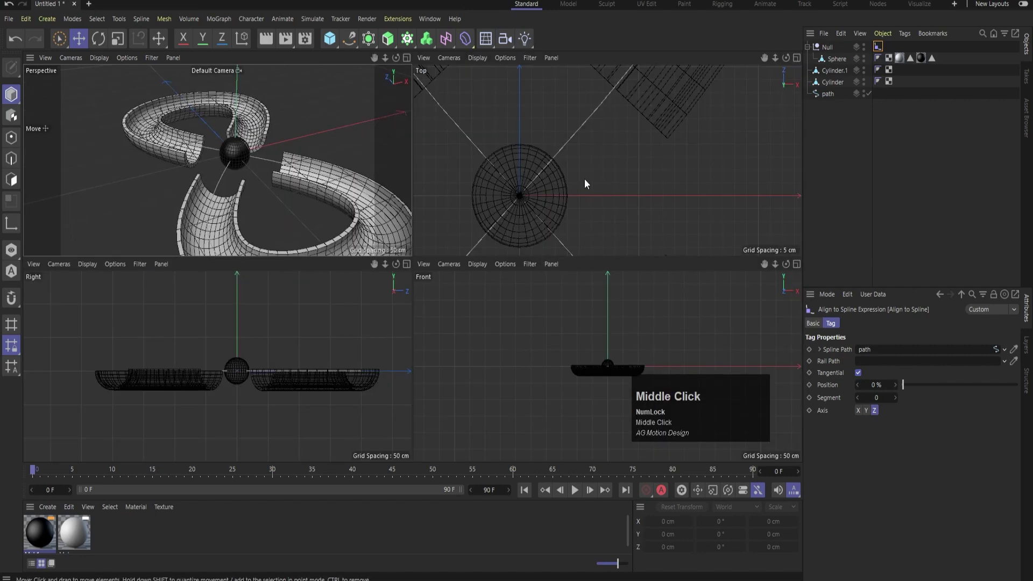
scroll(down, 3)
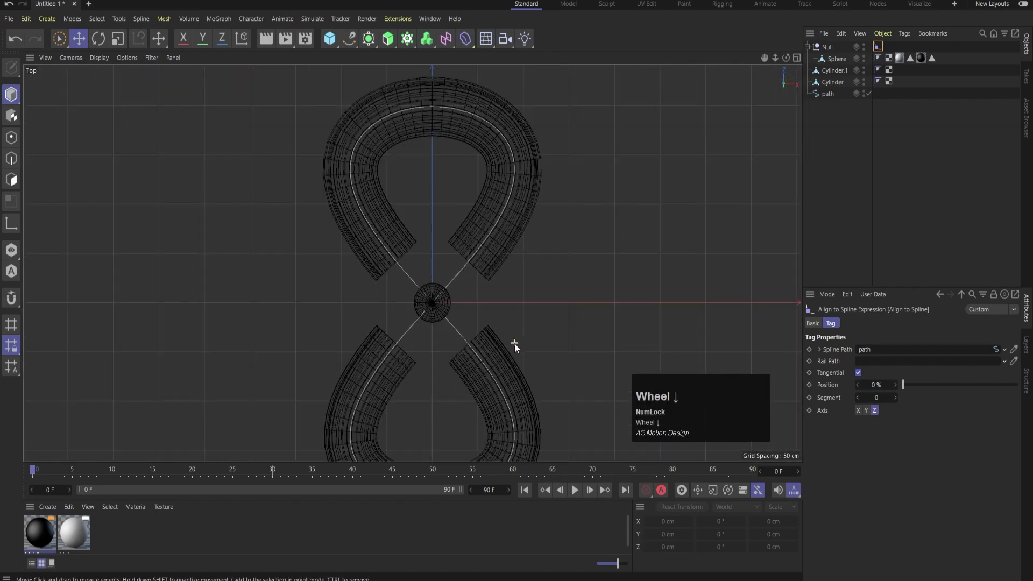
key(-)
- Set the scene end frame and preview range to 120 F
click(813, 388)
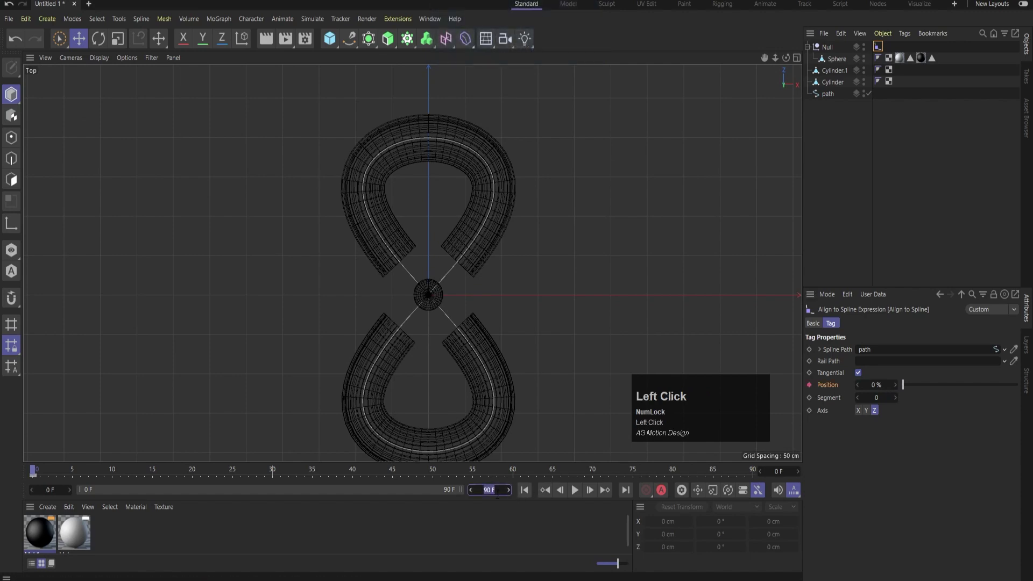
key(Return)
click(716, 474)
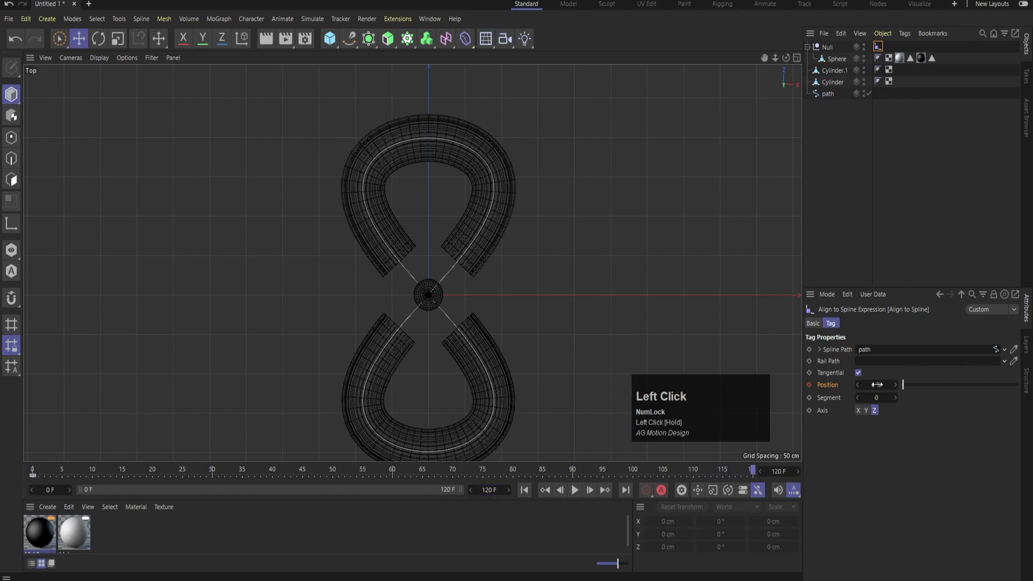
- Keyframe Align to Spline Position 100% at frame 120 and 0% at frame 0 with Linear curves
key(Return)
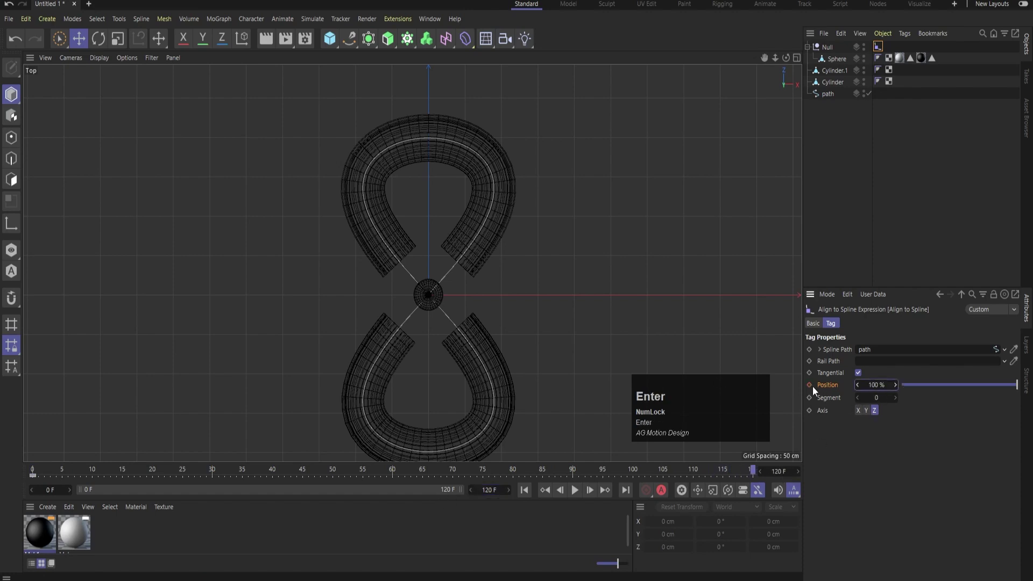
click(811, 386)
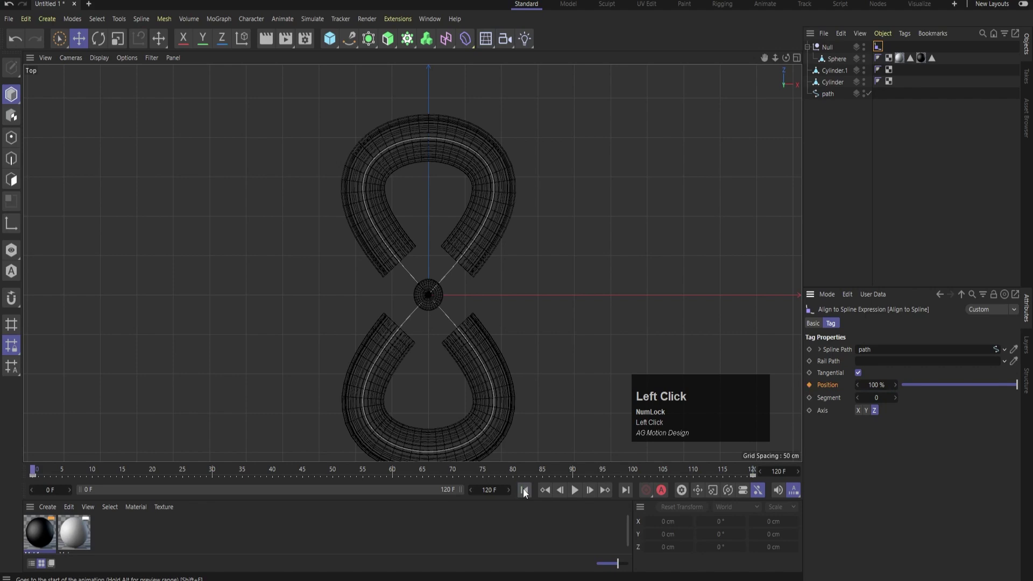
right_click(838, 389)
click(940, 513)
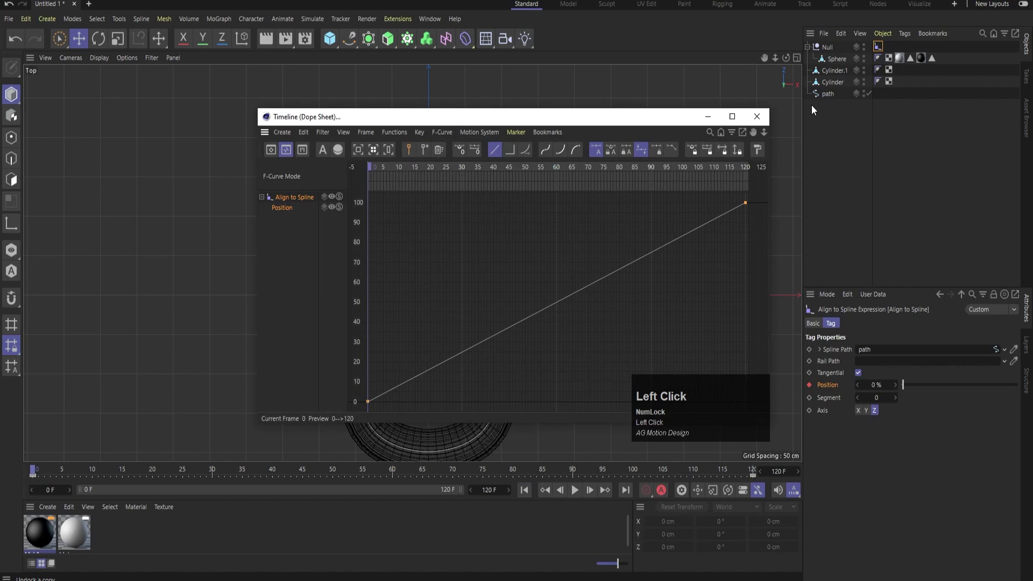
middle_click(530, 158)
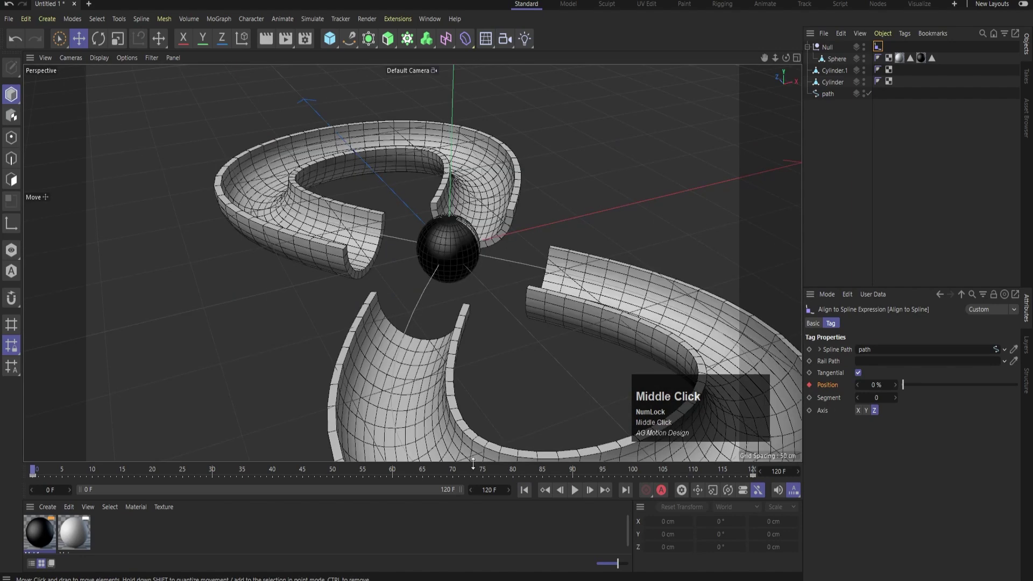
- Play and pause the animation from several angles to check the sphere travels the figure-eight
click(574, 494)
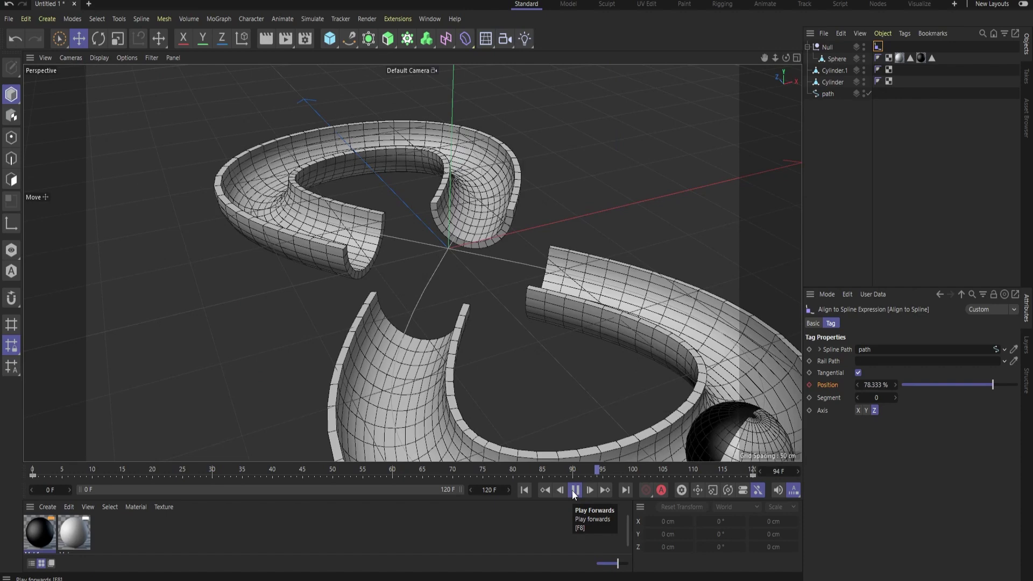
click(574, 494)
scroll(down, 3)
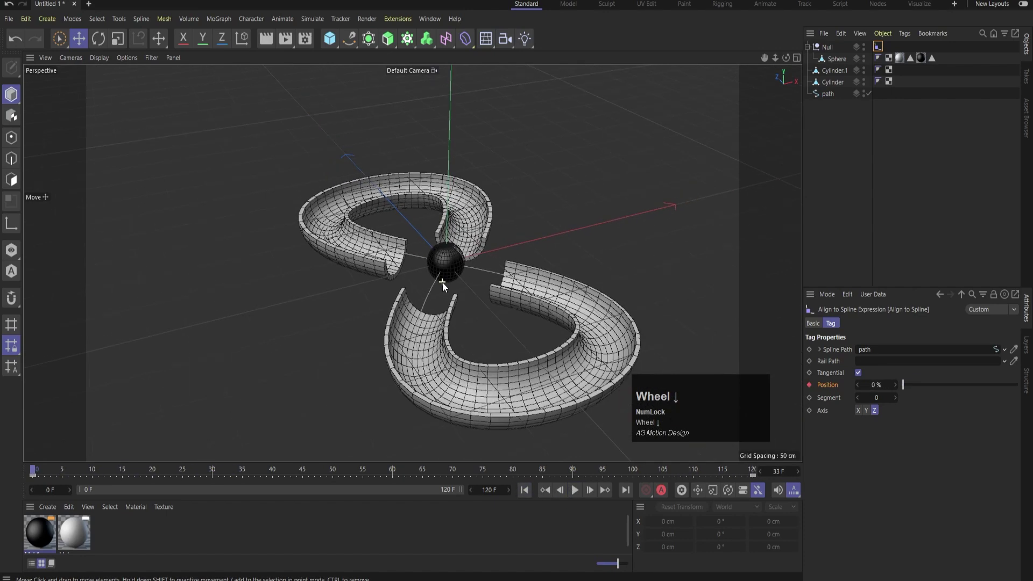
drag(370, 248, 584, 492)
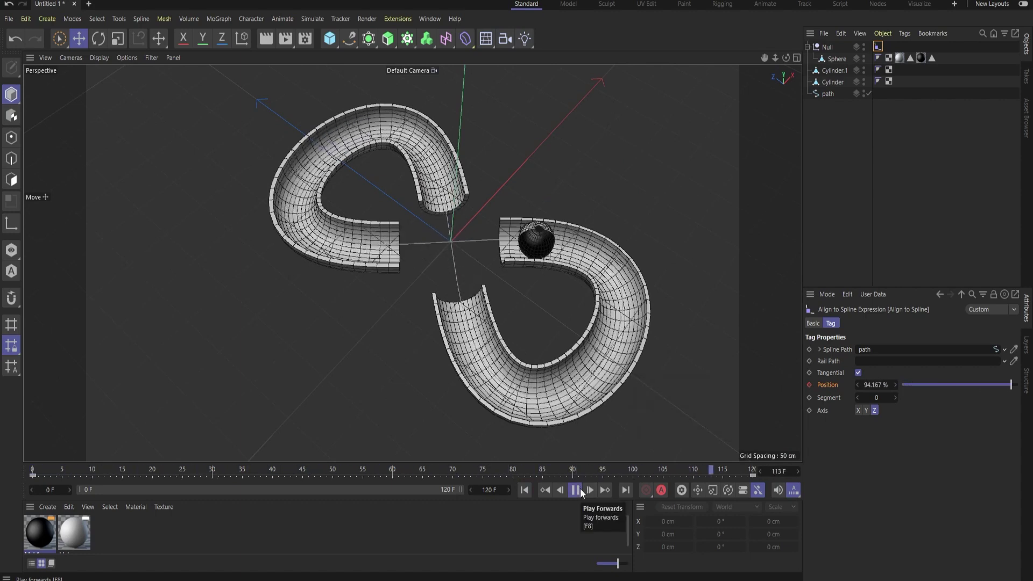
click(583, 493)
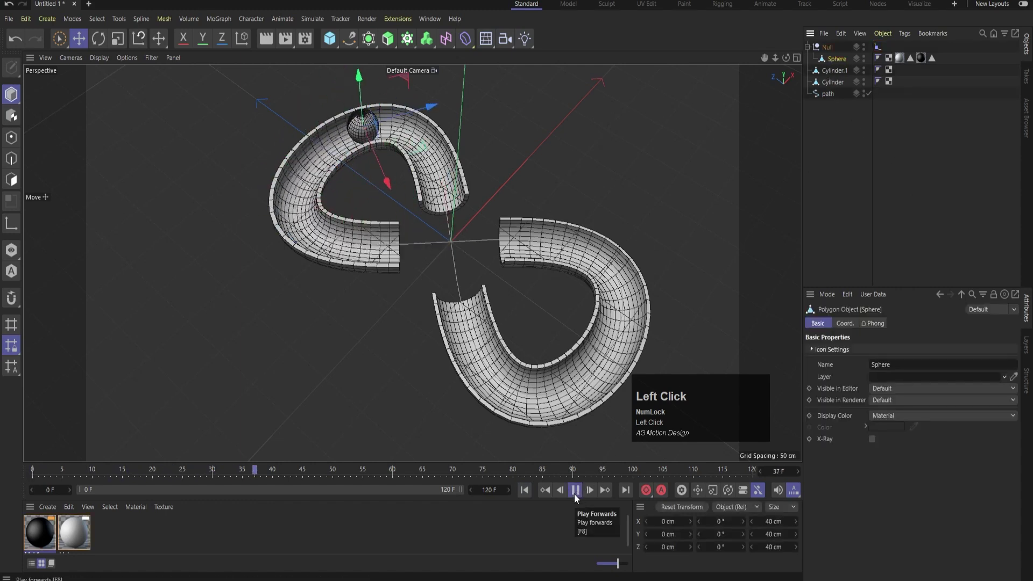
click(581, 499)
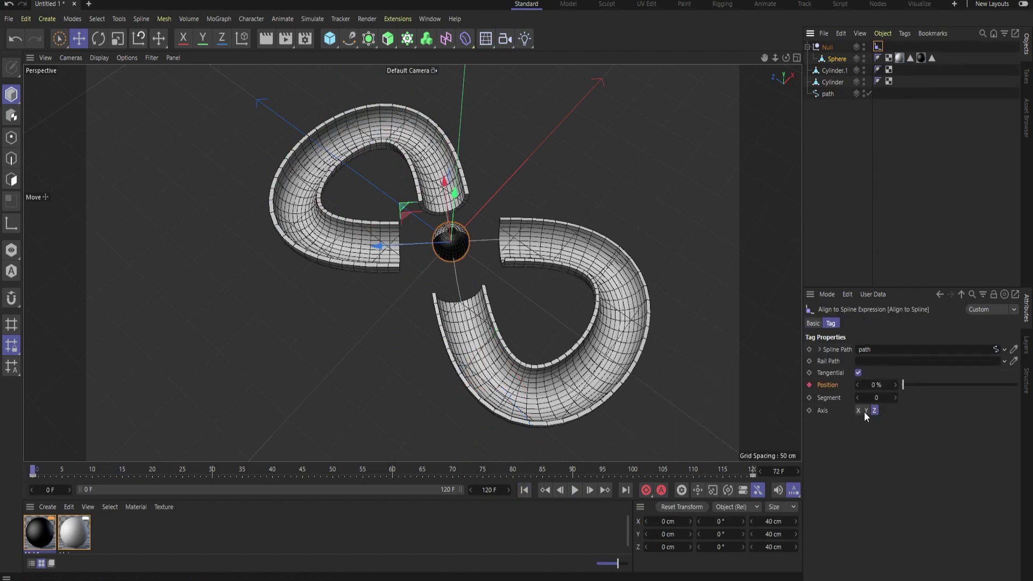
click(867, 415)
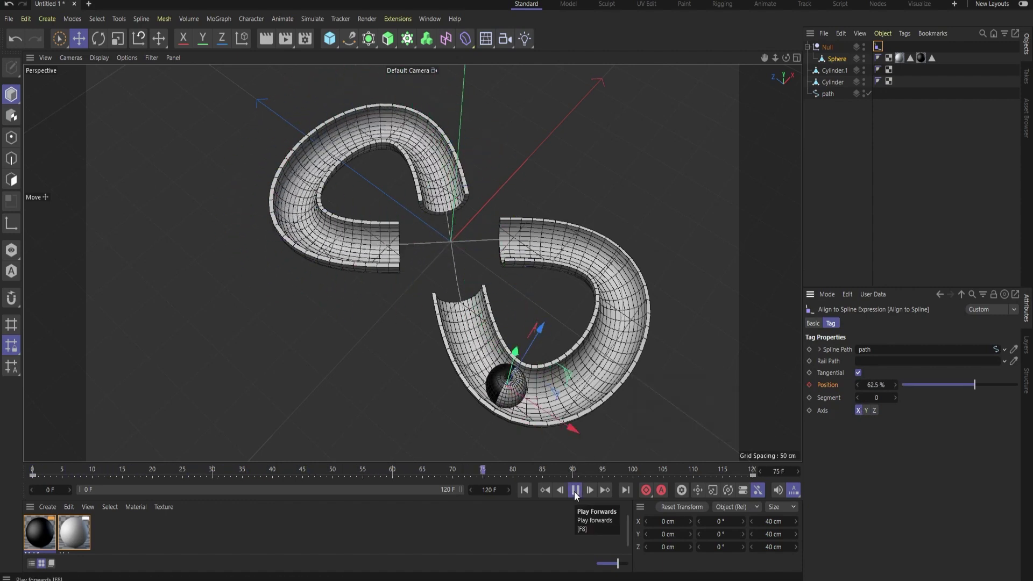
click(580, 496)
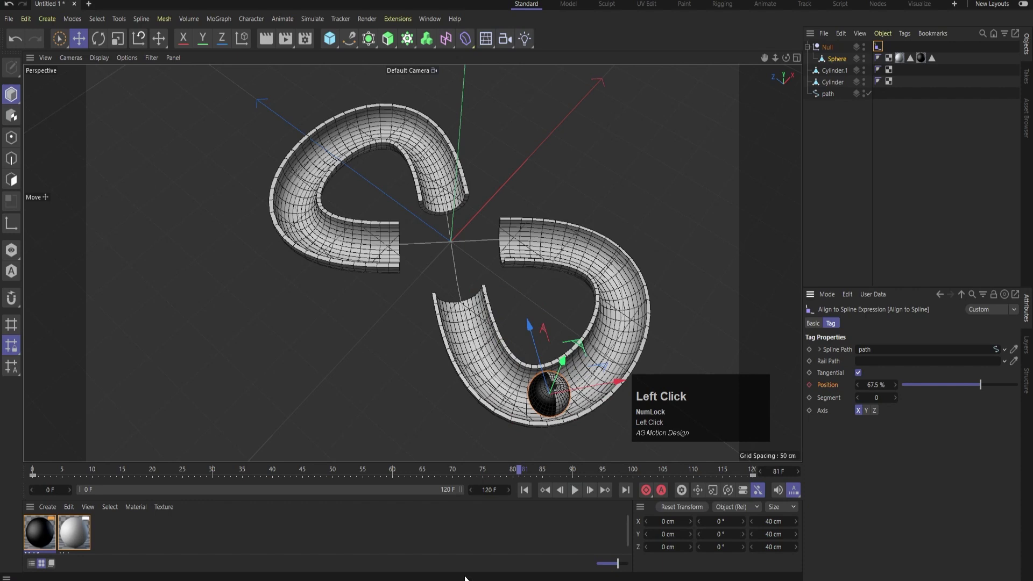
click(530, 494)
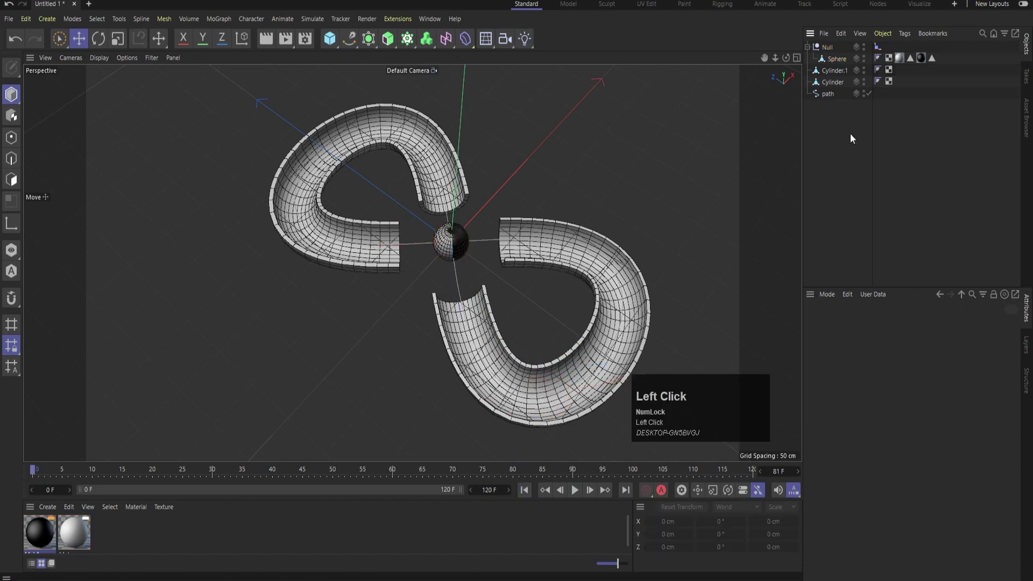
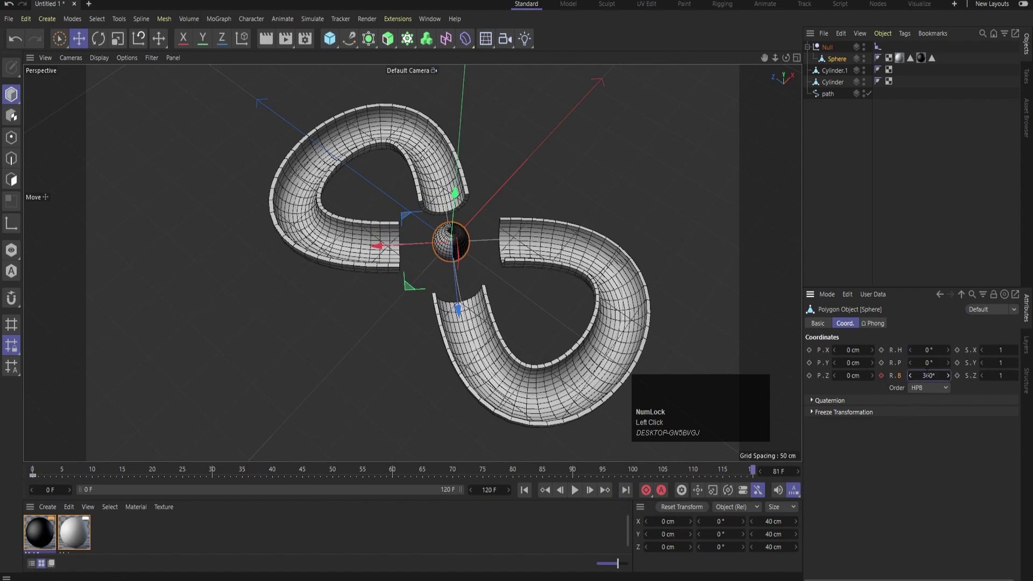
key(Return)
click(884, 376)
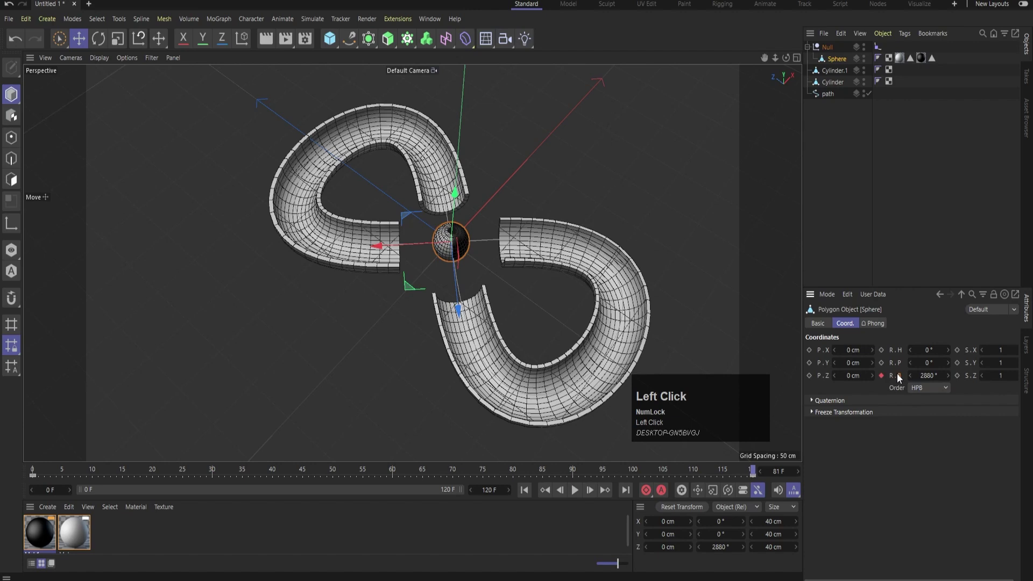
right_click(900, 377)
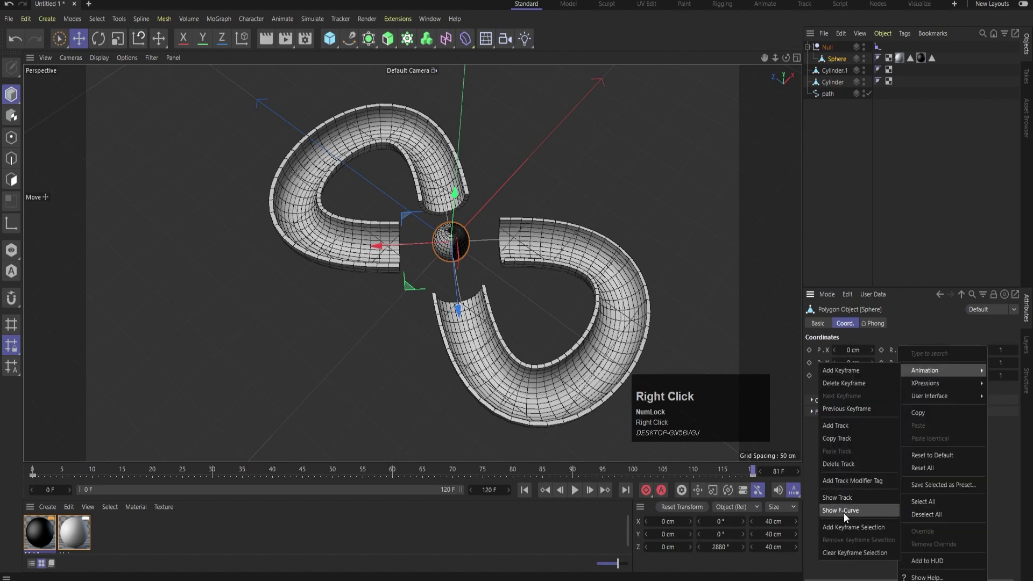
click(845, 516)
key(ctrl+a)
click(514, 186)
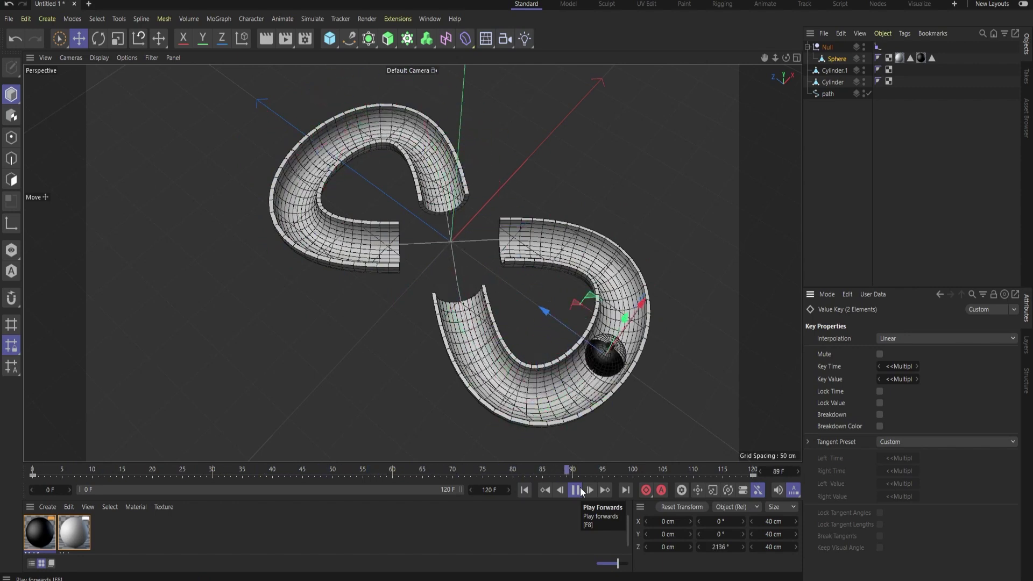
click(586, 492)
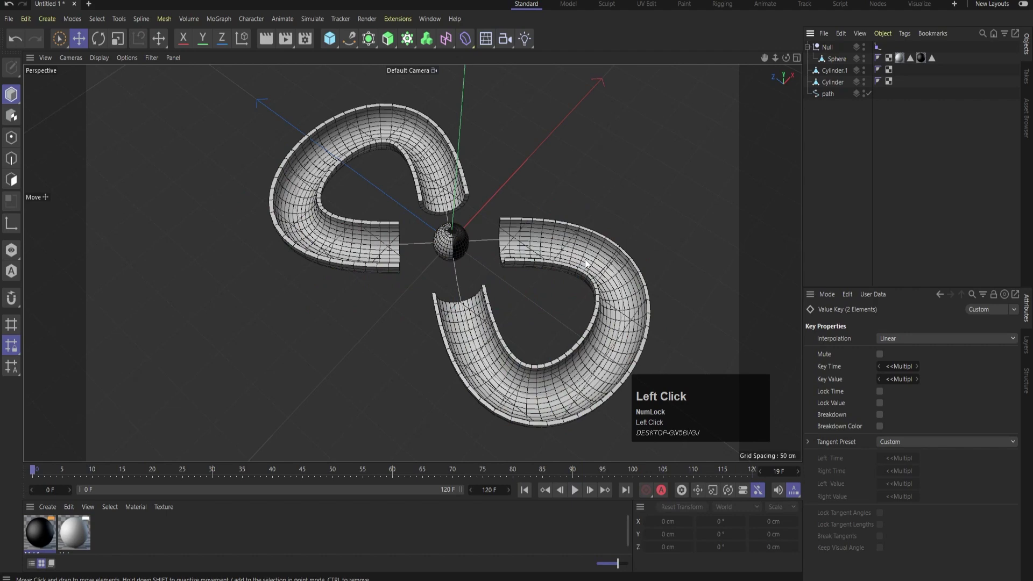
scroll(up, 3)
drag(416, 395, 416, 353)
scroll(down, 3)
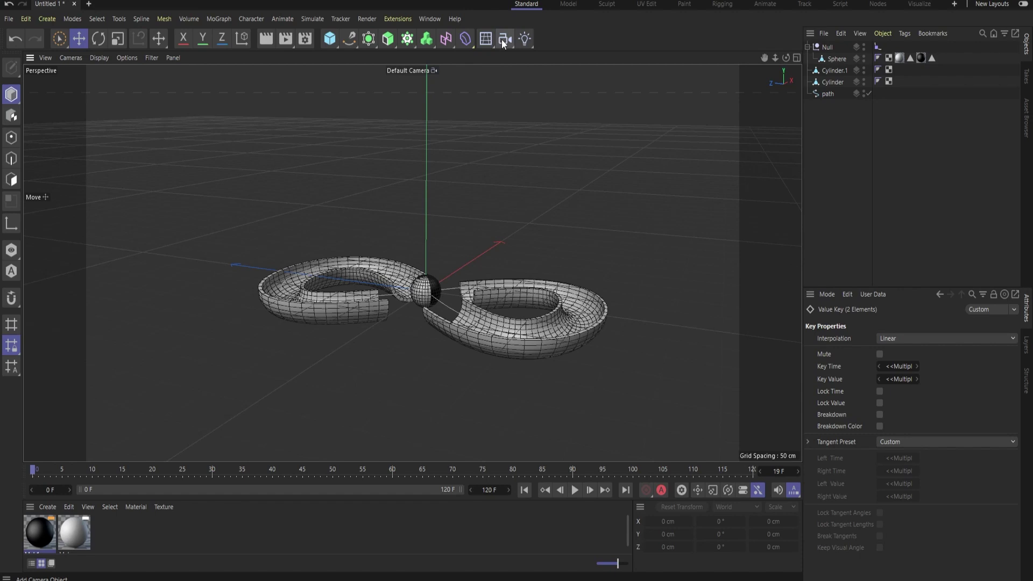
- Add a Camera, look through it with Parallel projection and frame the whole track
click(545, 59)
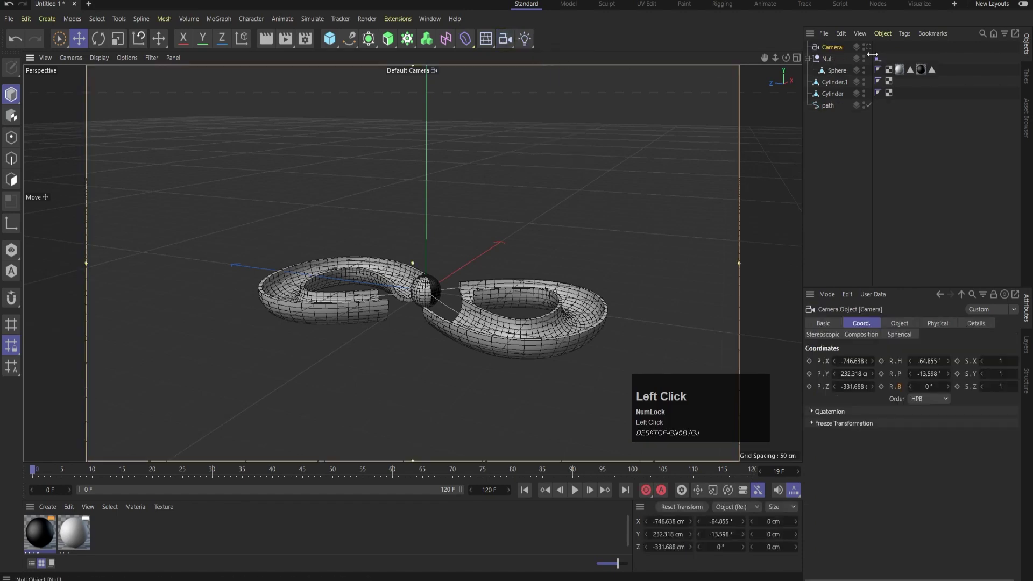
click(874, 50)
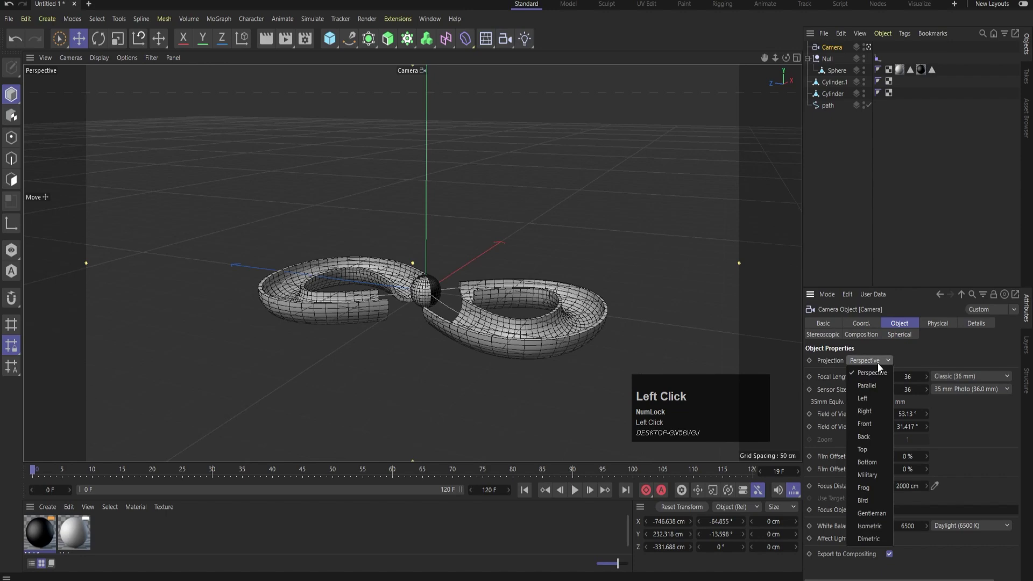
scroll(up, 3)
click(469, 318)
drag(505, 255, 442, 248)
scroll(up, 3)
middle_click(413, 275)
drag(407, 260, 415, 267)
drag(415, 268, 420, 268)
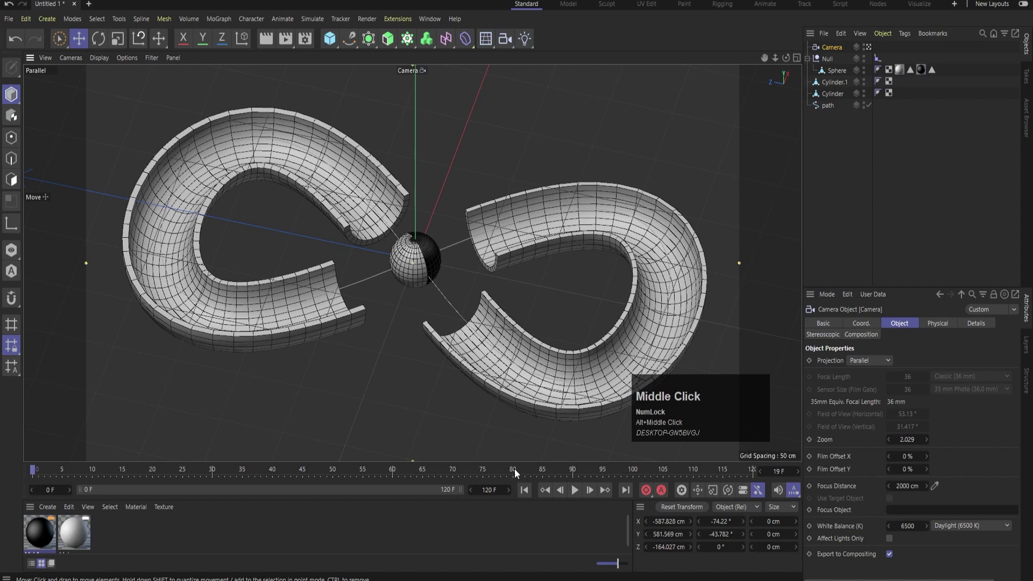
- Preview the rolling sphere through the camera and add a Plane object as ground
click(582, 489)
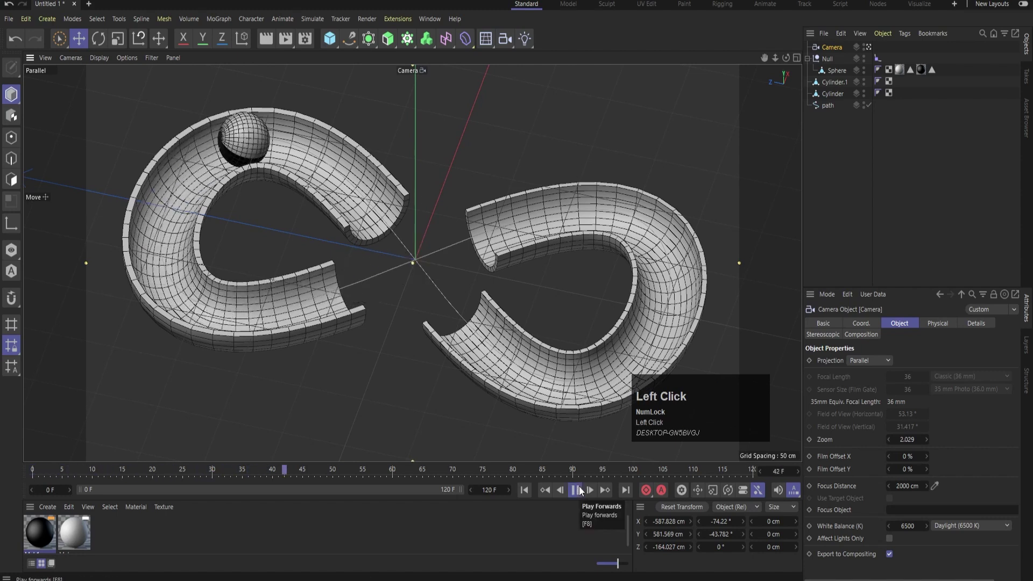
click(585, 491)
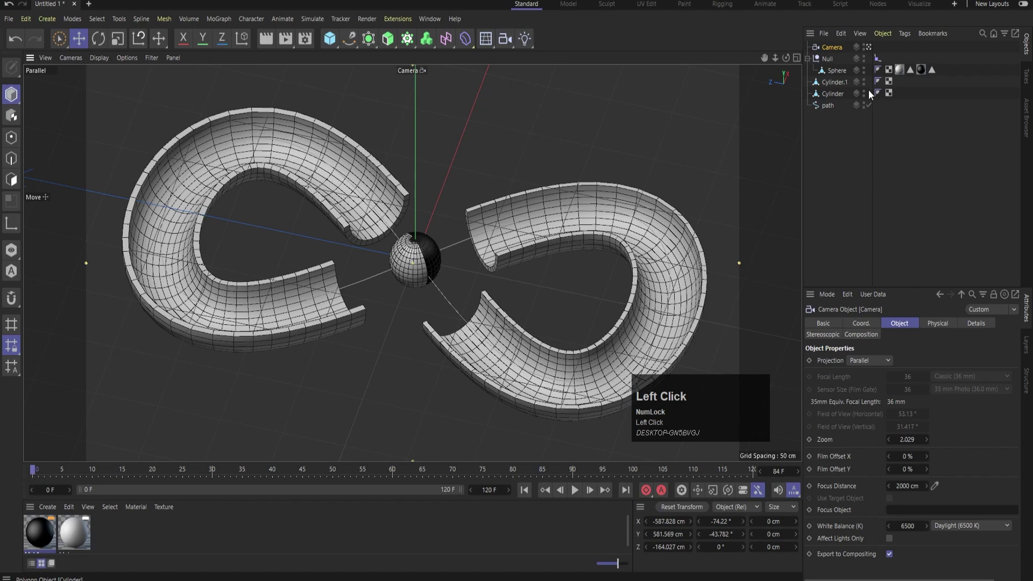
click(343, 42)
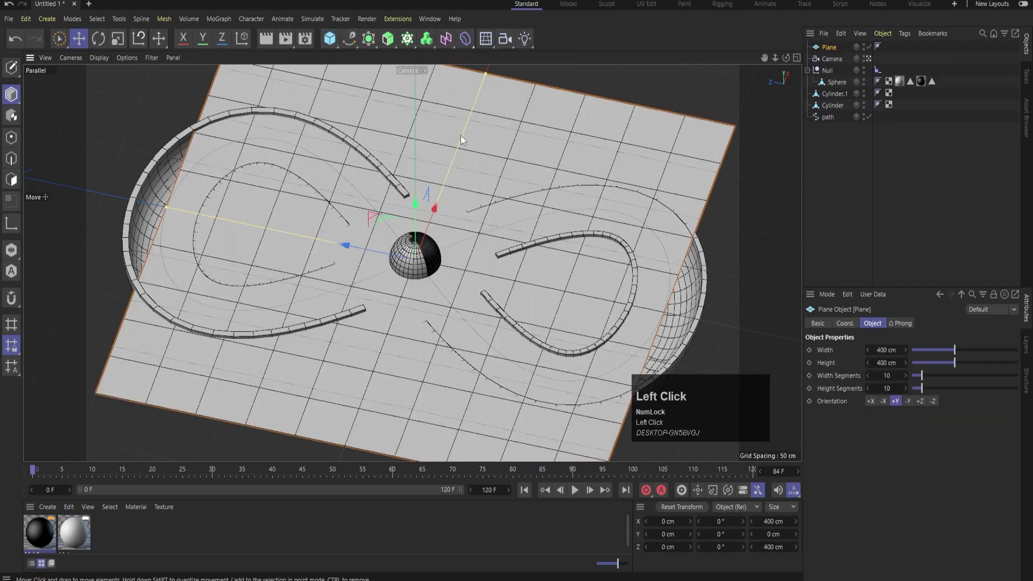
- In the Right view drag the Plane about 100 cm down its Y axis beneath the track
middle_click(464, 140)
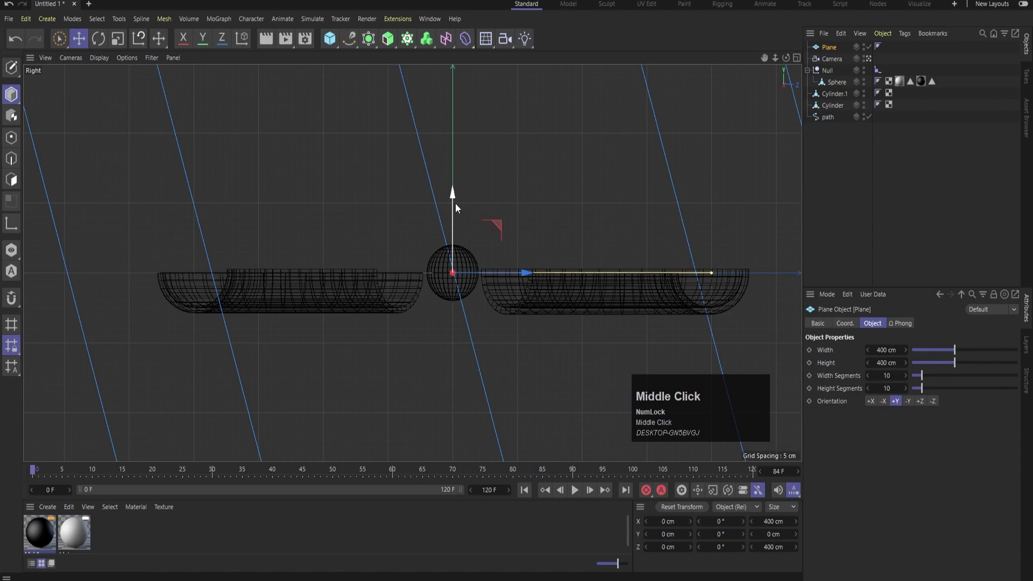
drag(460, 202, 567, 209)
middle_click(567, 210)
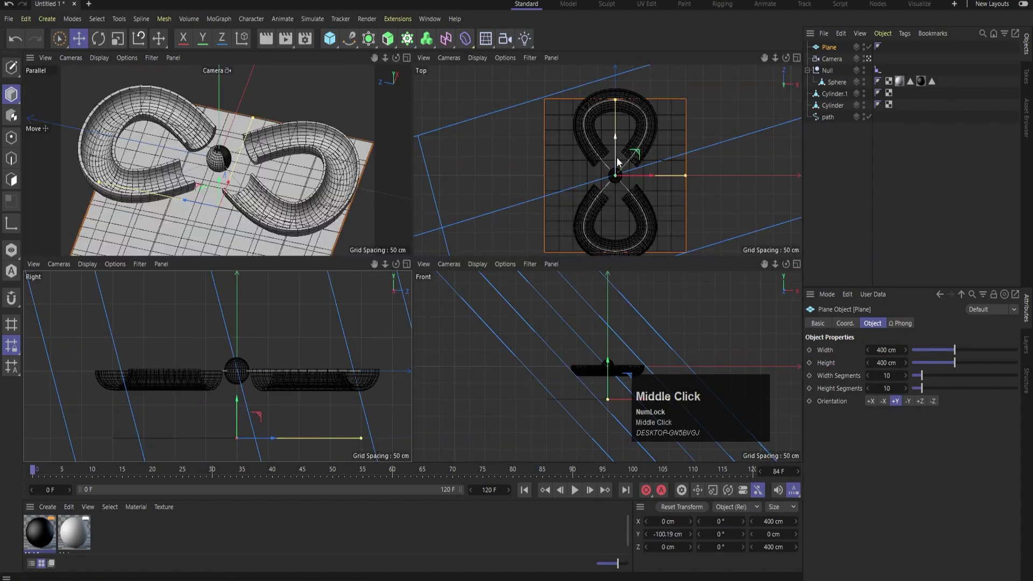
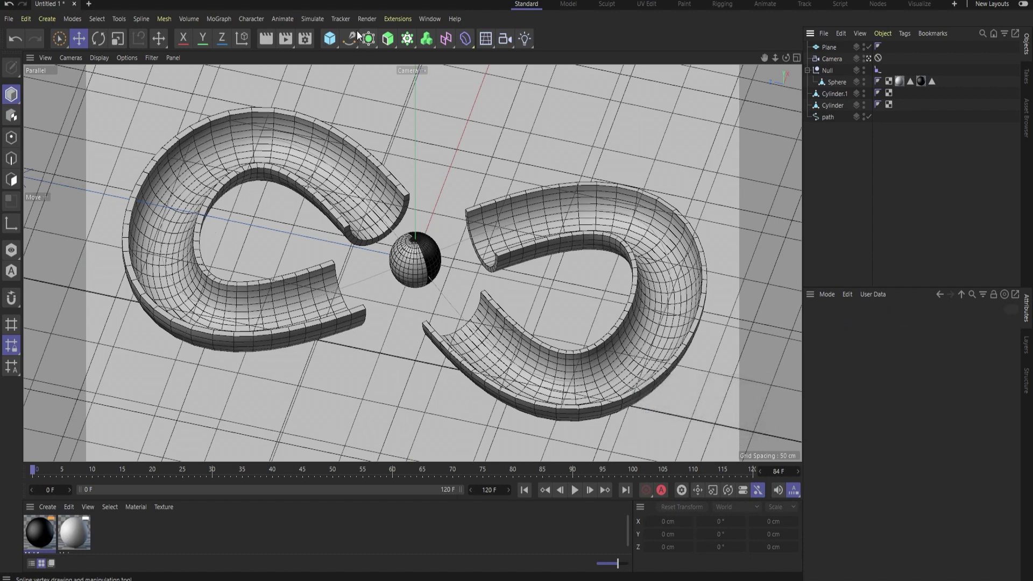
- Add a Cylinder and shrink its radius and height into a thin leg under the track
drag(333, 38, 546, 57)
middle_click(509, 211)
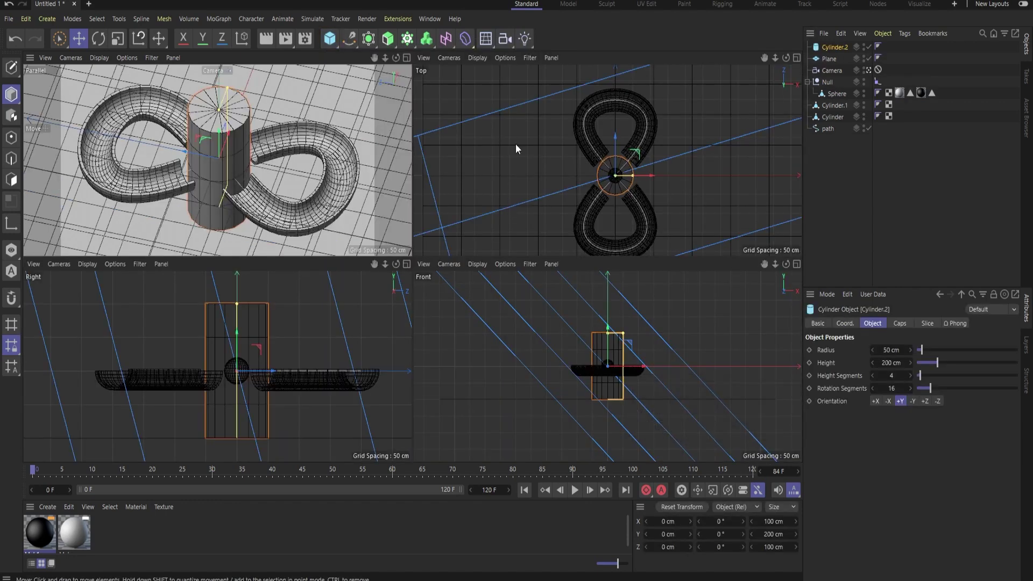
middle_click(582, 167)
drag(475, 298, 542, 217)
middle_click(542, 217)
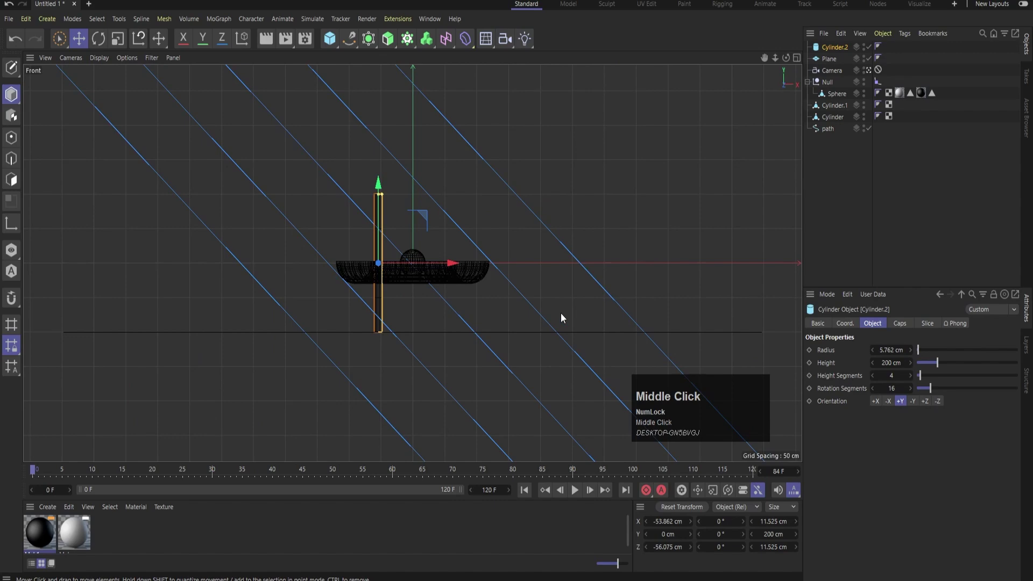
scroll(up, 3)
drag(403, 161, 586, 254)
middle_click(586, 254)
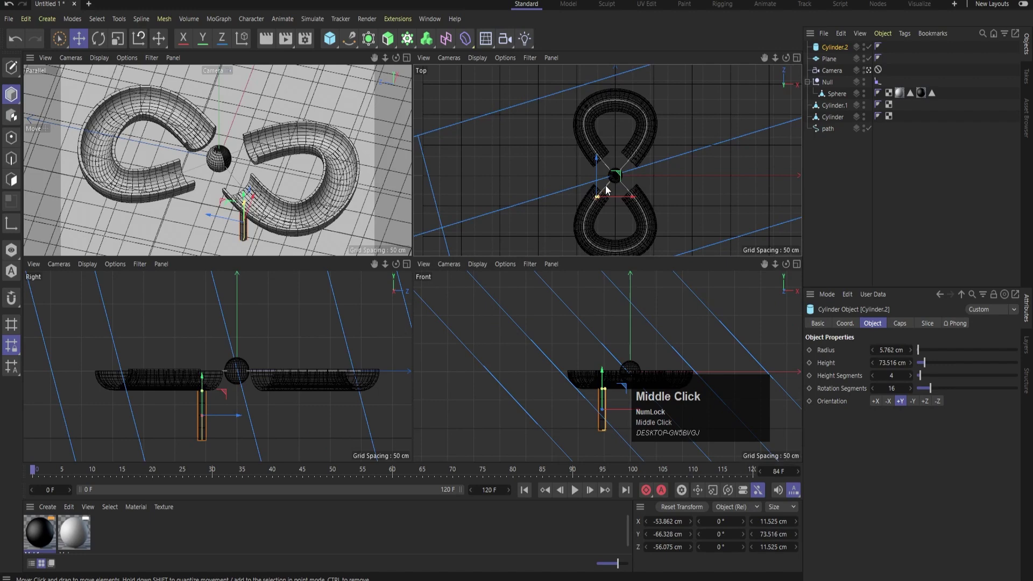
- Ctrl-drag duplicates of the leg to make four supports, then preview the playback
drag(469, 345, 845, 63)
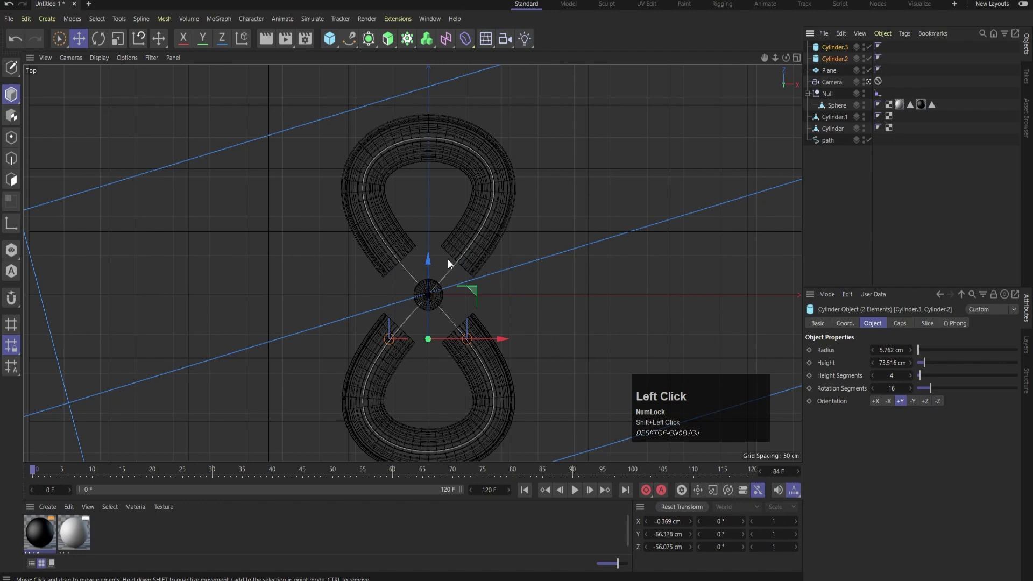
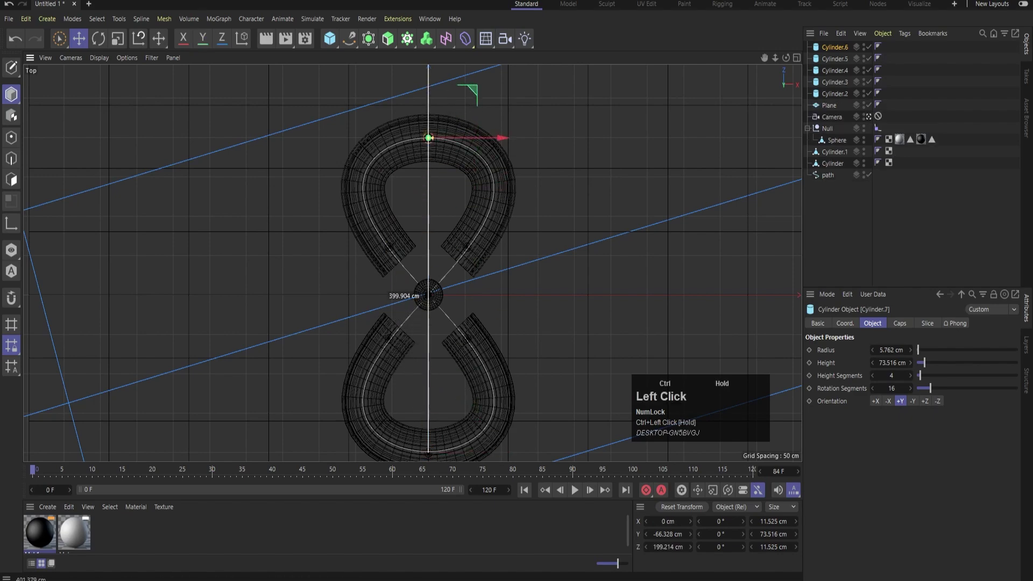
middle_click(541, 316)
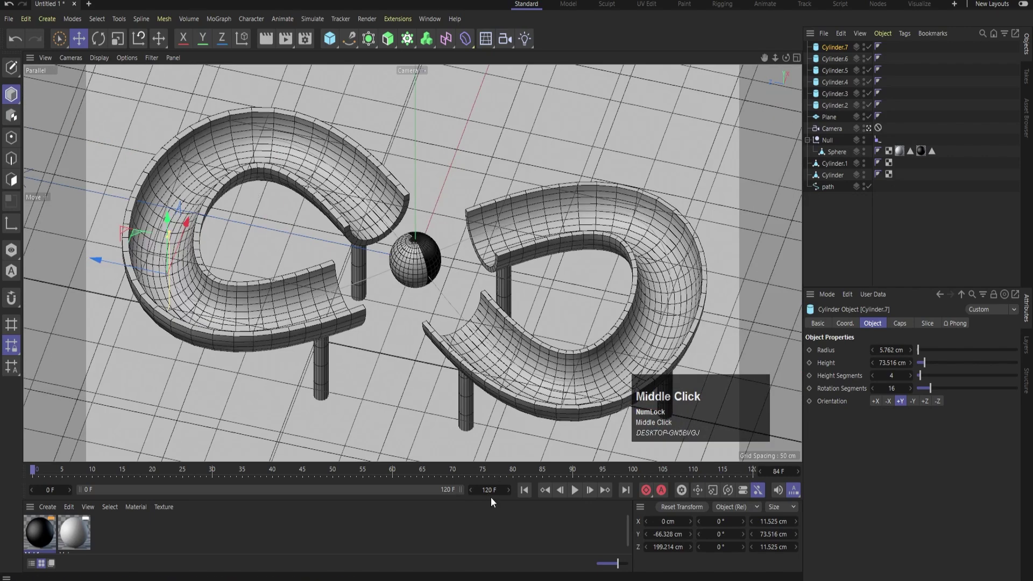
click(578, 494)
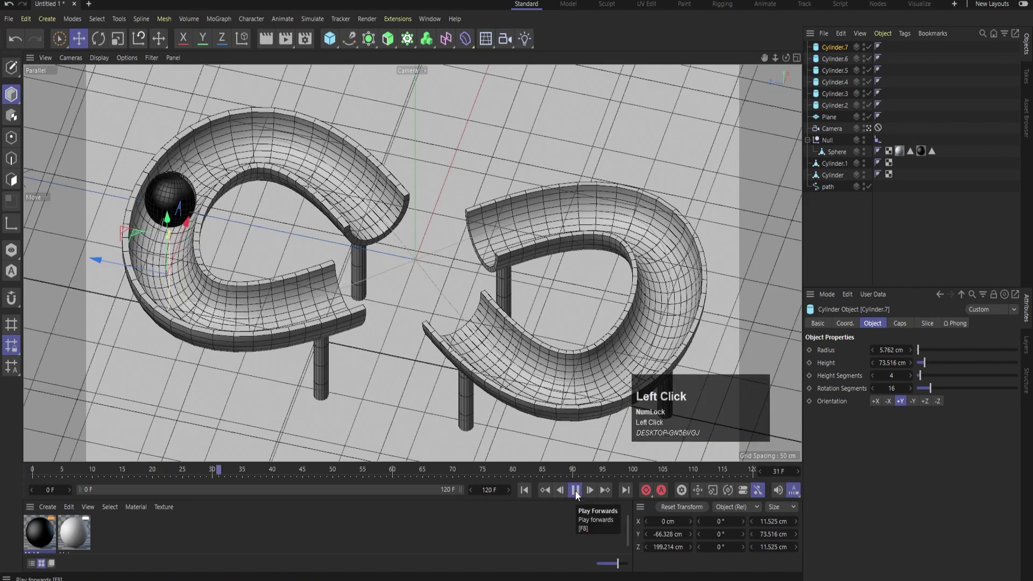
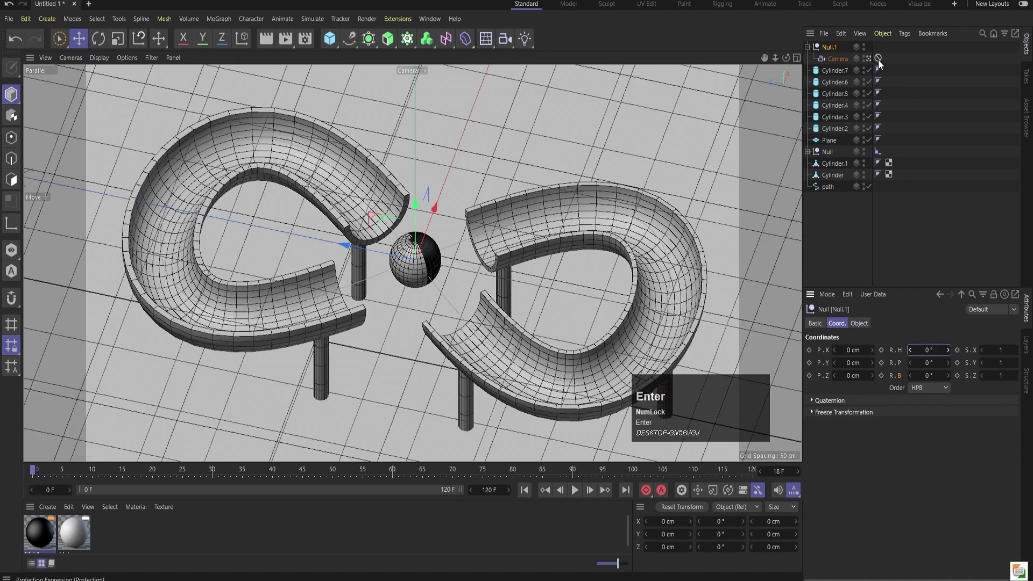
- Drag the Camera into the scene centre area and adjust the view around it
drag(884, 64, 429, 258)
scroll(down, 3)
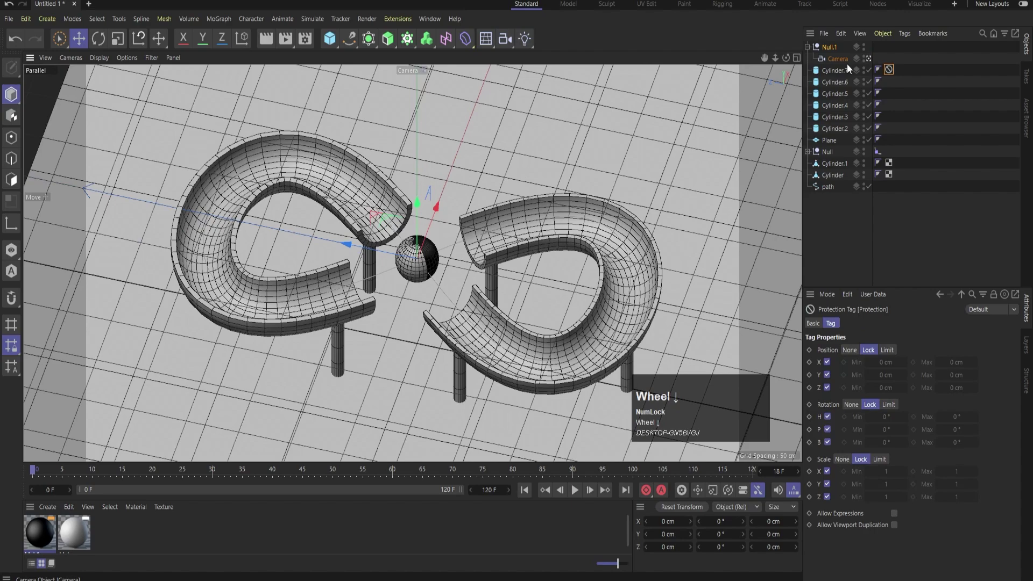
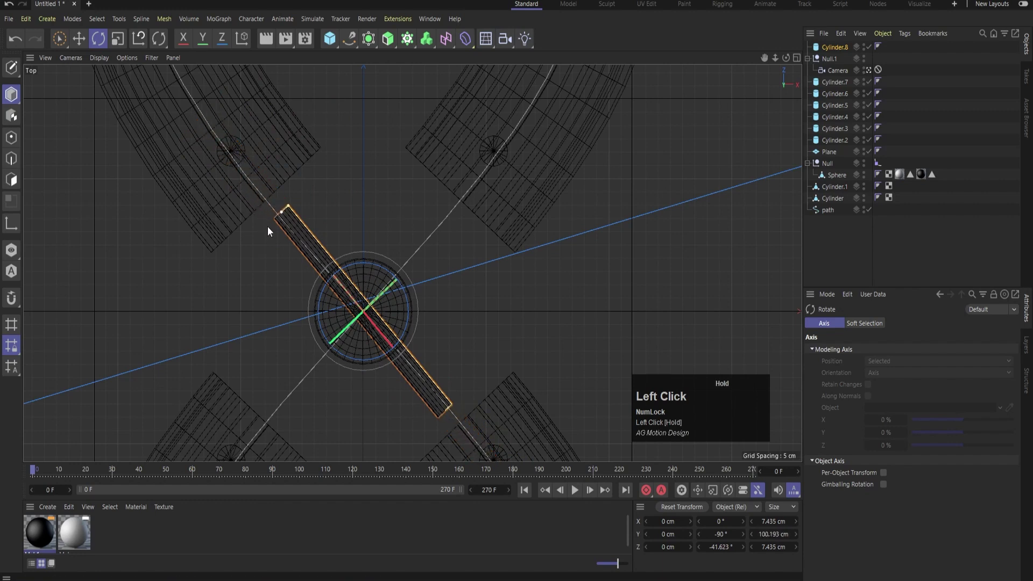
- Ctrl-drag a duplicate of the bridge bar and offset it parallel to the first
key(e)
drag(420, 260, 395, 292)
drag(395, 292, 654, 198)
middle_click(653, 198)
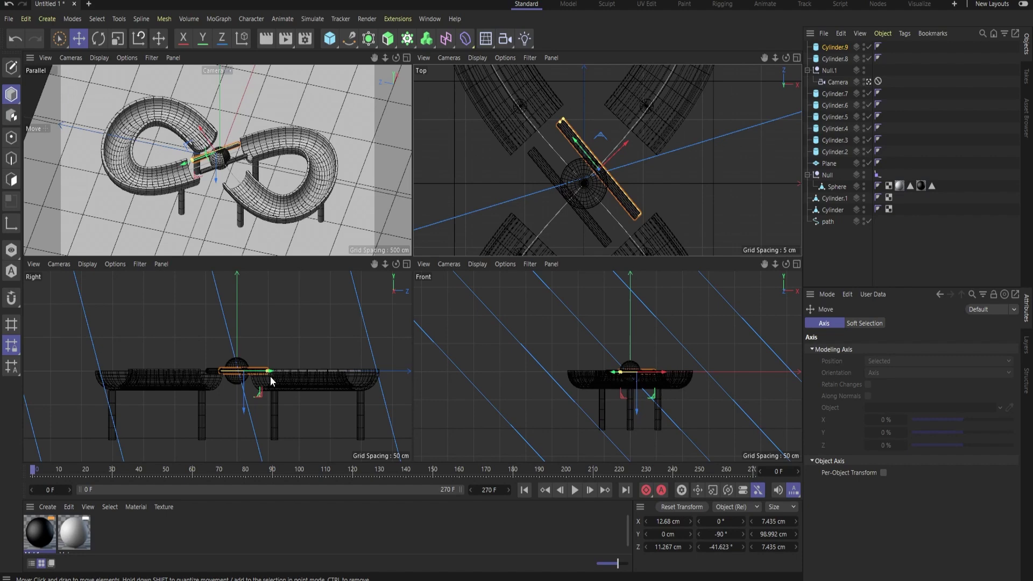
middle_click(255, 376)
- Select both bridge bars and lower them just below the sphere in the Right view
click(852, 62)
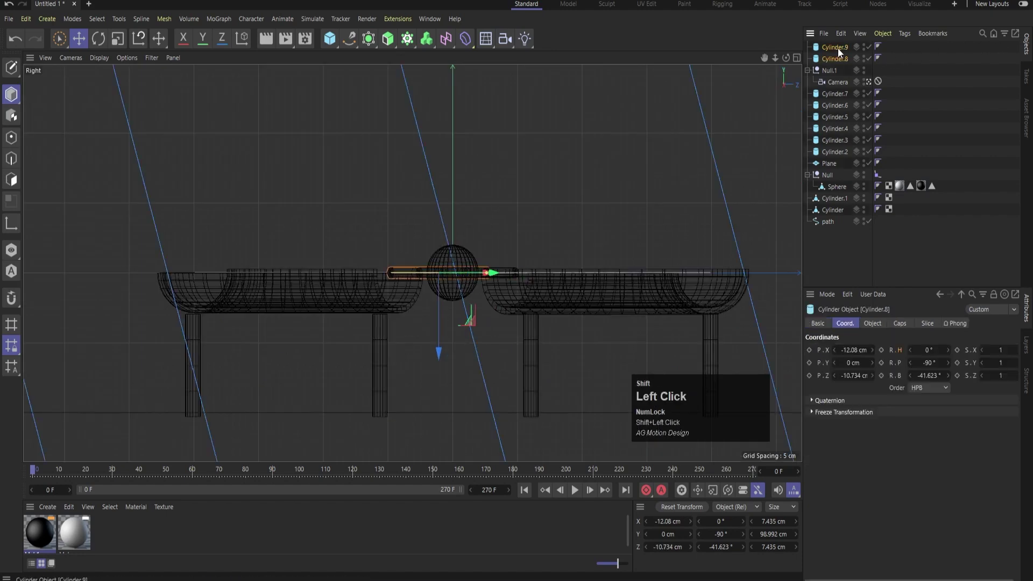
scroll(up, 3)
drag(445, 321, 858, 65)
key(ctrl+z)
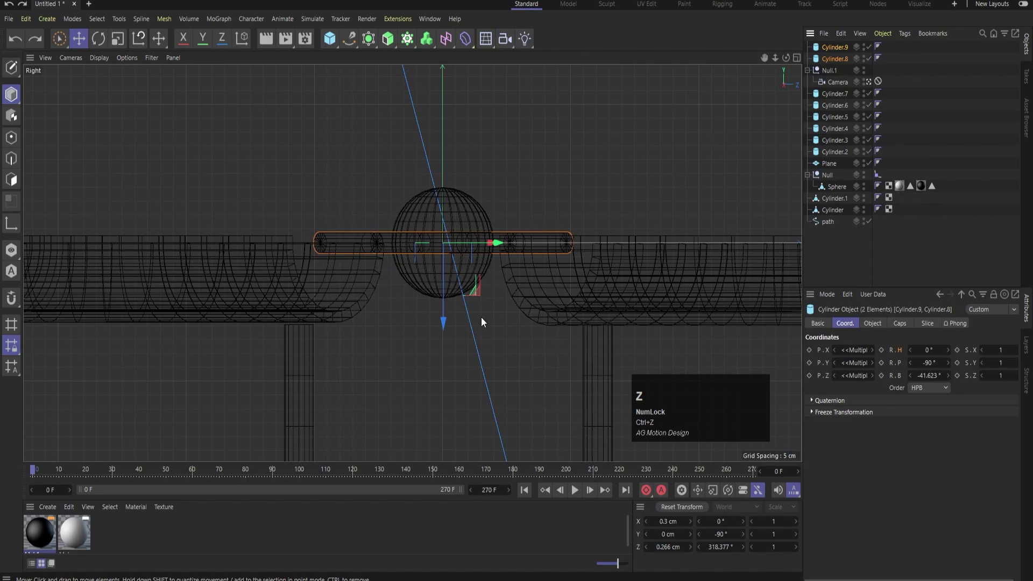
drag(446, 323, 617, 133)
middle_click(618, 132)
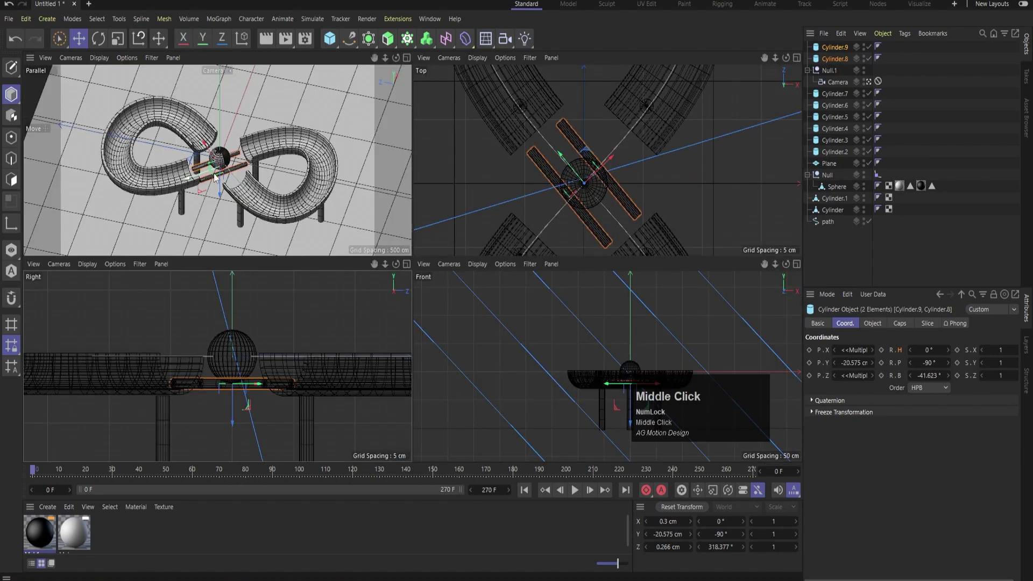
drag(420, 333, 581, 495)
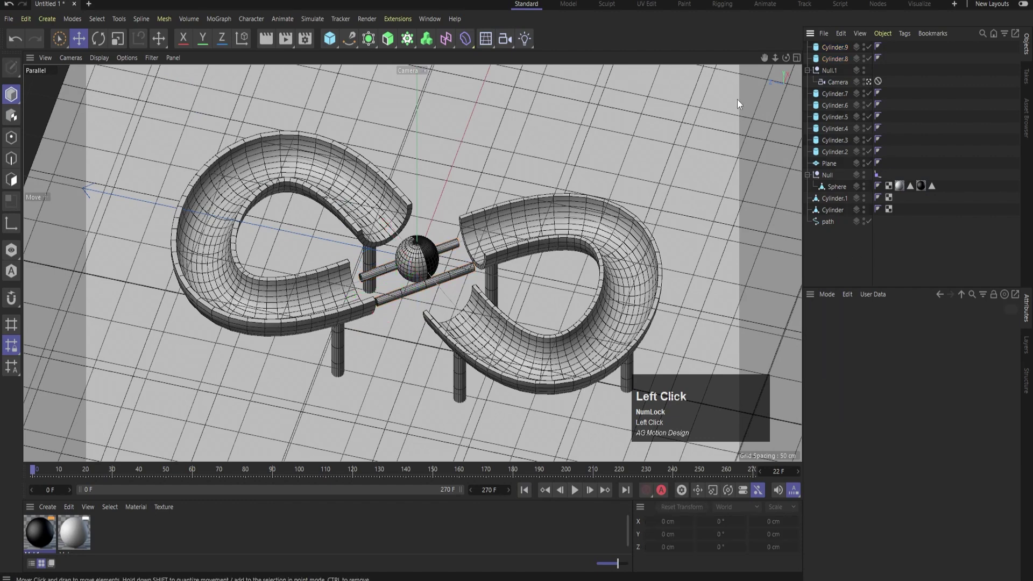
- Duplicate Cylinder.9 and turn the copy across the other two bars in Top view
click(828, 50)
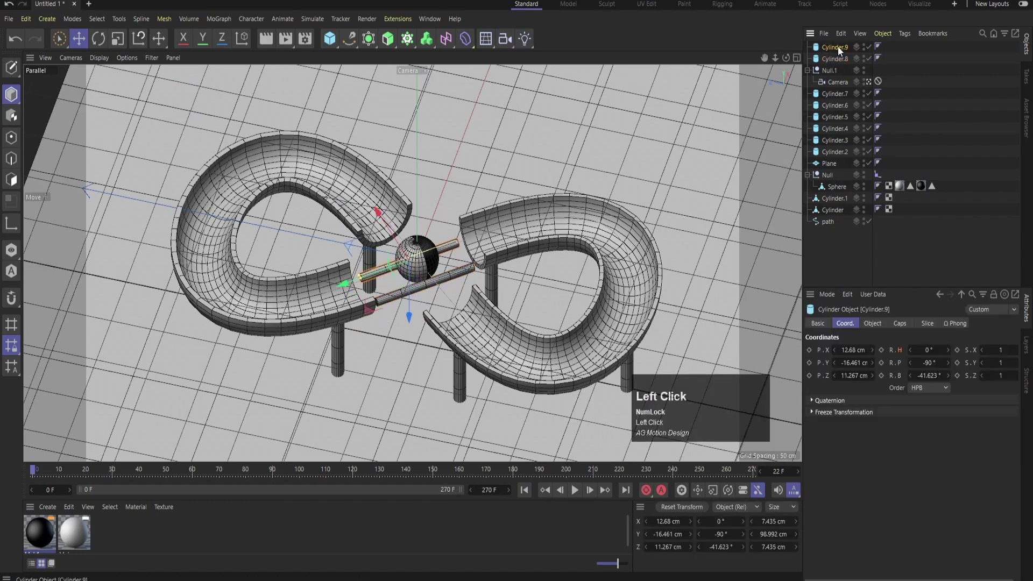
drag(844, 52, 641, 103)
middle_click(640, 103)
key(r)
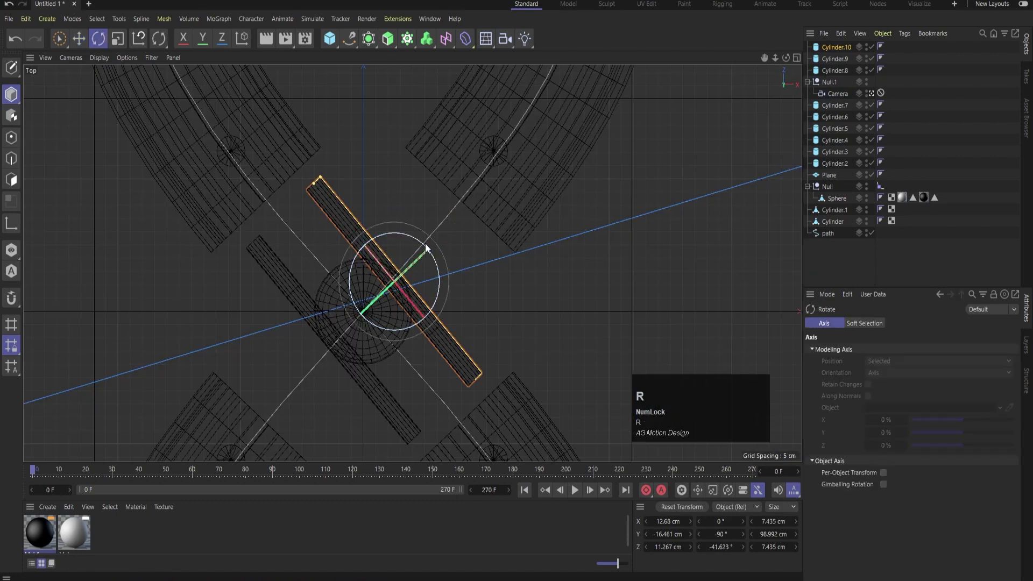
drag(417, 240, 452, 238)
- Shorten and thin the crossing bar and rotate it to a right angle
key(e)
scroll(up, 3)
drag(431, 244, 389, 290)
key(r)
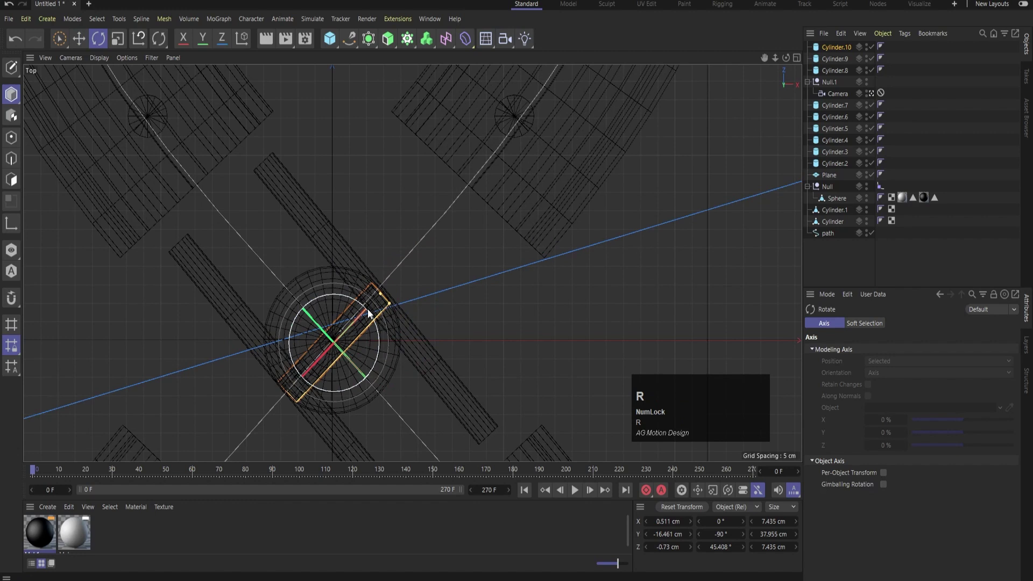
drag(371, 316, 338, 369)
key(e)
drag(387, 405, 401, 335)
- Fine-tune the crossing bar's angle to about 49.7° and return to Perspective
scroll(up, 3)
key(r)
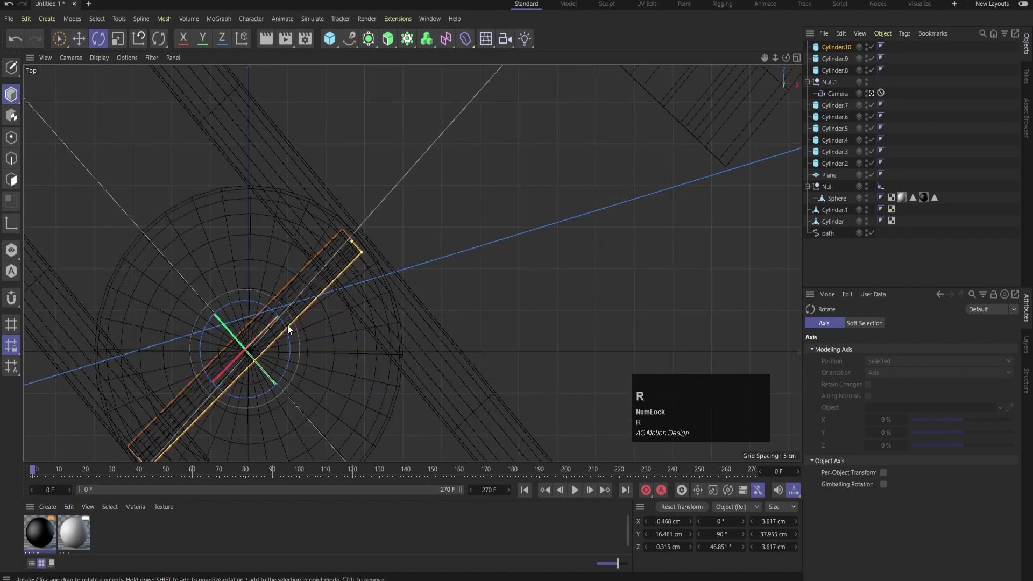
drag(283, 325, 527, 194)
middle_click(527, 194)
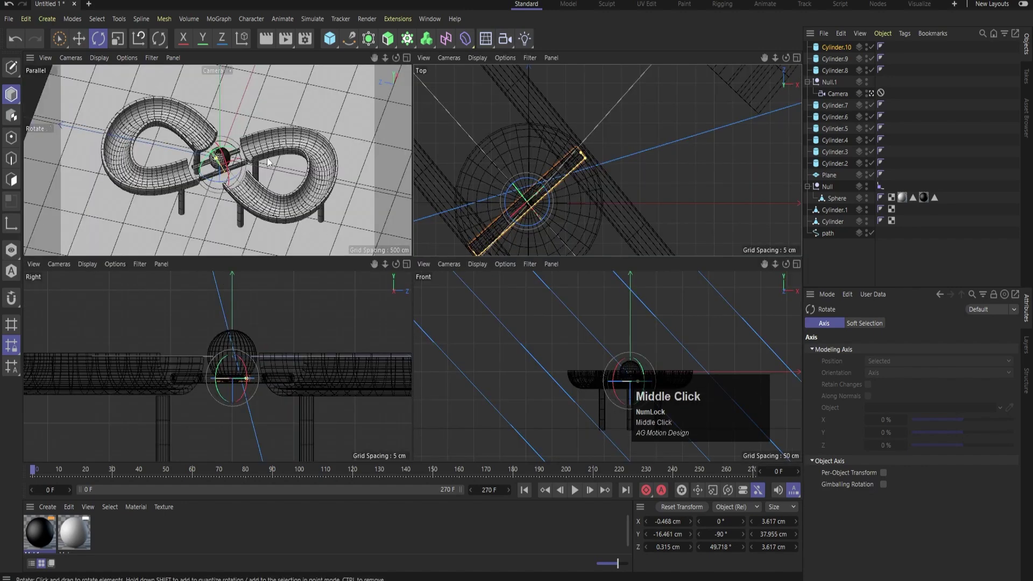
middle_click(247, 160)
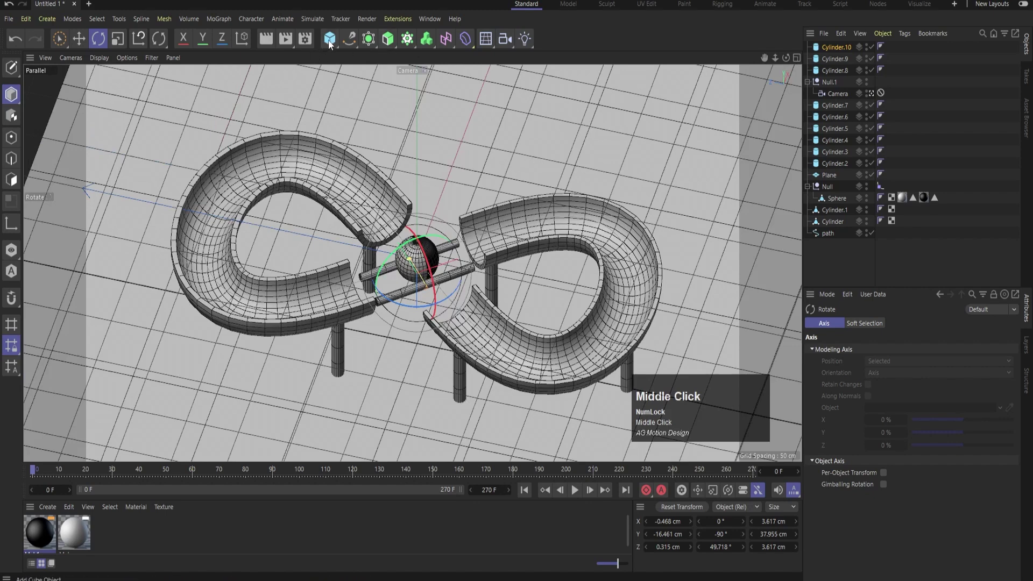
- Undo an accidental cube and select Cylinder.11 in the Front view
click(424, 105)
key(ctrl+z)
click(338, 43)
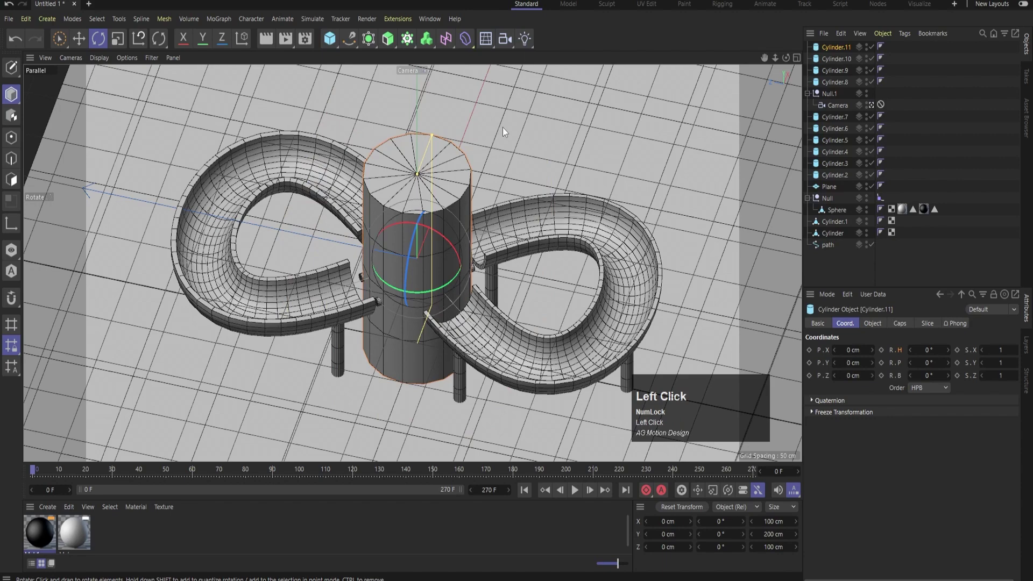
middle_click(553, 142)
scroll(down, 3)
drag(585, 334, 440, 340)
- Reduce the cylinder to a thin rod of about 2.9 cm radius lowered below the sphere
scroll(up, 3)
key(e)
drag(418, 269, 571, 160)
middle_click(572, 159)
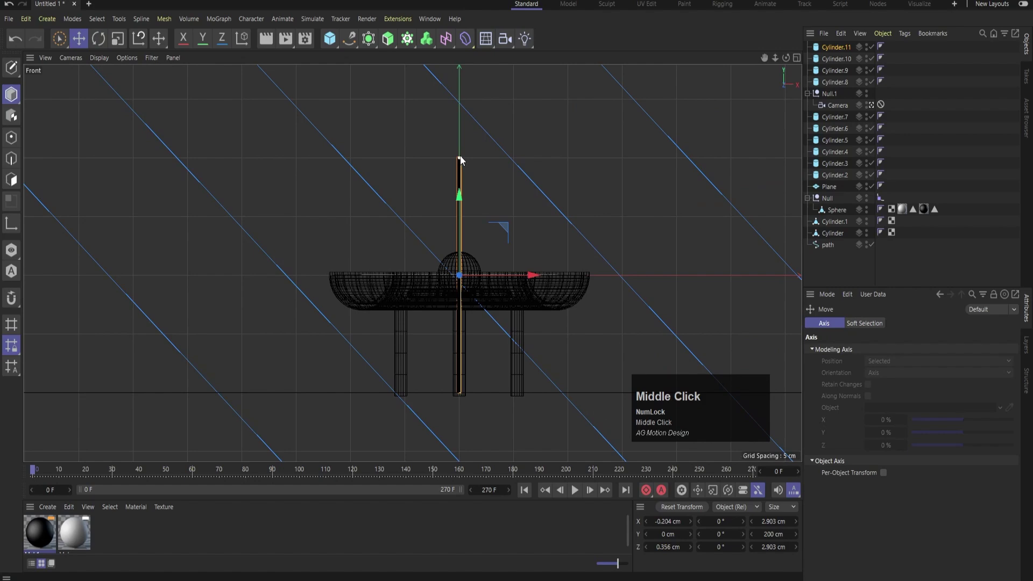
drag(461, 159, 466, 298)
- Adjust the rod height to about 84 cm so it reaches the sphere
scroll(up, 3)
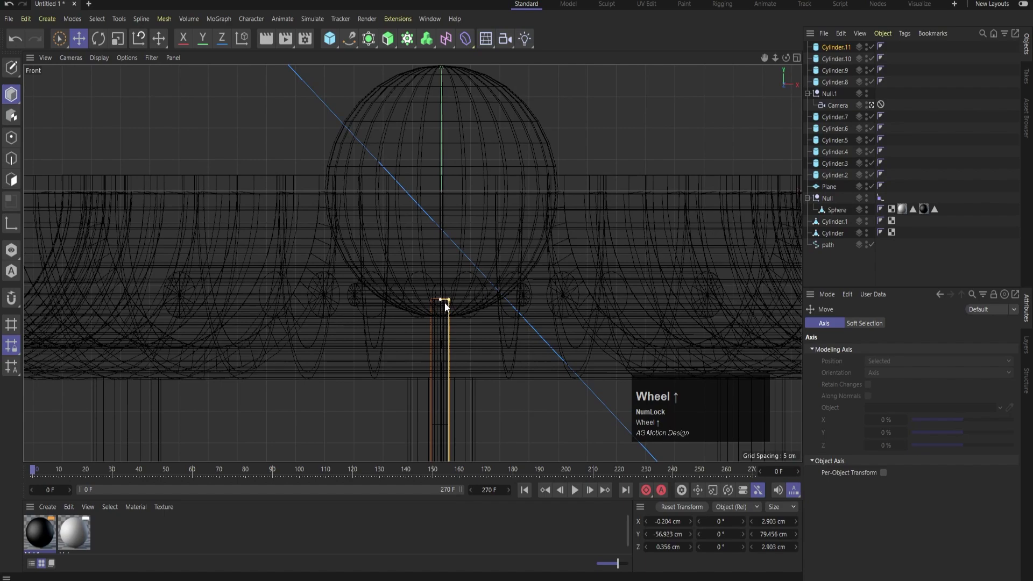
click(445, 302)
scroll(down, 3)
drag(441, 326, 558, 182)
middle_click(558, 182)
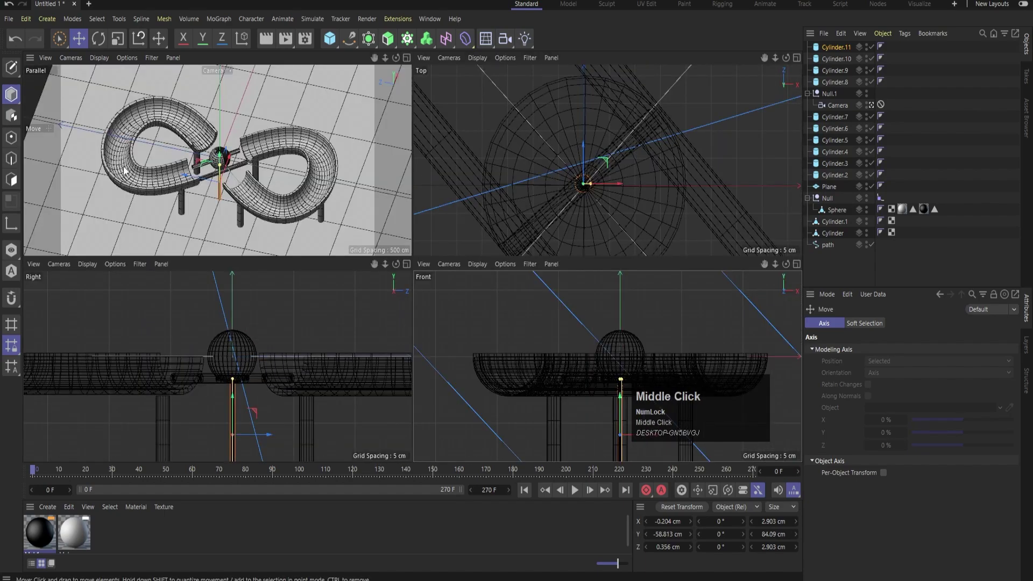
click(578, 494)
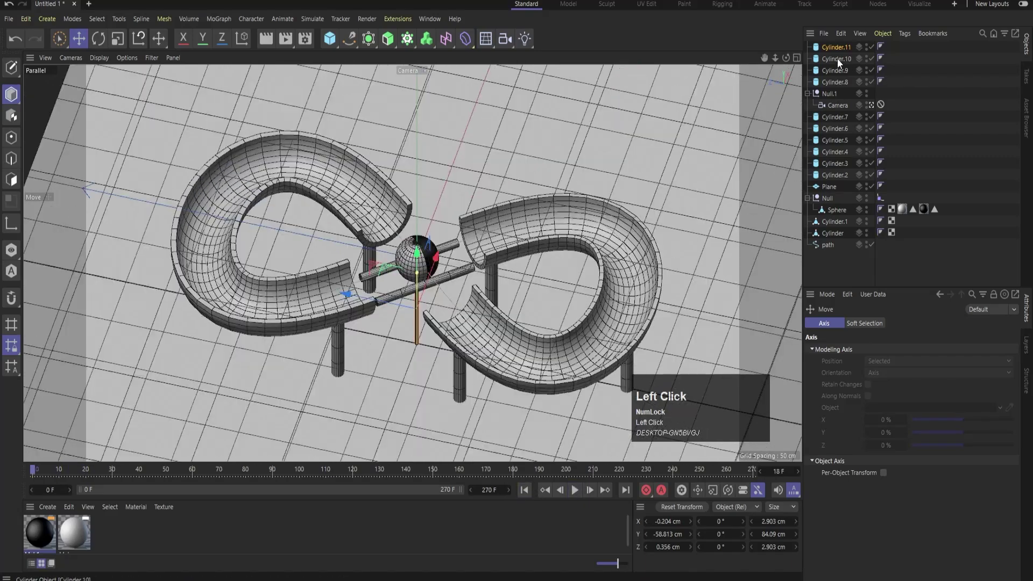
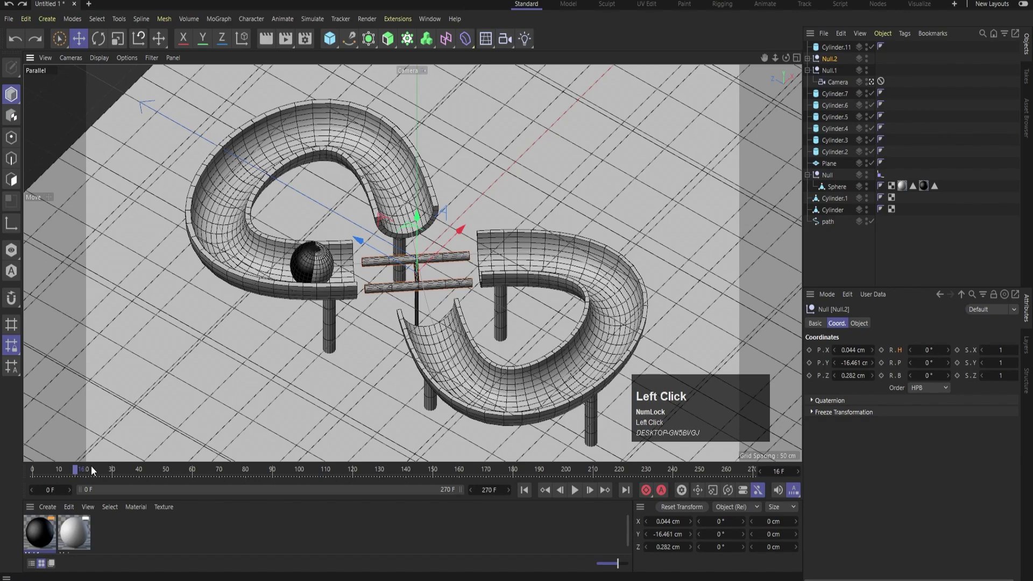
- Rotate the Null.2 bar group about its vertical axis and record a rotation keyframe at a later frame
drag(80, 473, 703, 281)
middle_click(703, 281)
scroll(down, 3)
click(915, 354)
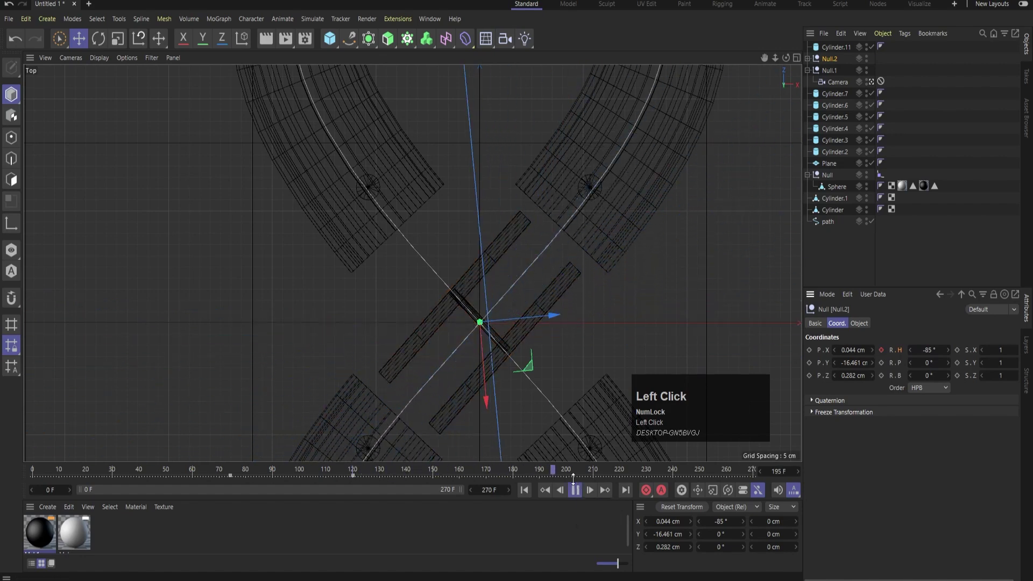
click(578, 493)
scroll(down, 3)
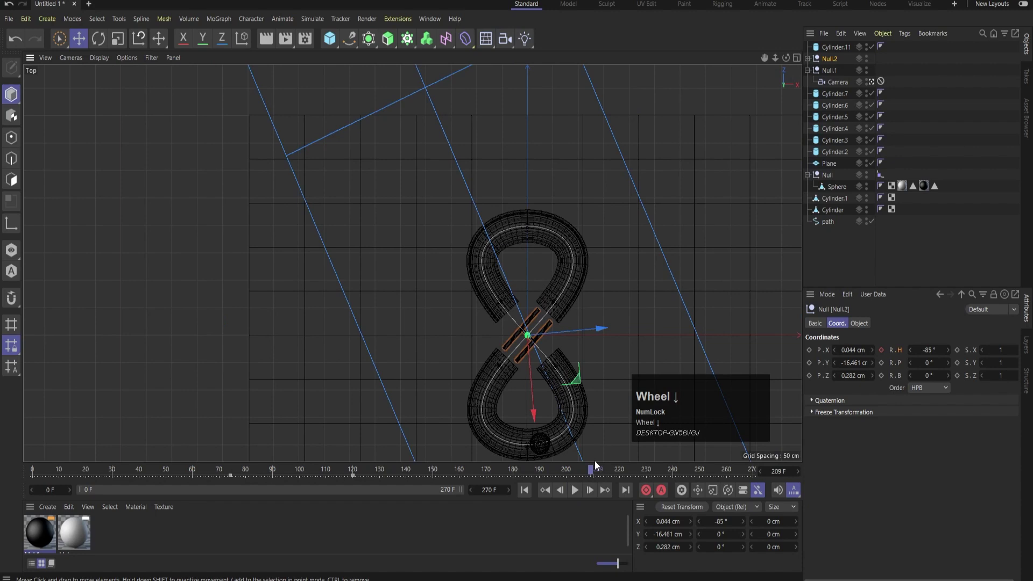
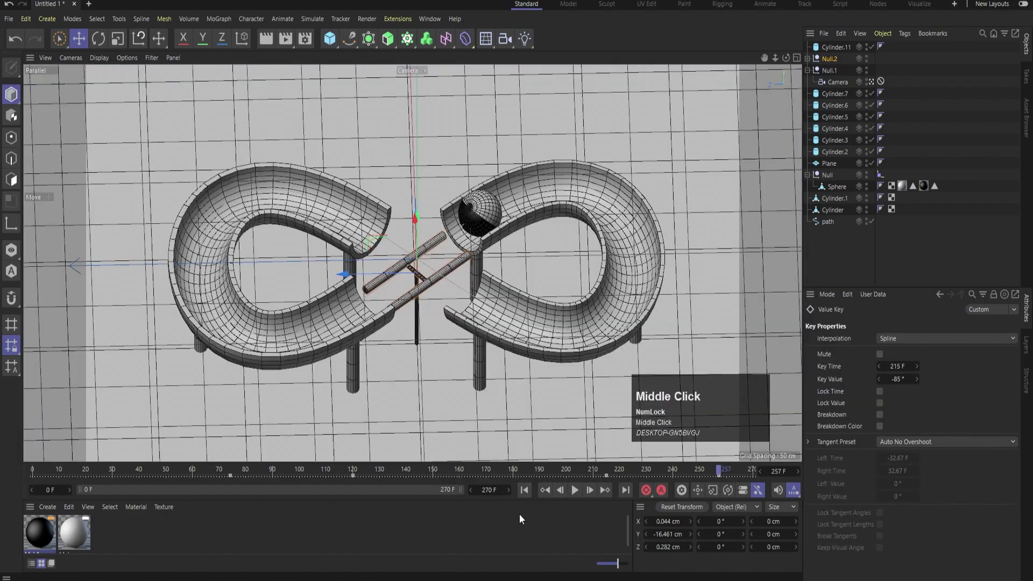
- Preview the bar rotation, then frame the whole scene from above
click(575, 495)
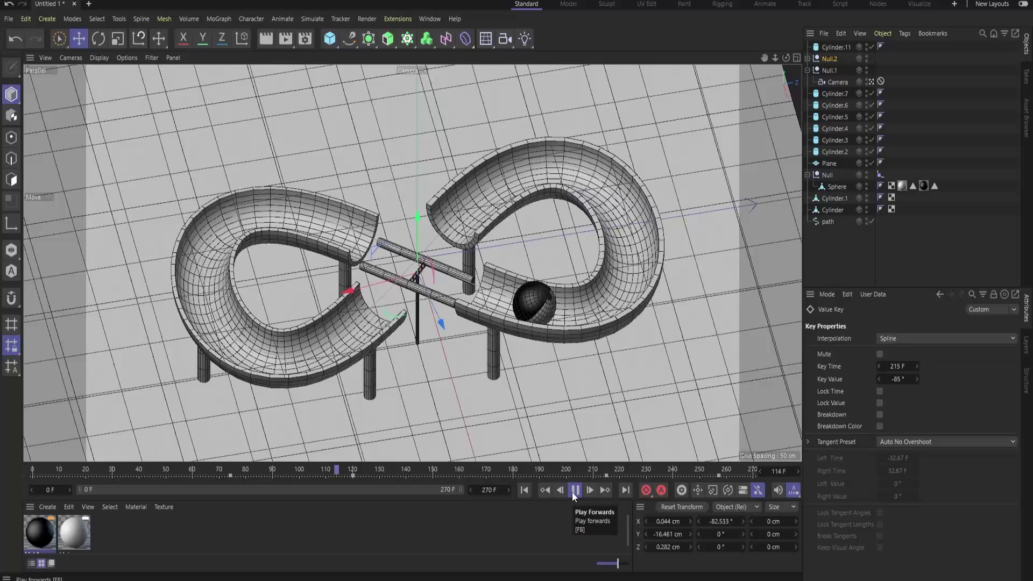
click(575, 498)
middle_click(554, 249)
scroll(down, 3)
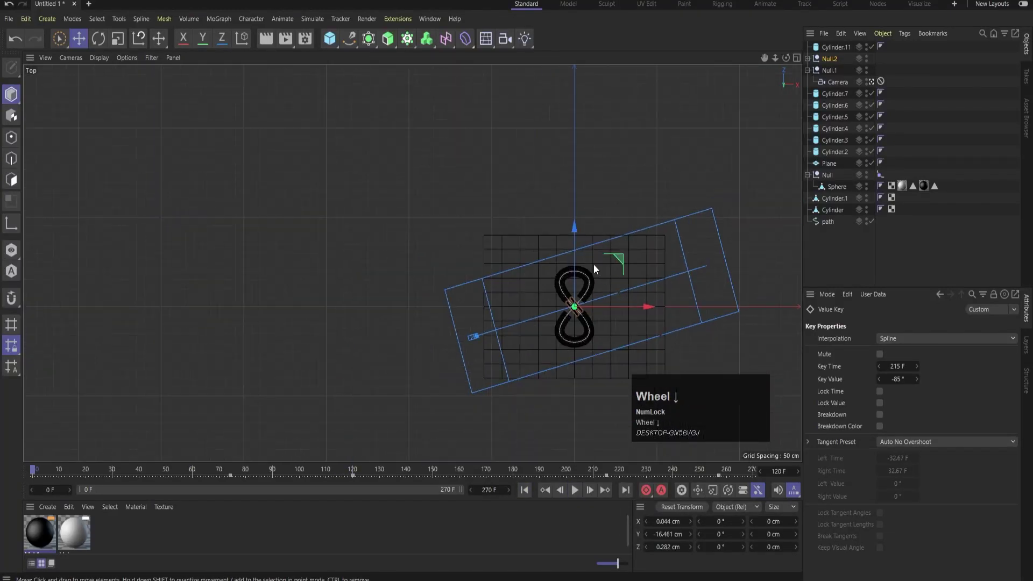
drag(558, 240, 610, 219)
middle_click(610, 219)
drag(530, 43, 613, 157)
middle_click(613, 157)
scroll(up, 3)
key(e)
- Create an Area light, move it out beside the track and tilt it toward the track
click(594, 274)
scroll(down, 3)
key(r)
drag(454, 388, 472, 426)
key(w)
drag(474, 412, 537, 284)
- Raise the light above the track in the side view and set its Shadow to Area
middle_click(537, 284)
scroll(down, 3)
text(ew)
drag(184, 284, 833, 56)
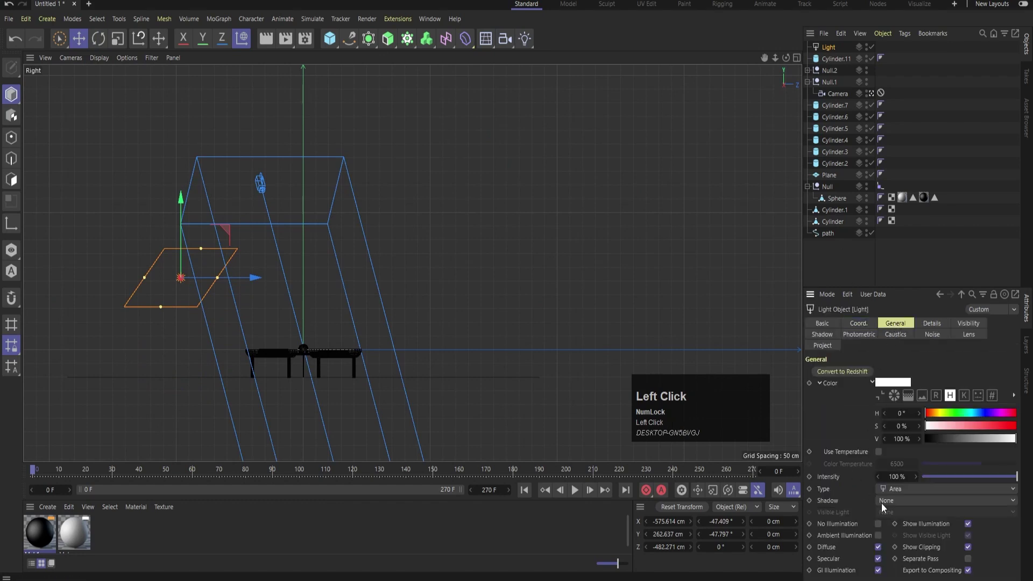
scroll(down, 3)
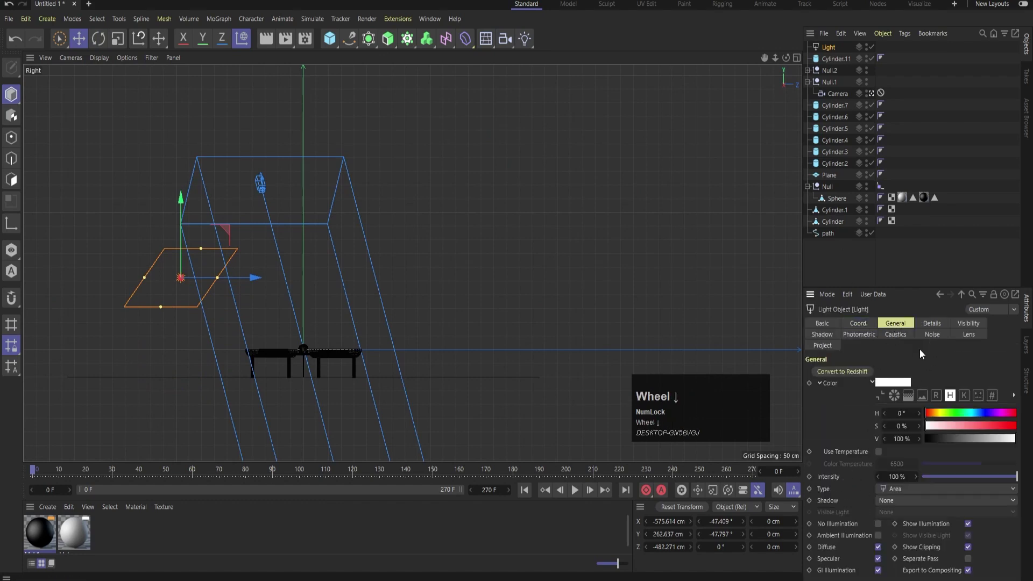
click(892, 504)
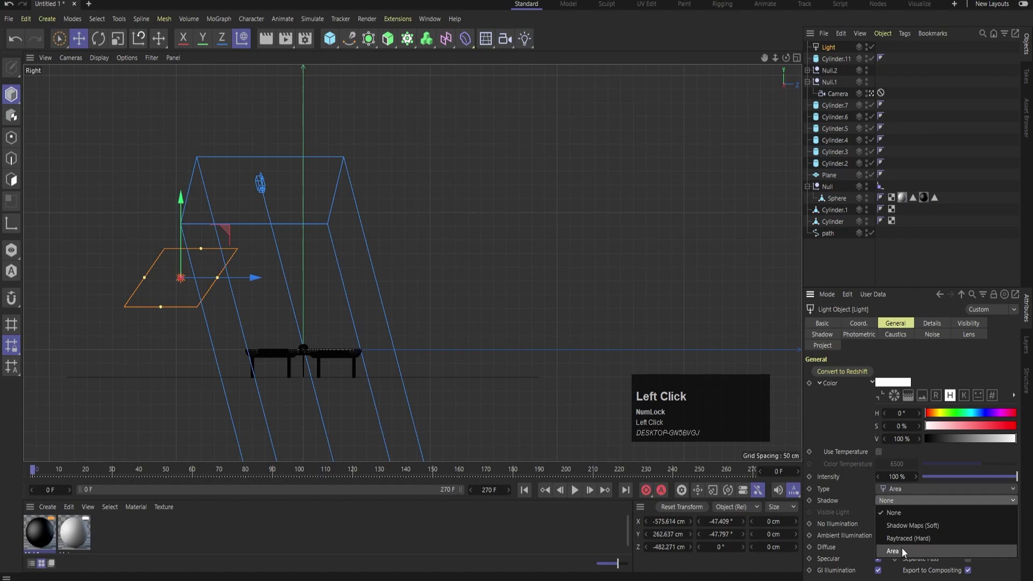
middle_click(490, 199)
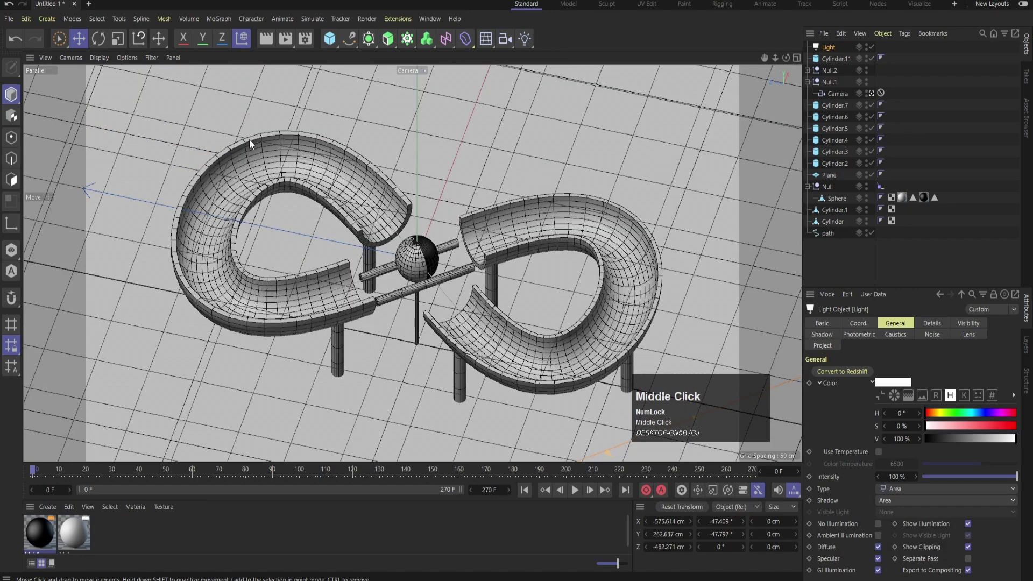
- Render a preview with Ctrl+R and select the area light in Top view
key(ctrl+r)
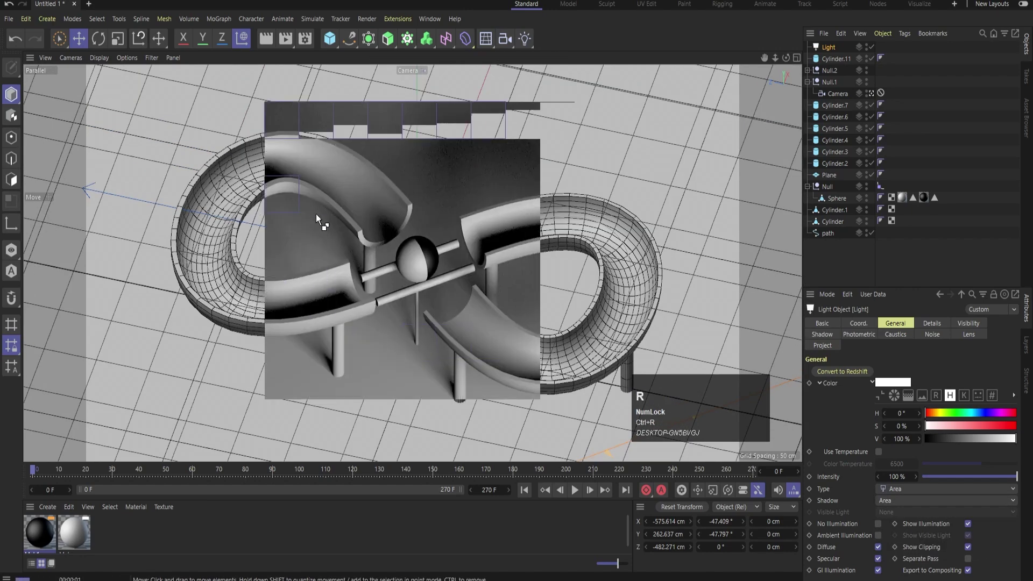
middle_click(524, 196)
click(837, 53)
click(498, 428)
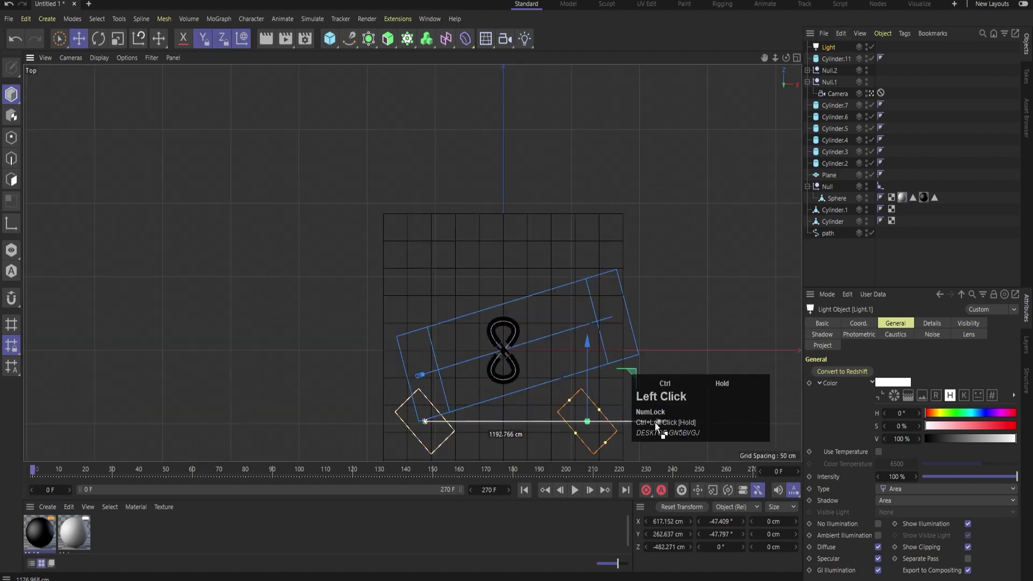
- Ctrl-drag copies Light.1–Light.3 around the track, rotating each to face it
key(r)
text(rw)
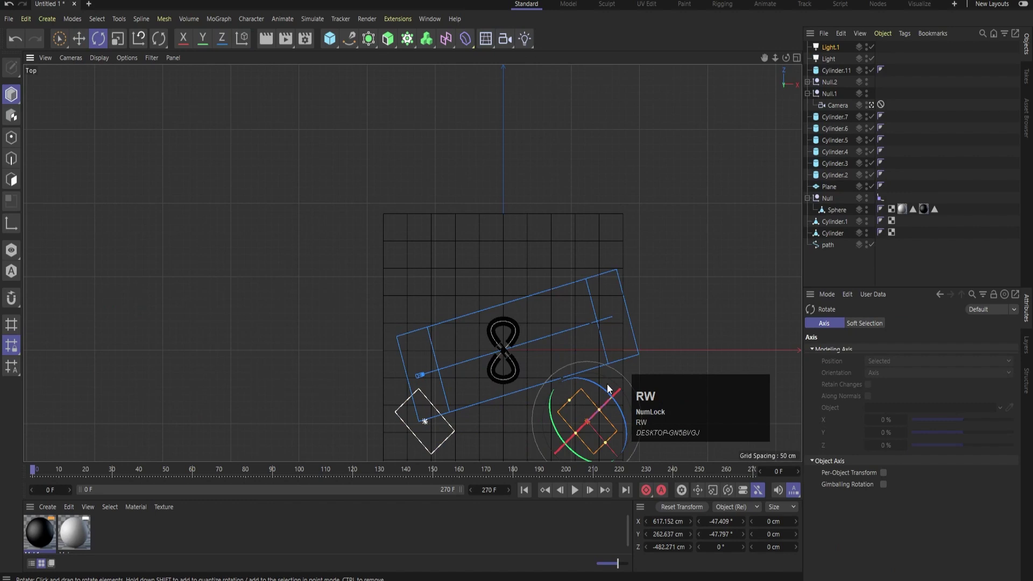
text(rw)
drag(624, 388, 833, 63)
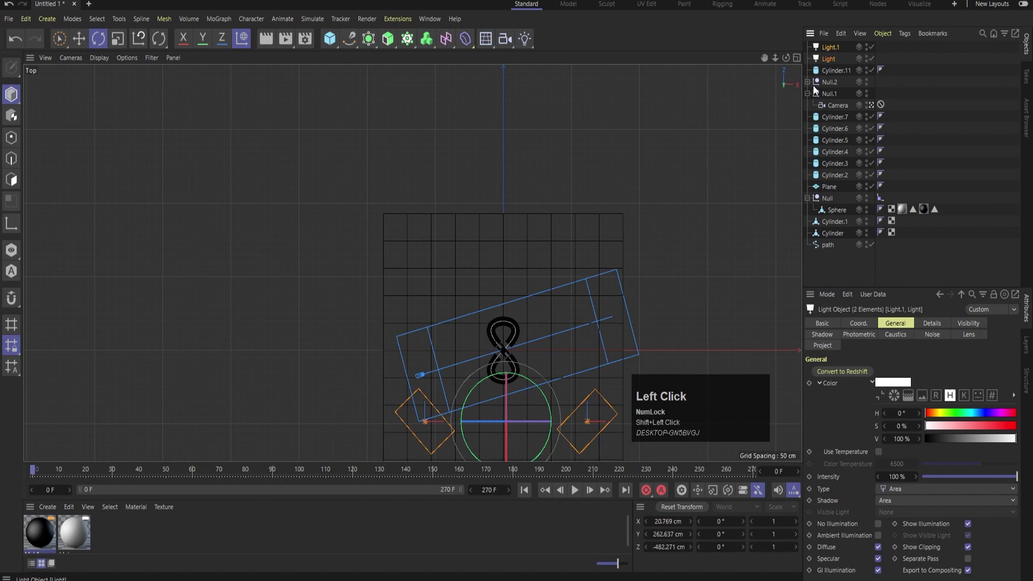
key(e)
drag(514, 350, 542, 208)
key(r)
drag(541, 232, 583, 215)
key(e)
click(510, 186)
- Return to Perspective and render a preview of the four-light scene
middle_click(613, 161)
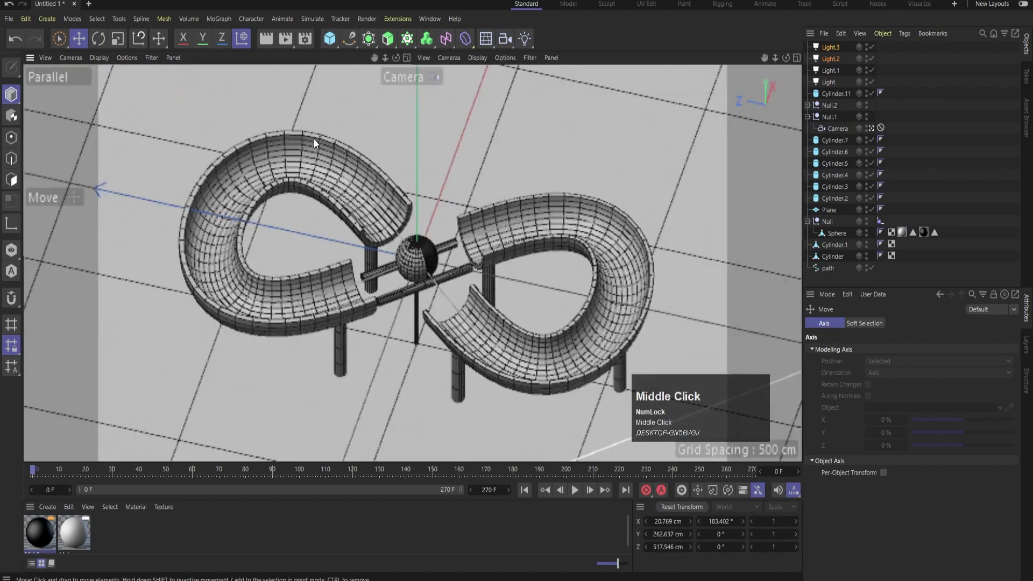
key(ctrl+t)
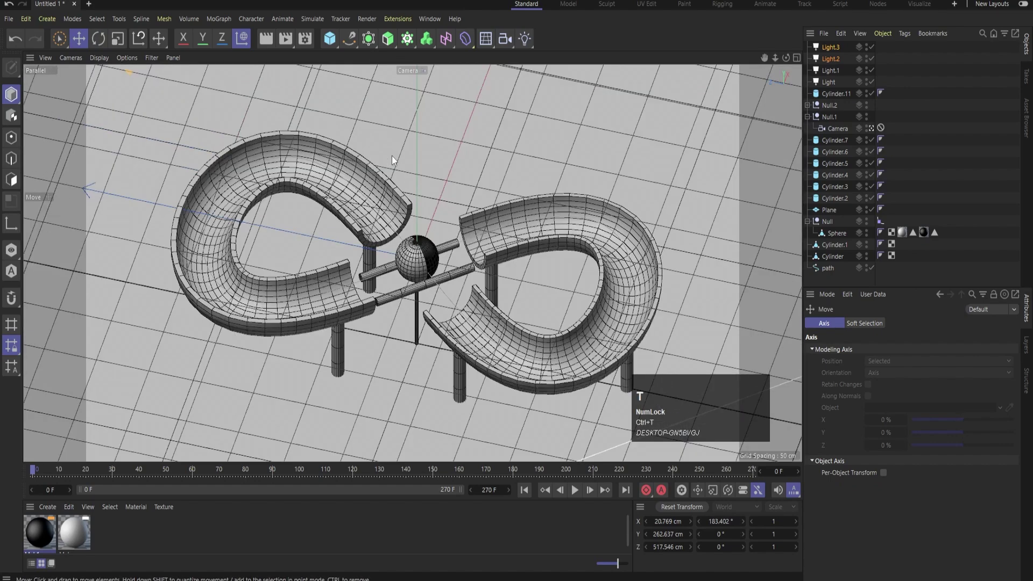
double_click(476, 366)
key(ctrl+r)
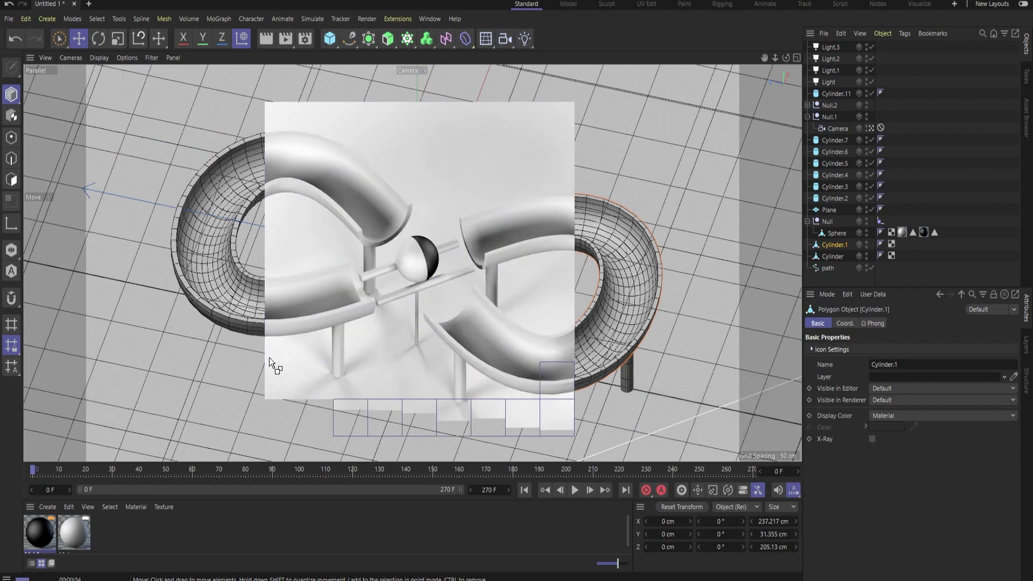
- Apply the white material to the ground plane and the black material to the track, rendering after each
drag(40, 540, 166, 433)
key(ctrl+r)
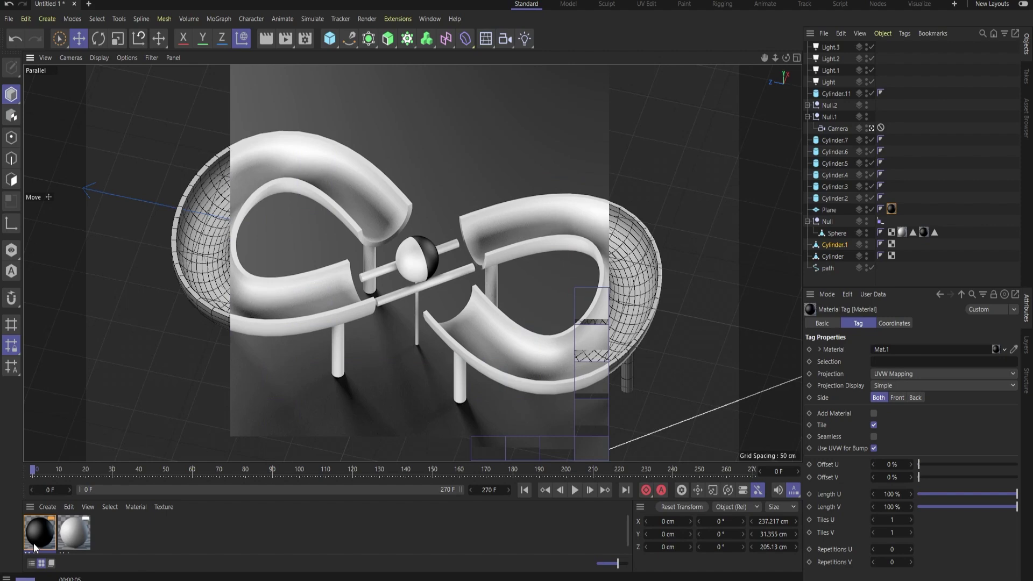
drag(42, 540, 420, 331)
key(ctrl+r)
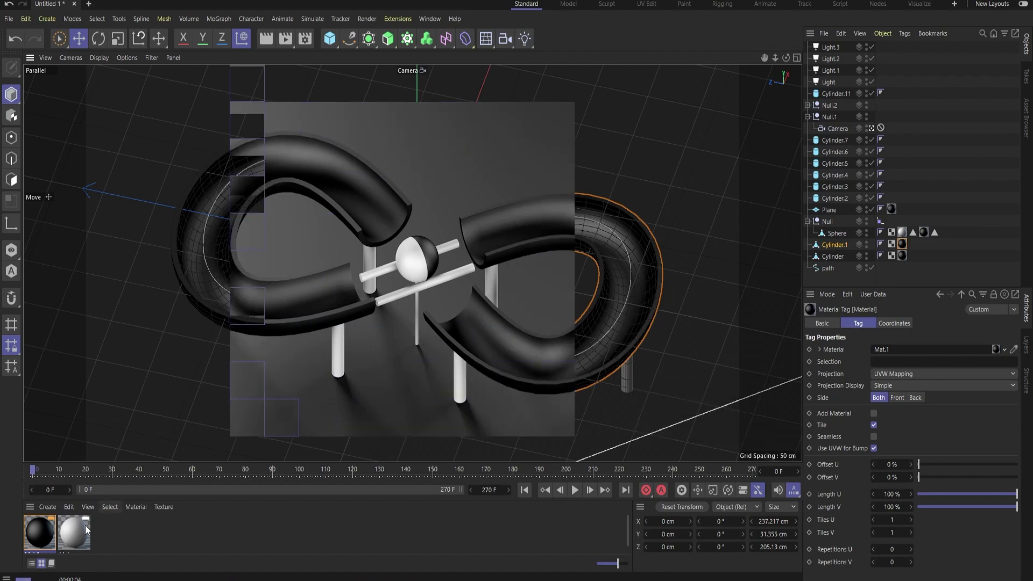
- Refresh the render preview to check the black track on white ground
click(80, 538)
key(ctrl+r)
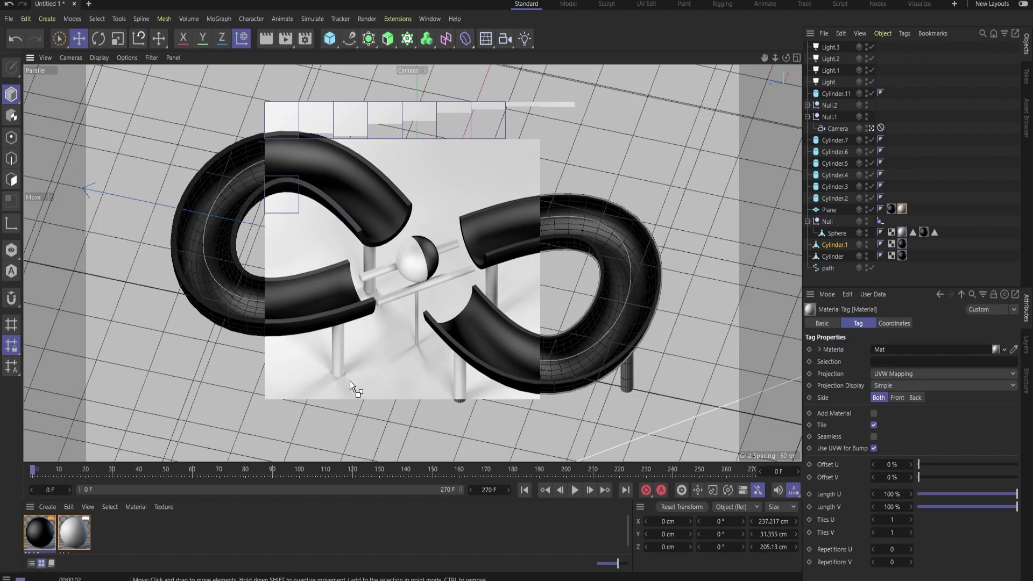
key(-)
- Play the rolling-sphere animation and render a preview of the scene
click(576, 492)
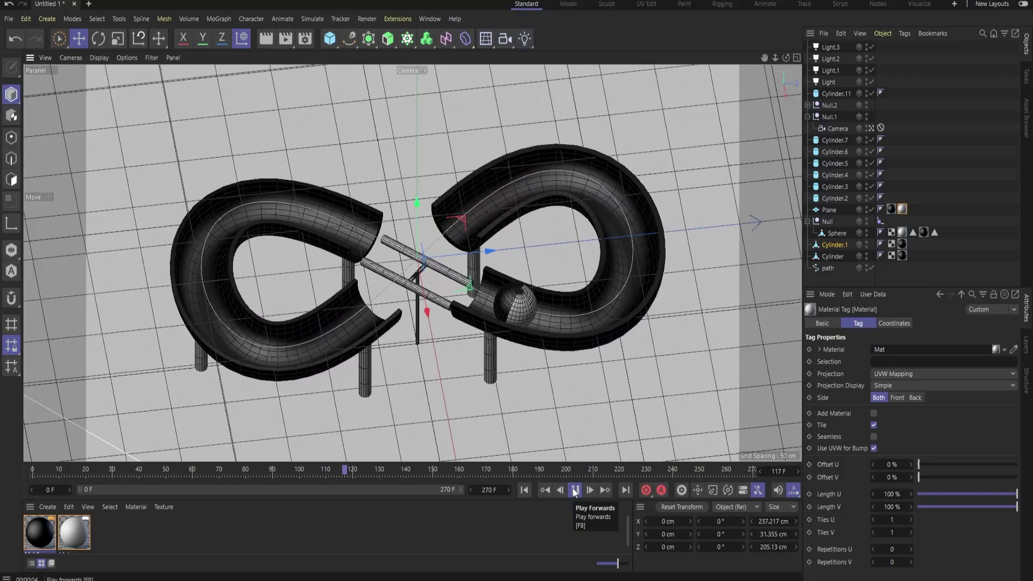
drag(576, 492, 505, 305)
key(ctrl+r)
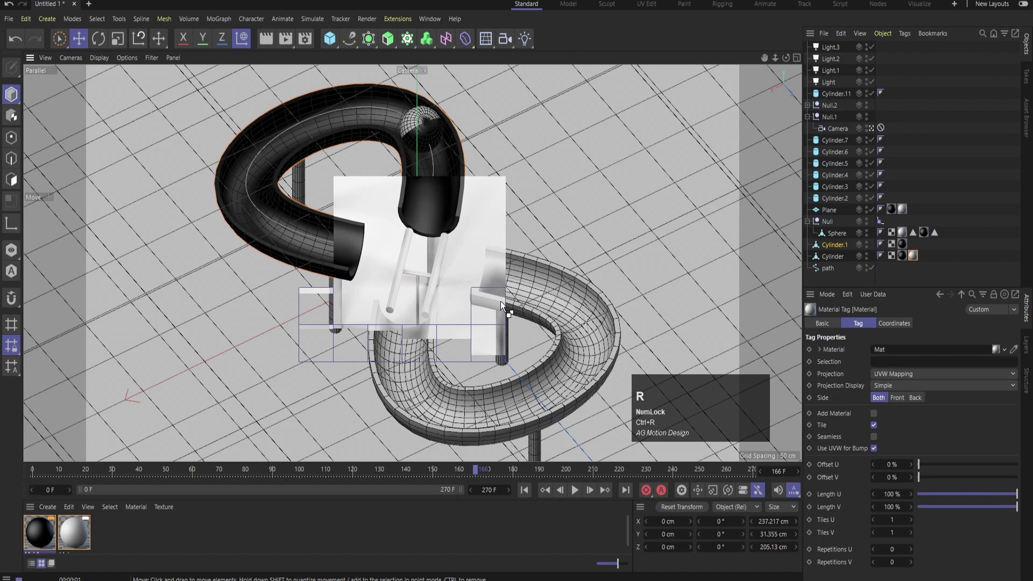
- Apply the black material to Cylinder.11's bridge bars and re-render the view
drag(49, 540, 366, 297)
key(ctrl+r)
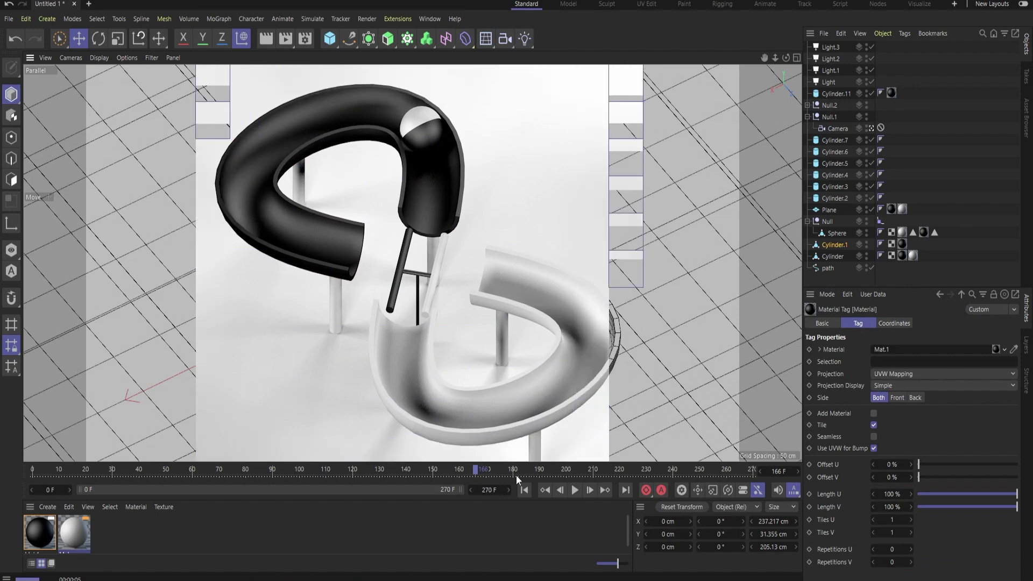
drag(47, 529, 585, 498)
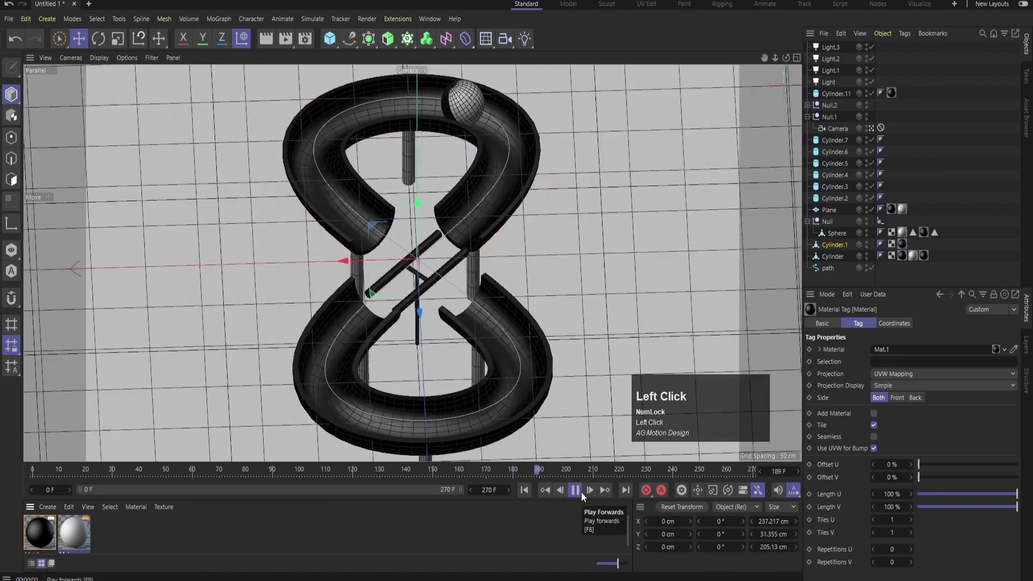
key(ctrl+r)
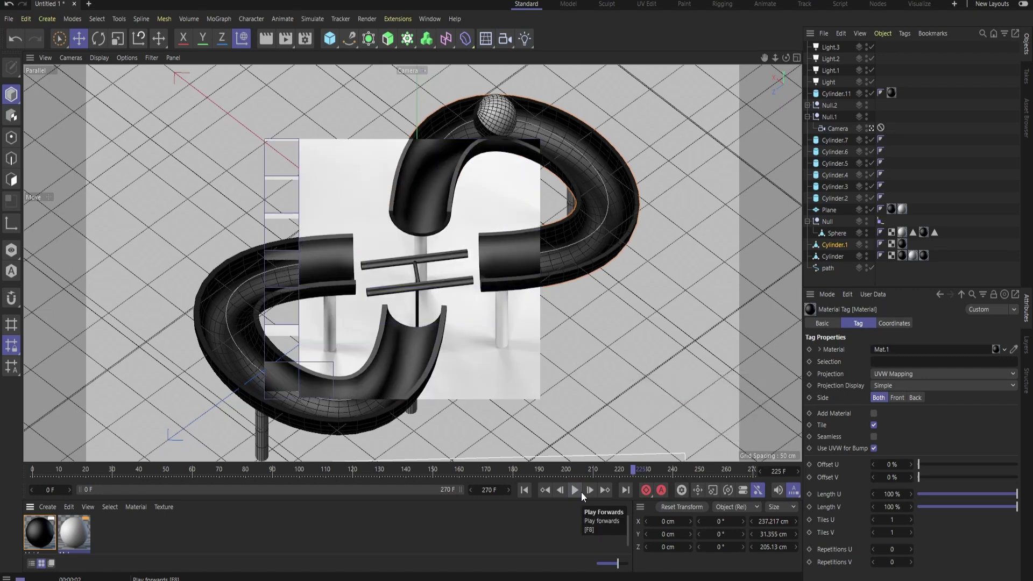